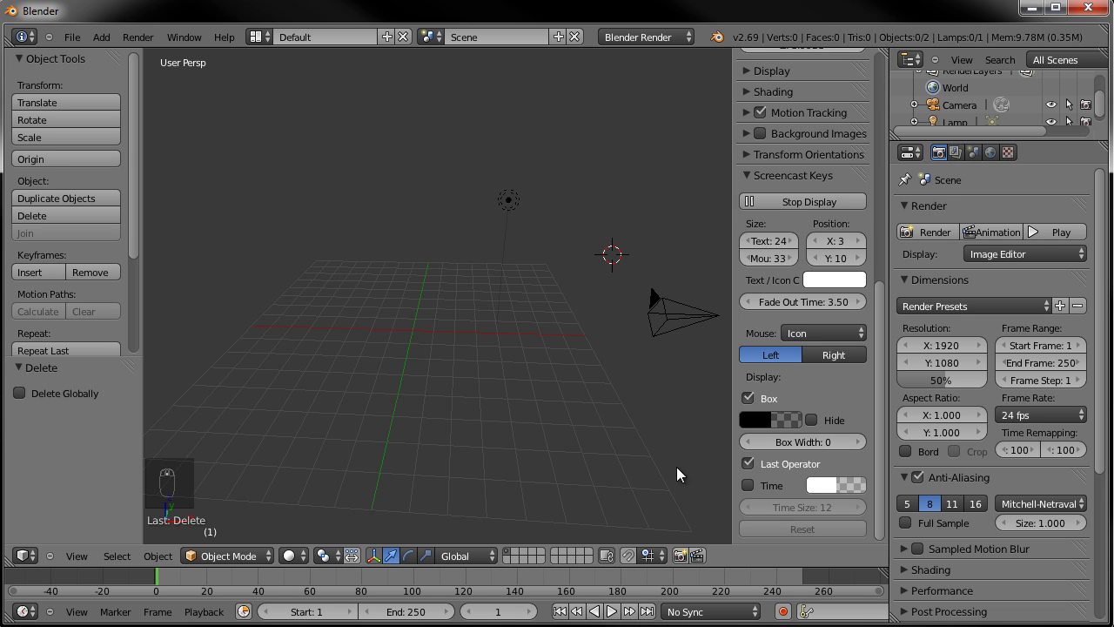
Orbit the empty scene and hide the 3D view properties sidebar with N
left_click_drag(372, 434, 372, 434)
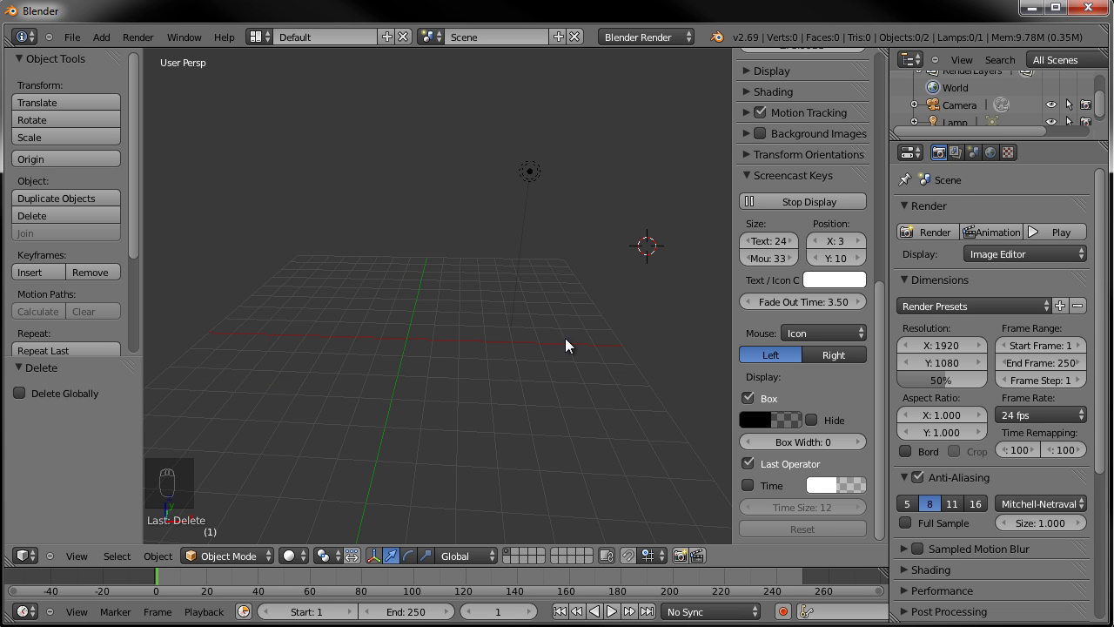
key("f")
key("g")
key("f")
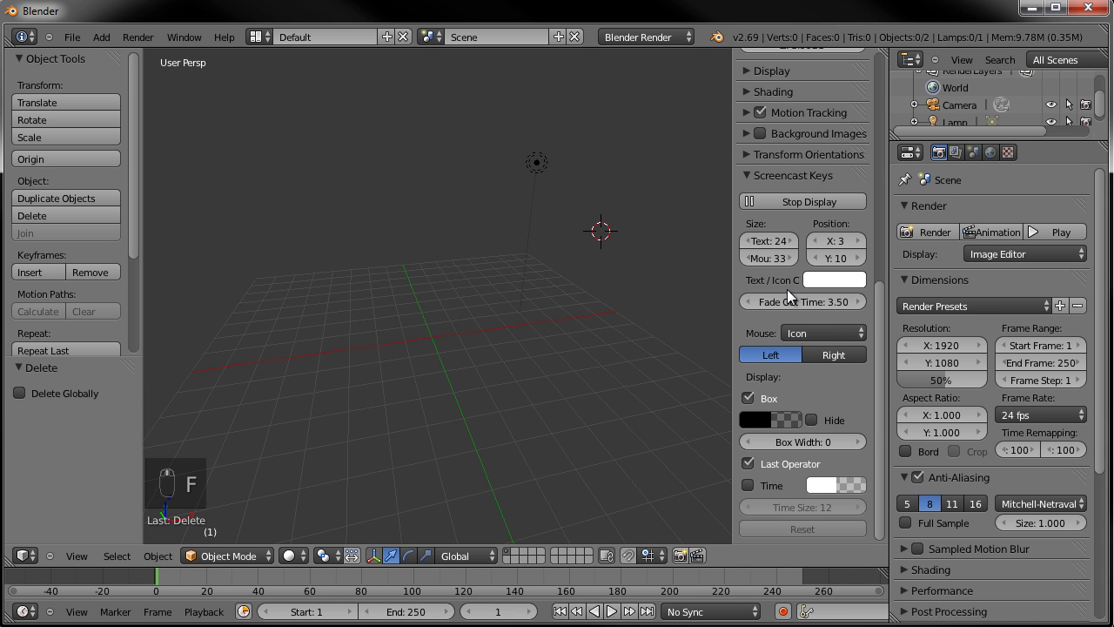
key("n")
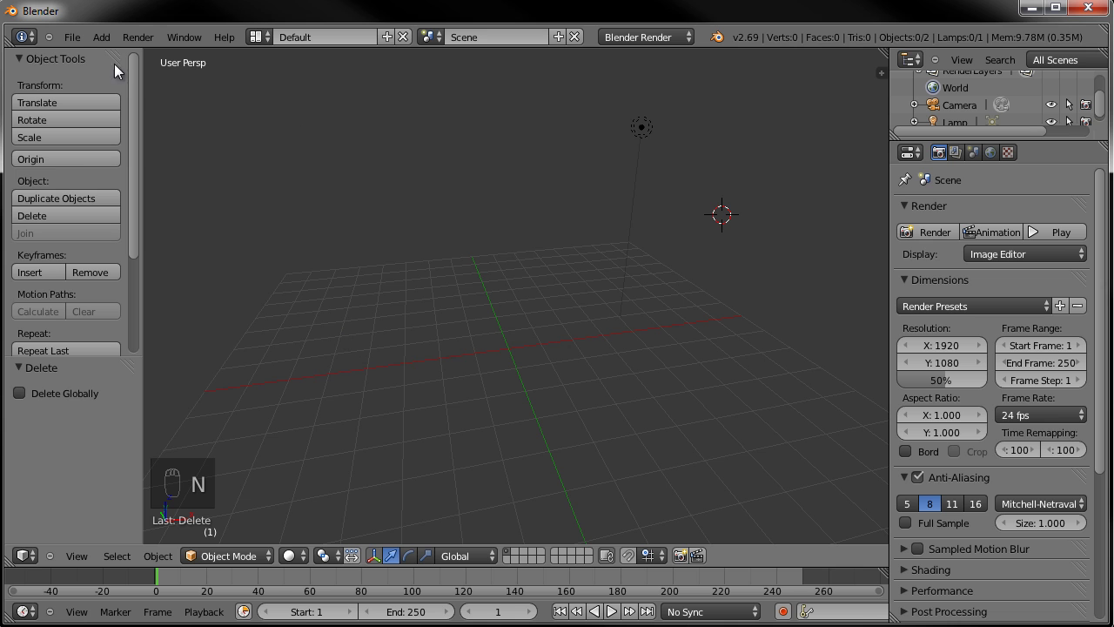
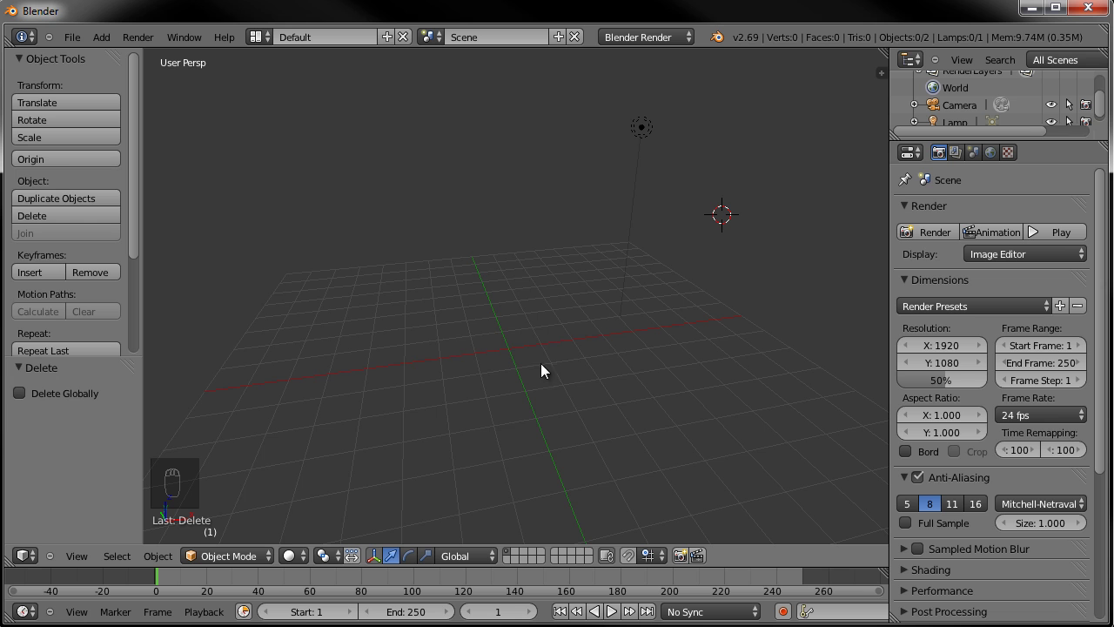
Add an ANT Landscape mesh from the Shift+A add menu
key("shift+a")
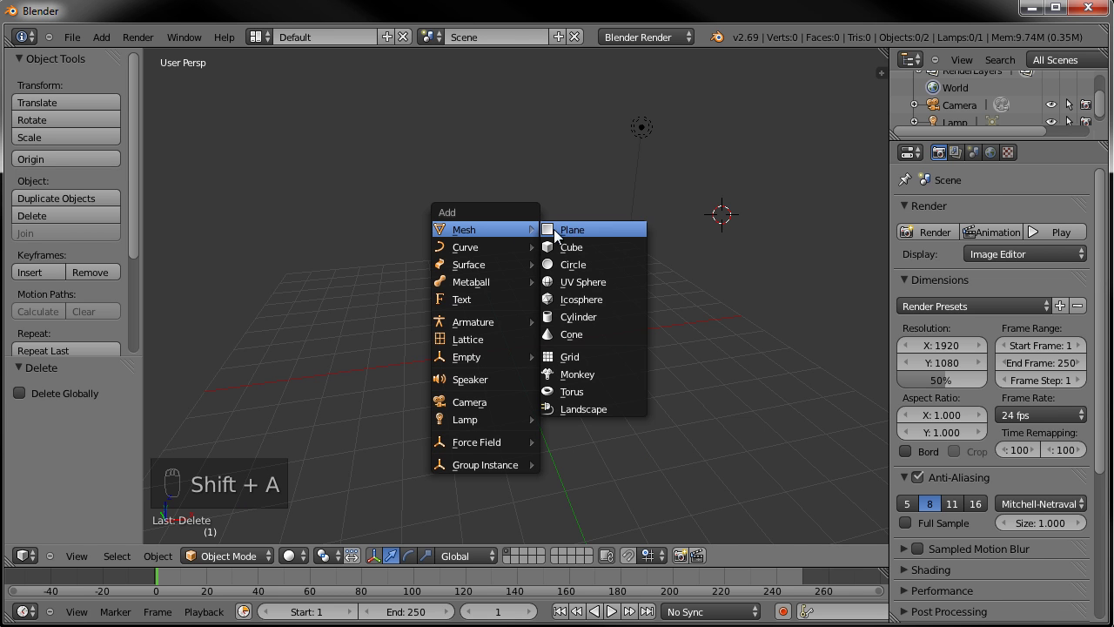
type("(1)")
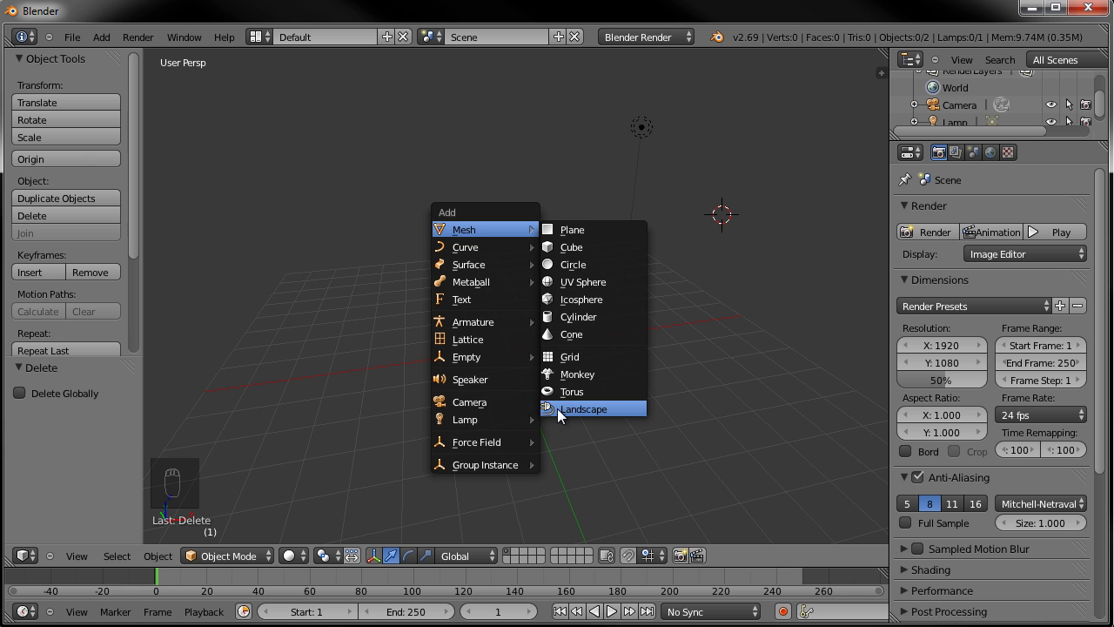
Widen the tool panel and set the landscape to 64 subdivisions and mesh size 20 with smoothing
type("Landscape")
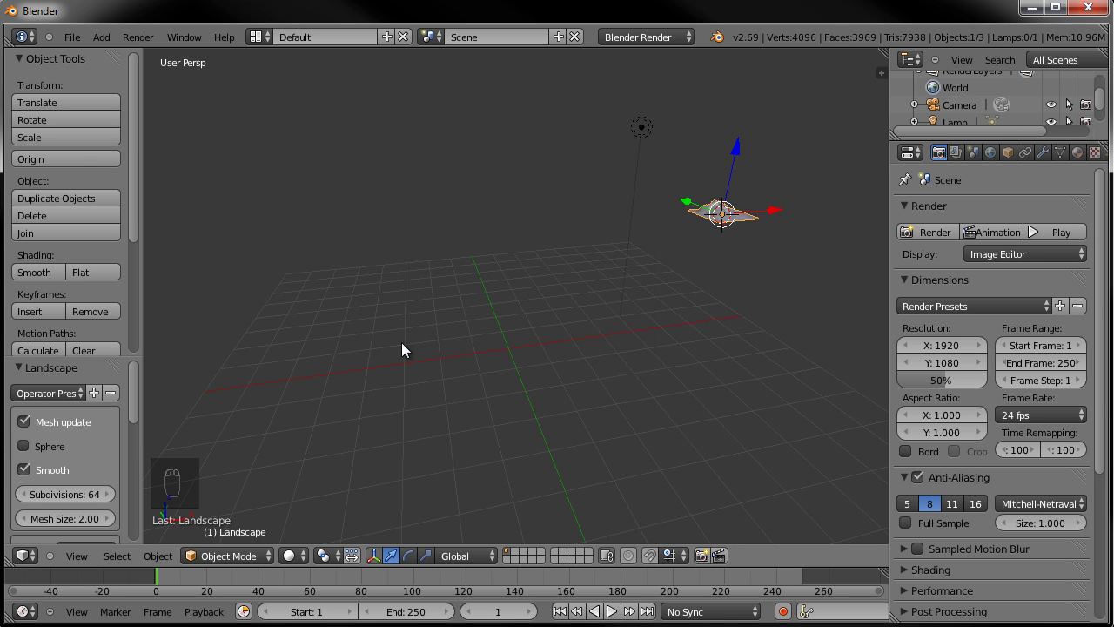
middle_click(671, 244)
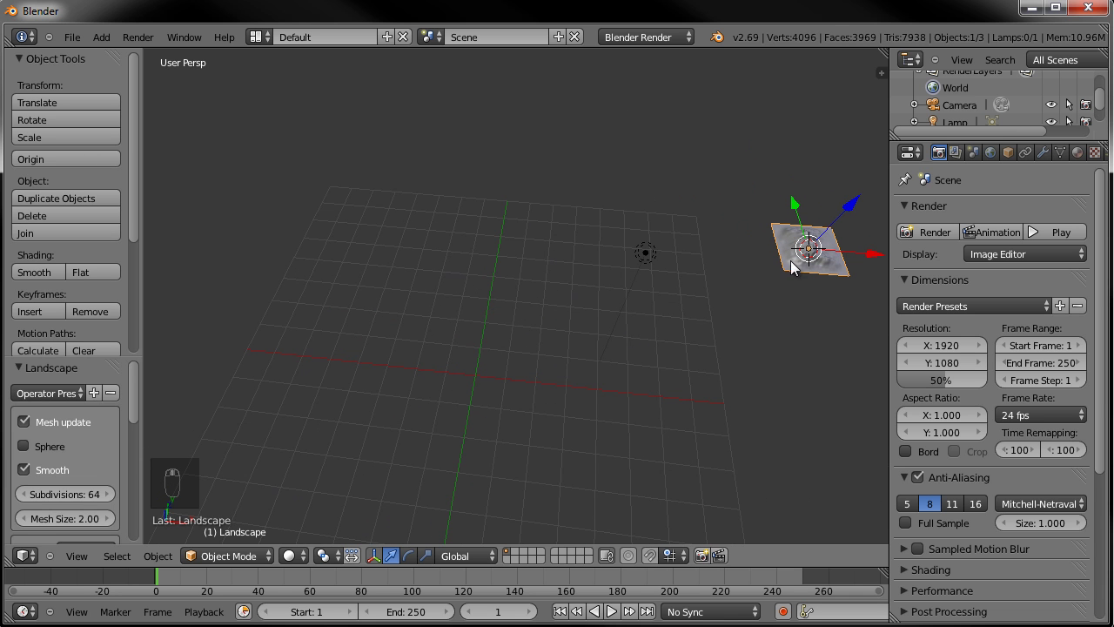
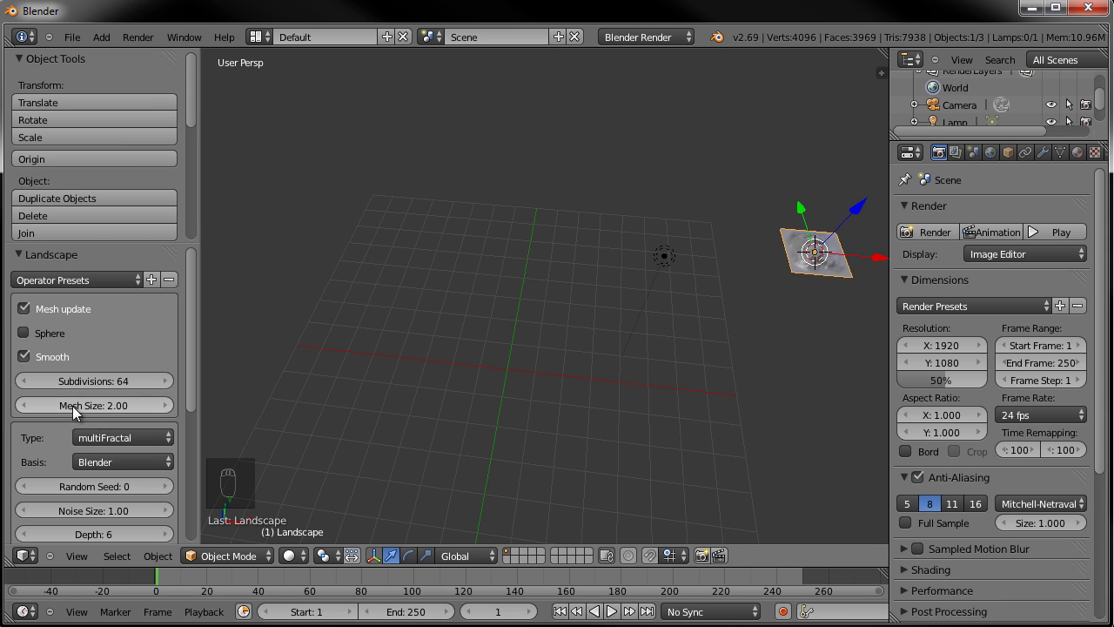
left_click_drag(94, 416, 131, 409)
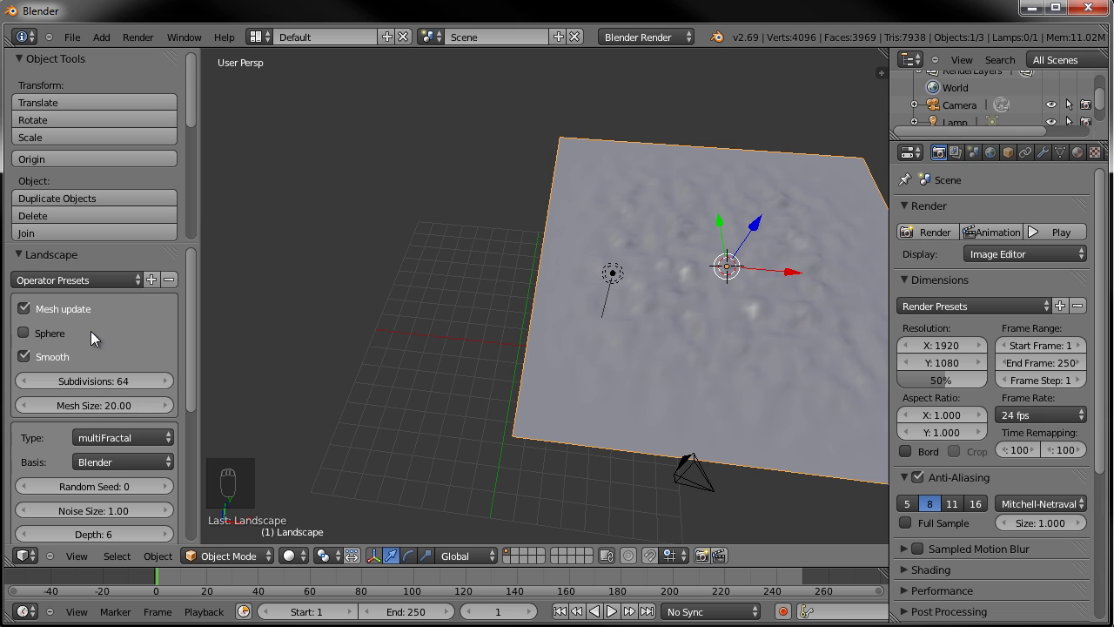
type("(1) Landscape")
left_click_drag(92, 353, 38, 435)
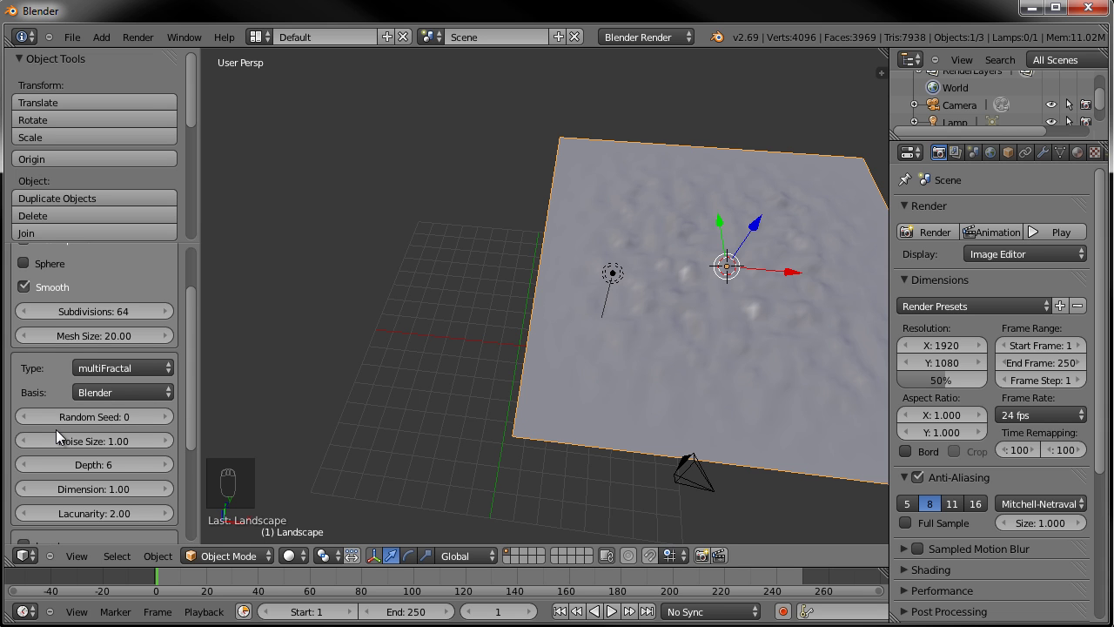
type("(1) Landscape")
middle_click(61, 440)
left_click_drag(70, 414, 111, 420)
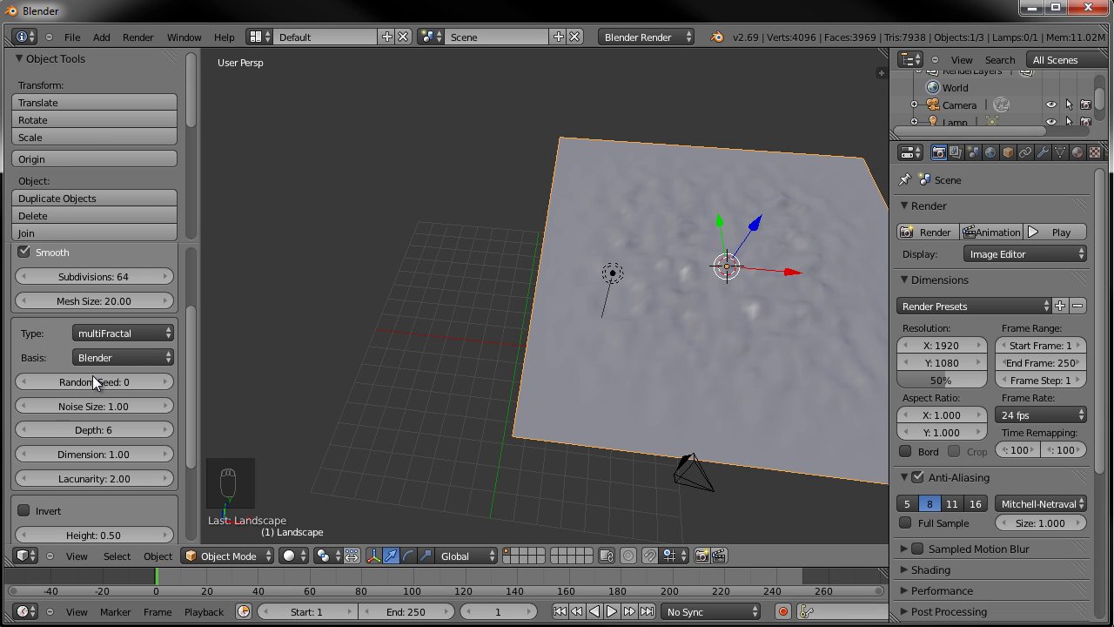
Raise the landscape height value so the terrain gains relief, checking from an orbited view
left_click_drag(99, 417, 112, 417)
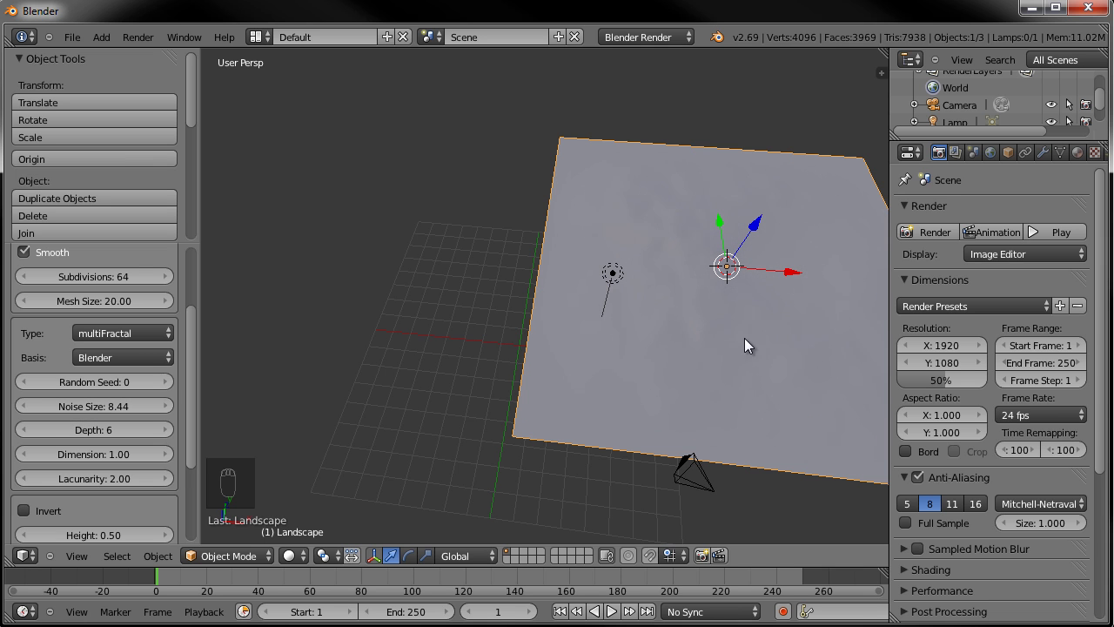
left_click_drag(60, 390, 131, 430)
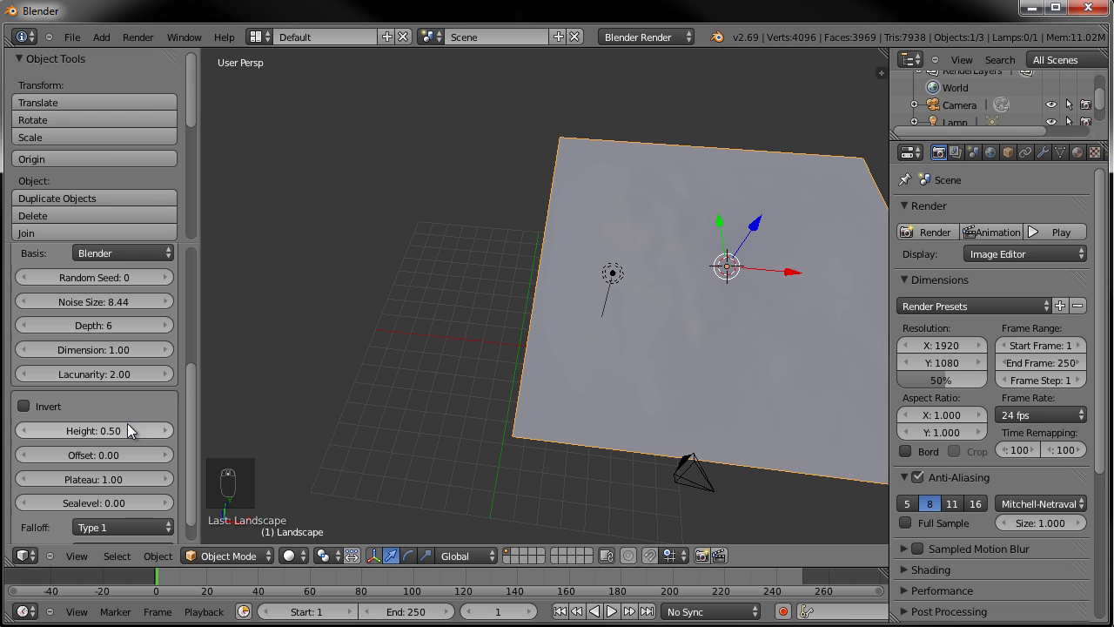
left_click_drag(83, 484, 150, 474)
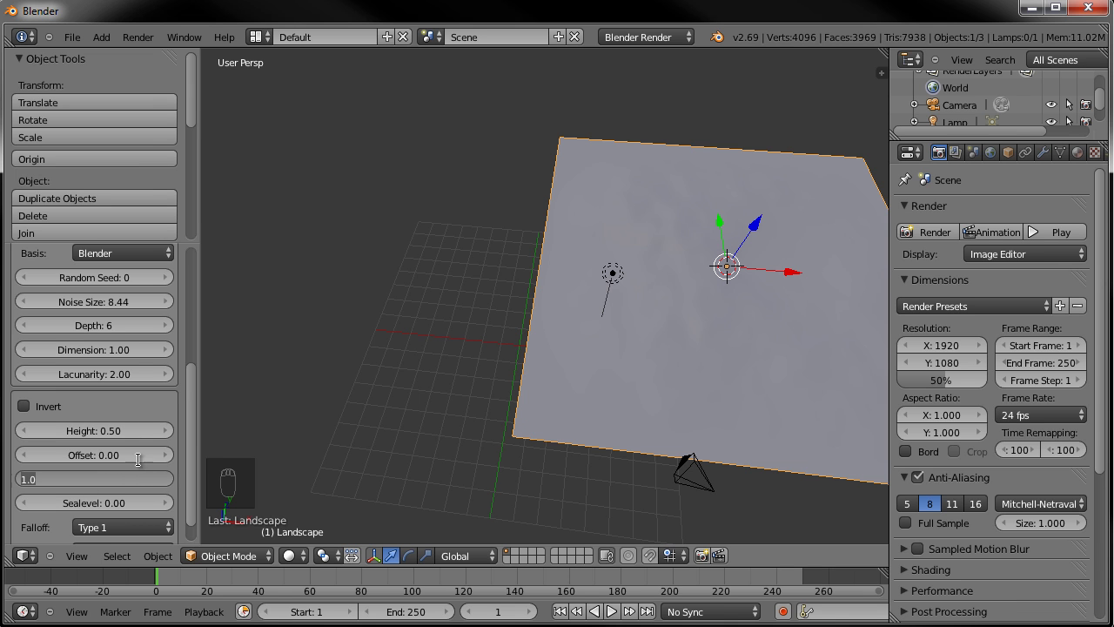
left_click_drag(83, 438, 99, 438)
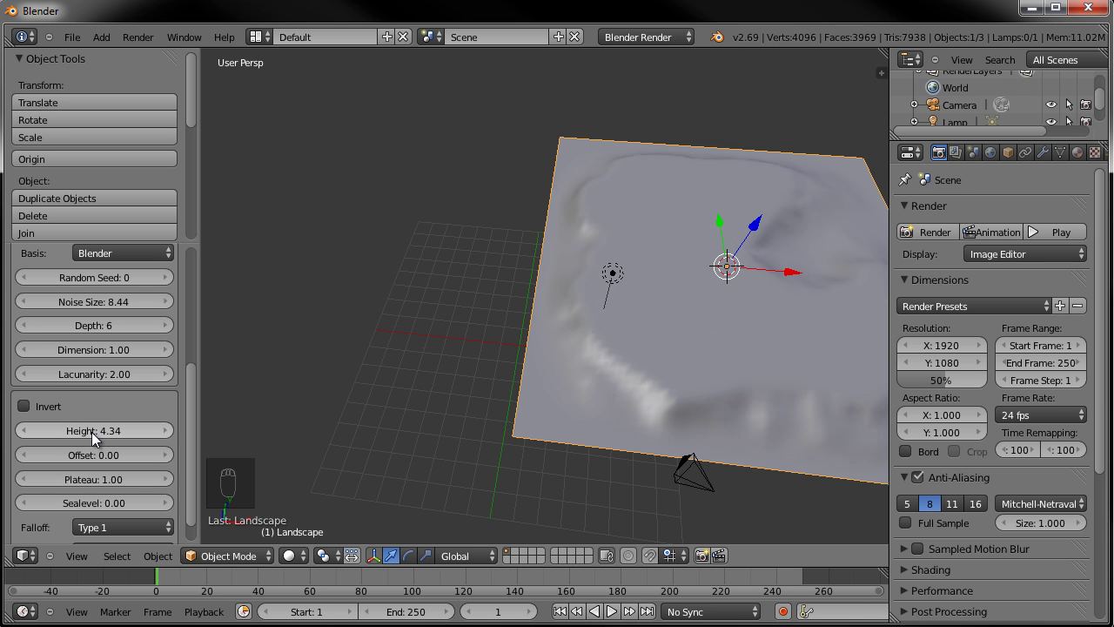
left_click_drag(611, 397, 213, 452)
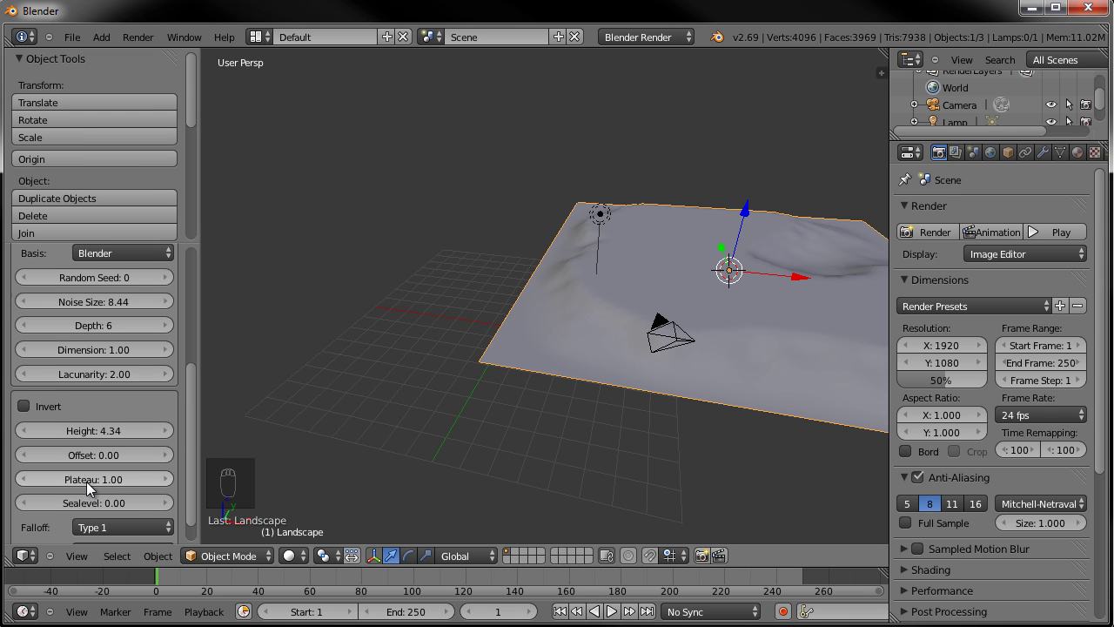
Raise the height further with Blender noise basis, size 8.44, depth 6, forming a rugged peak
type("(1) Landscape")
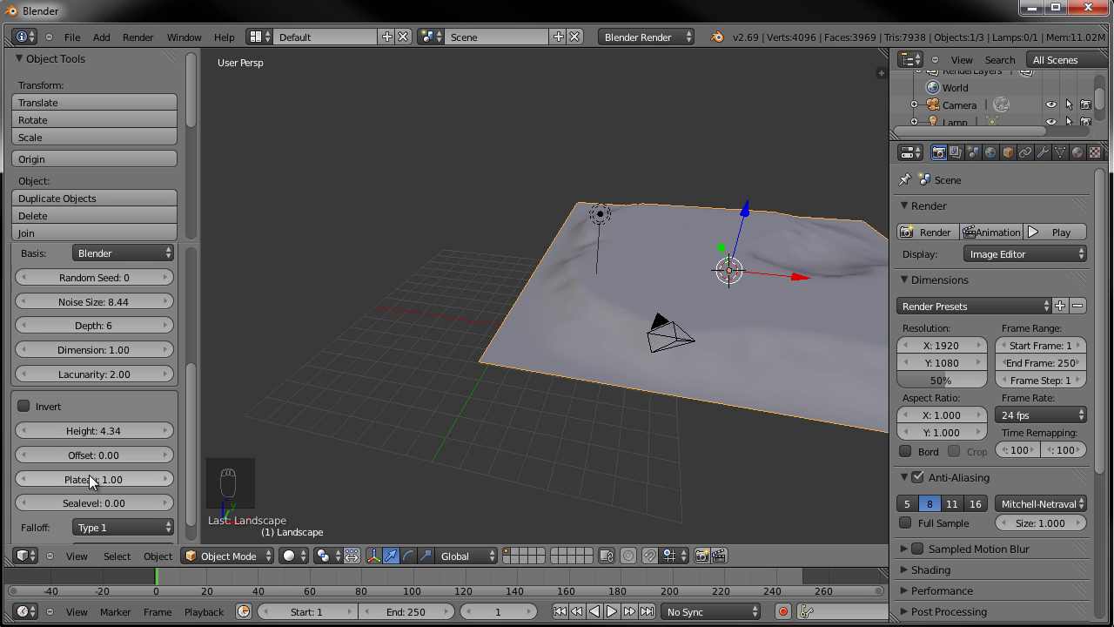
left_click_drag(104, 473, 155, 482)
scroll("up", 3)
left_click_drag(522, 309, 594, 295)
middle_click(610, 281)
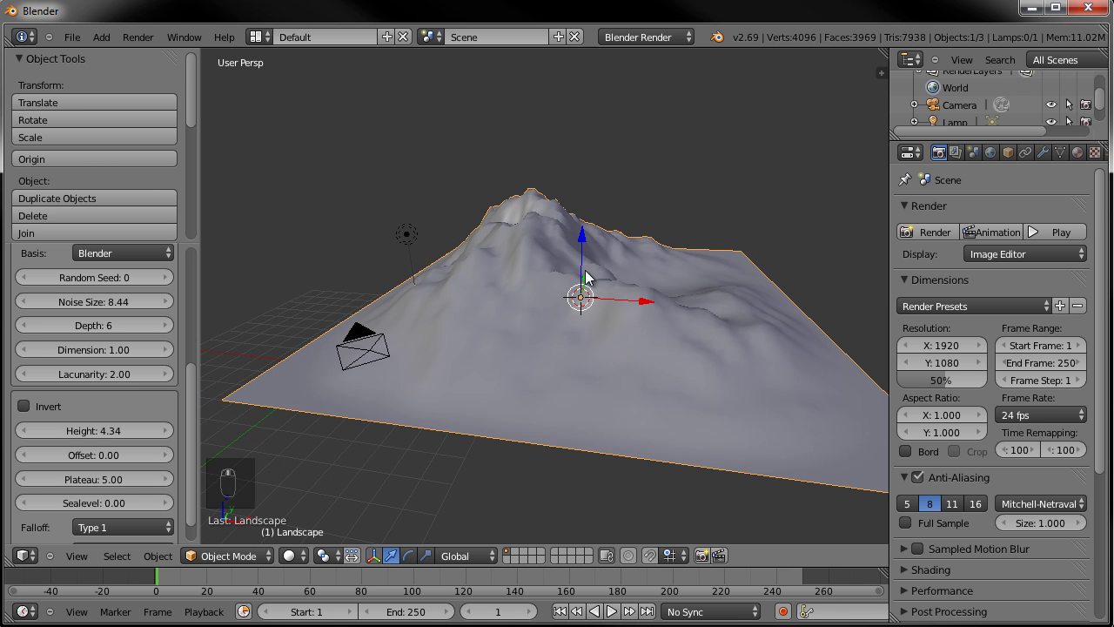
scroll("up", 3)
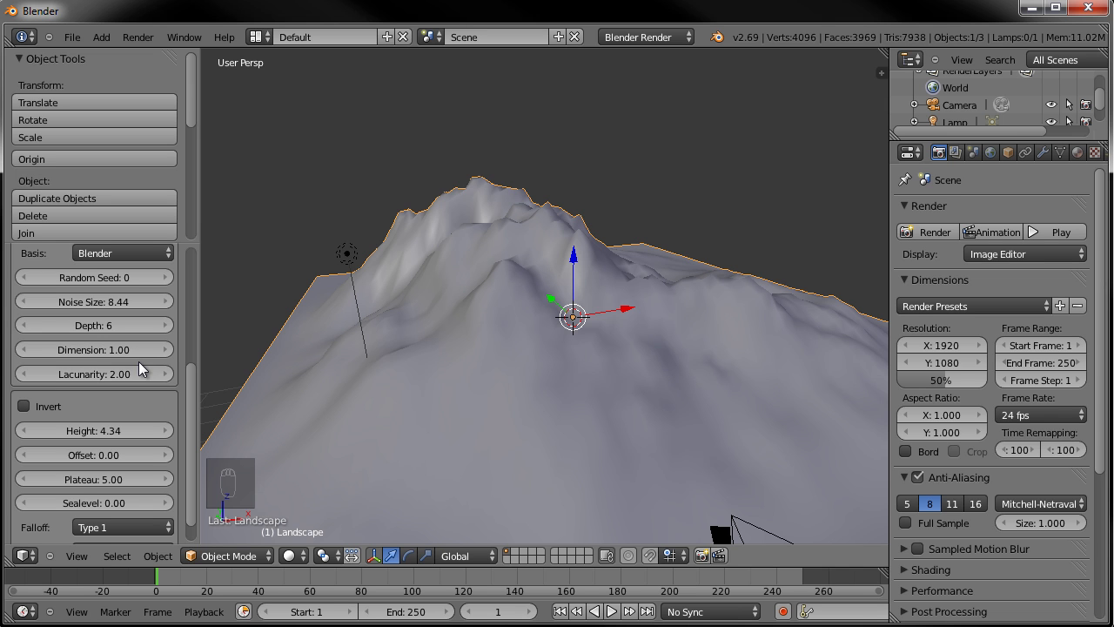
Increase the landscape noise size to about 15 and orbit to inspect the broader hills
left_click_drag(90, 310, 104, 310)
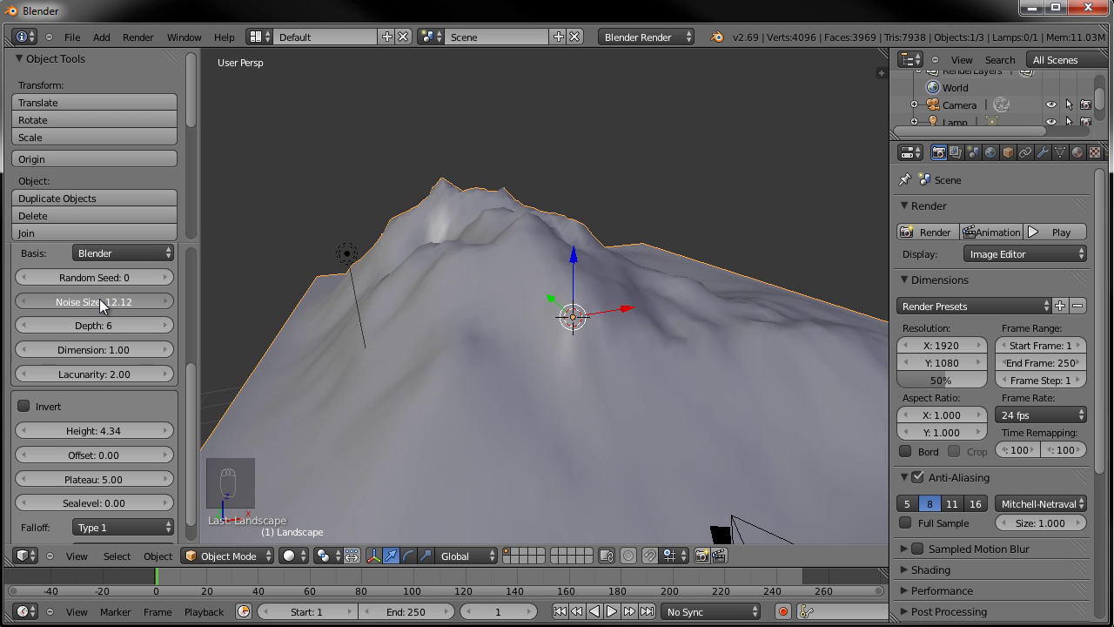
left_click_drag(109, 312, 474, 304)
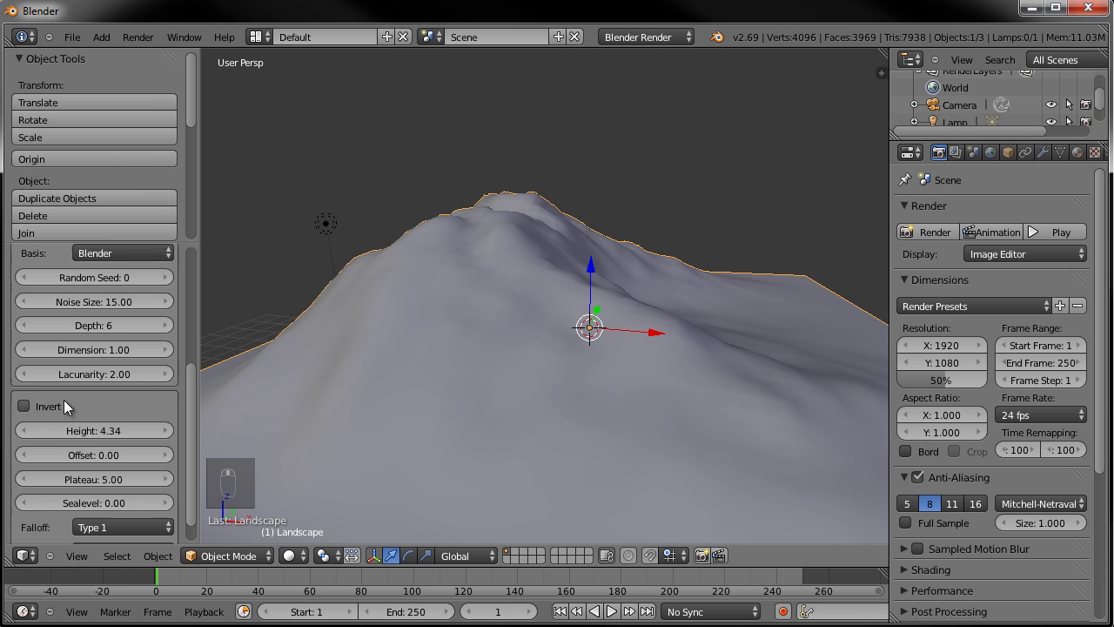
middle_click(95, 437)
left_click_drag(108, 414, 95, 413)
left_click_drag(95, 413, 104, 409)
left_click_drag(104, 409, 103, 418)
middle_click(104, 418)
left_click_drag(706, 334, 269, 409)
Raise the noise size to 20 for gently rolling terrain and check its side profile
left_click(183, 458)
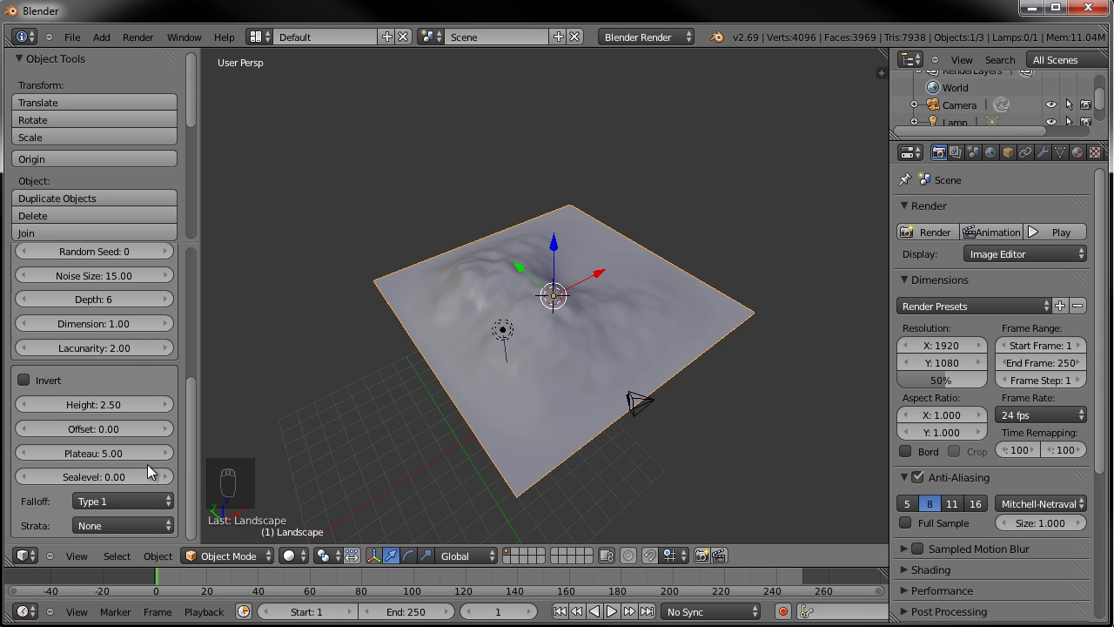
left_click_drag(100, 509, 489, 411)
left_click_drag(527, 385, 391, 351)
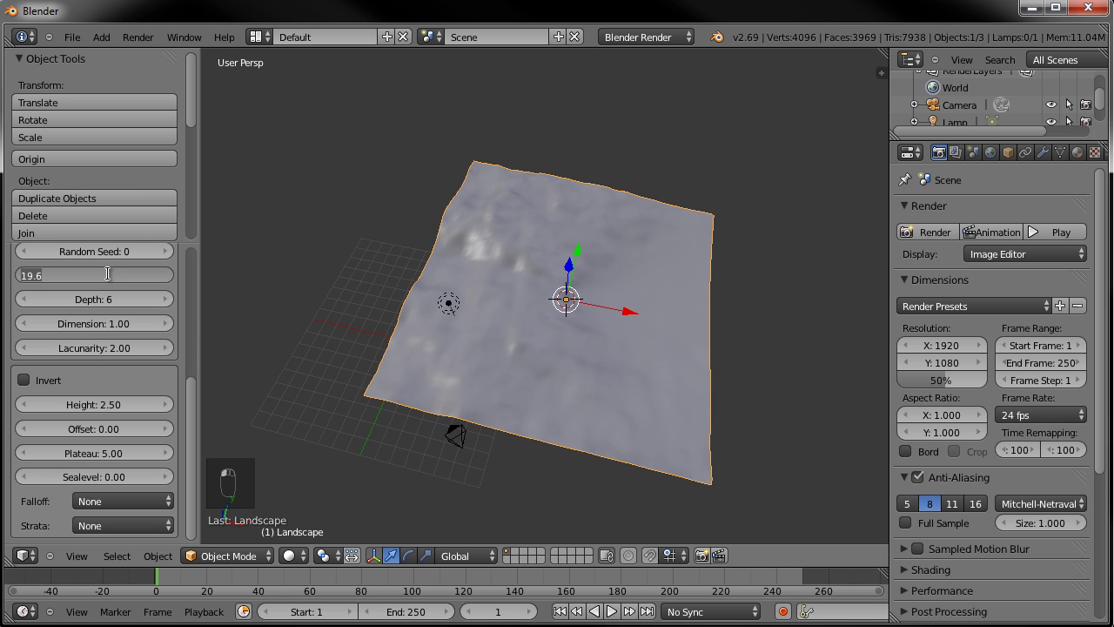
middle_click(314, 329)
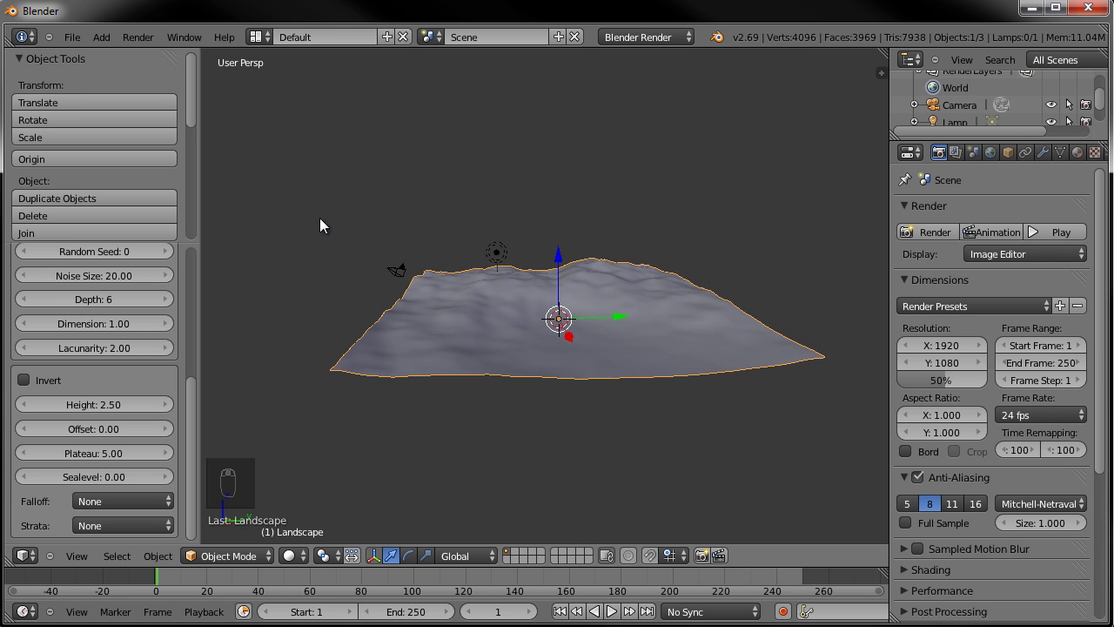
middle_click(101, 309)
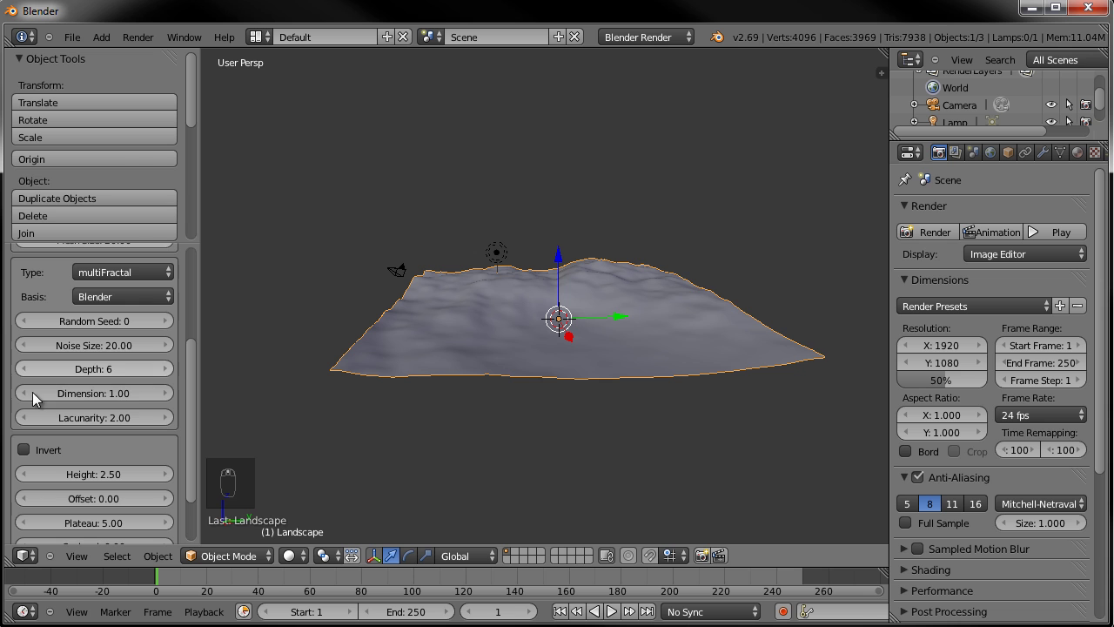
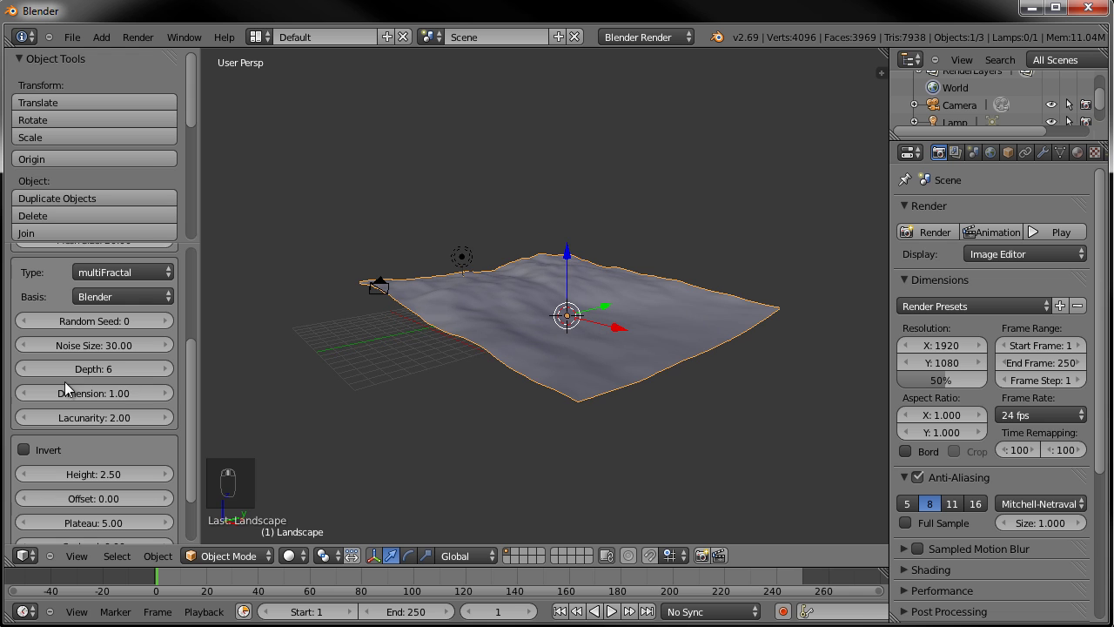
middle_click(87, 443)
left_click_drag(90, 483, 95, 483)
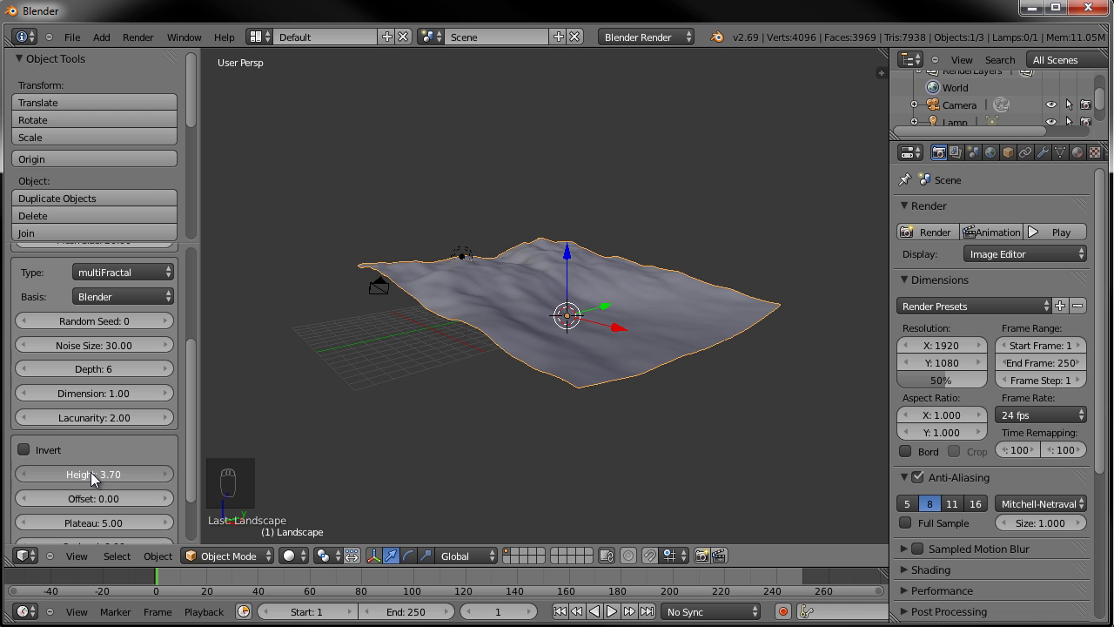
left_click_drag(510, 276, 349, 295)
Select the landscape in top view, undoing an accidental duplicate and stray move
key("a")
left_click(563, 332)
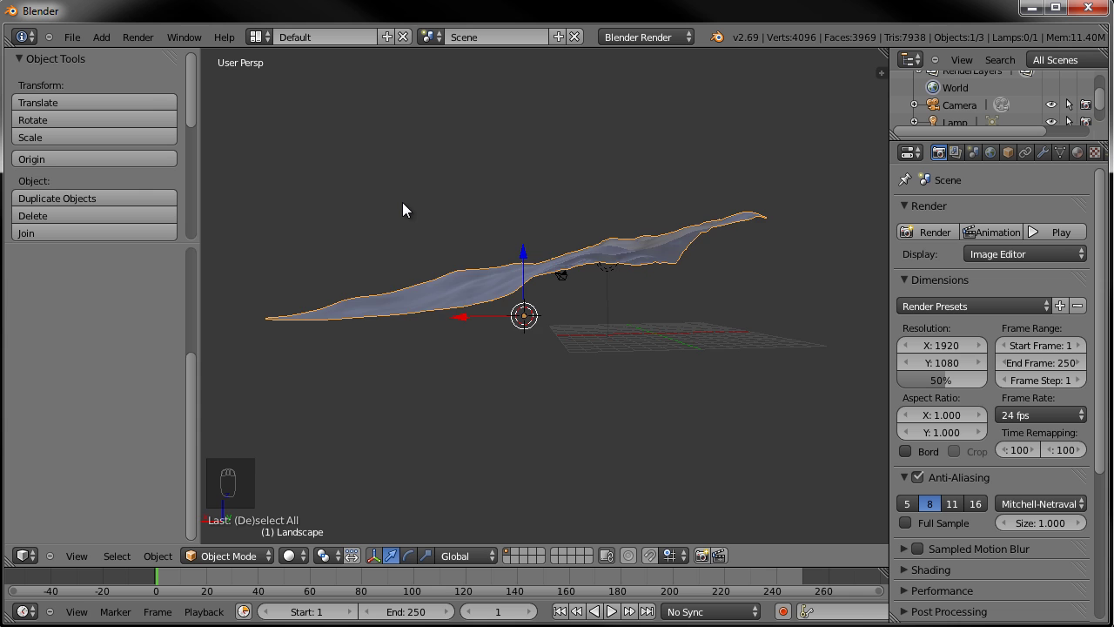
key("KP_7")
key("shift+d")
left_click(588, 267)
key("ctrl+z")
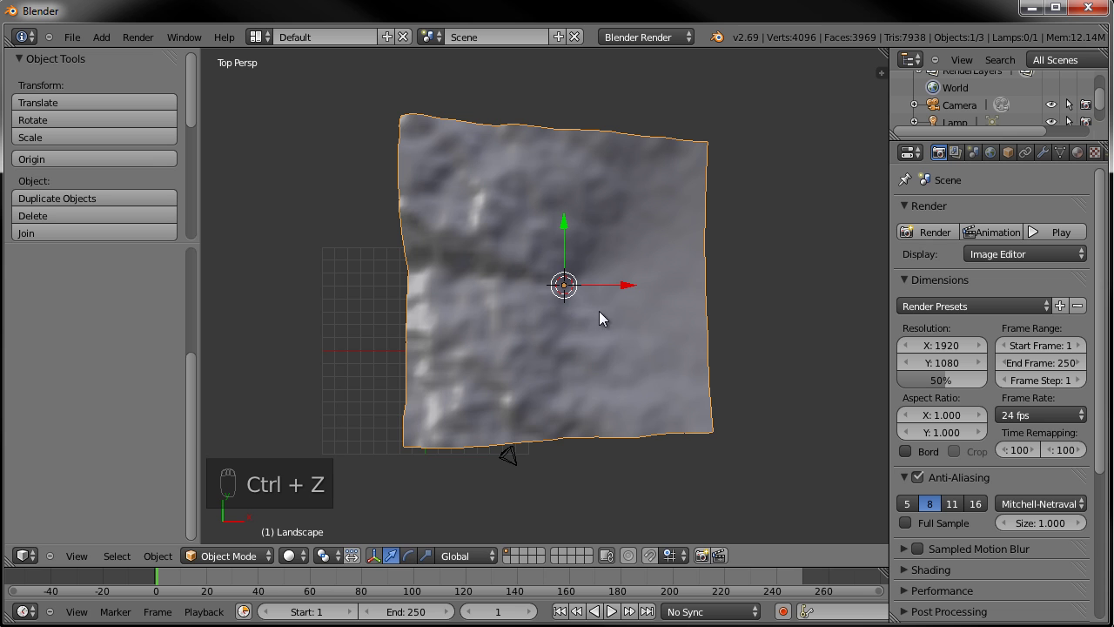
key("g")
left_click_drag(618, 303, 580, 318)
Snap the landscape to the cursor at the world origin with Shift+S Selection to Cursor
key("shift+s")
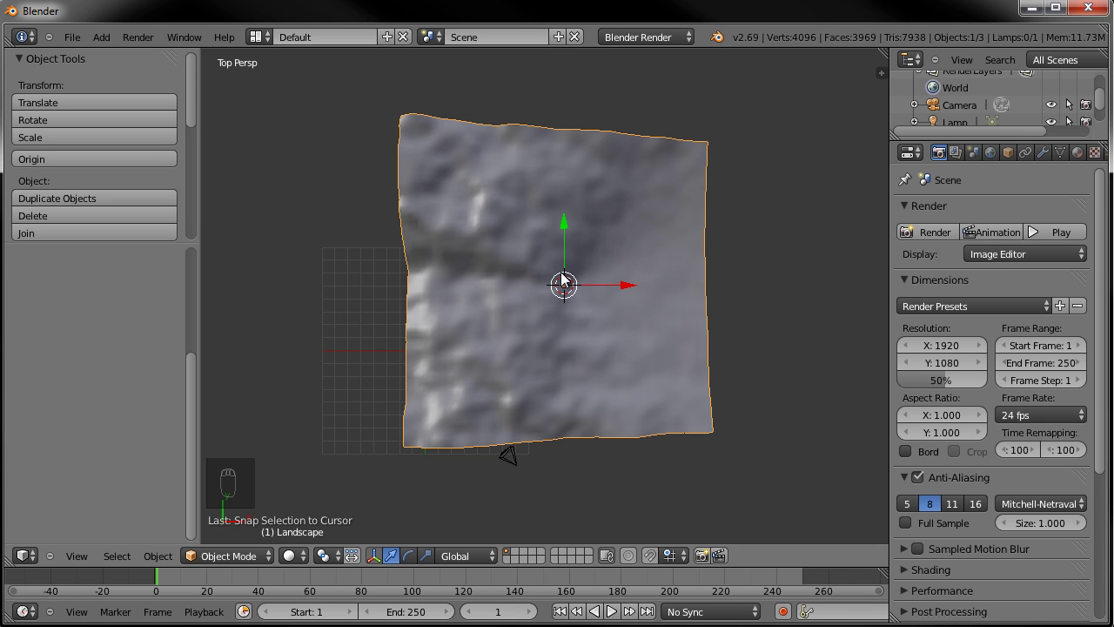
key("shift+s")
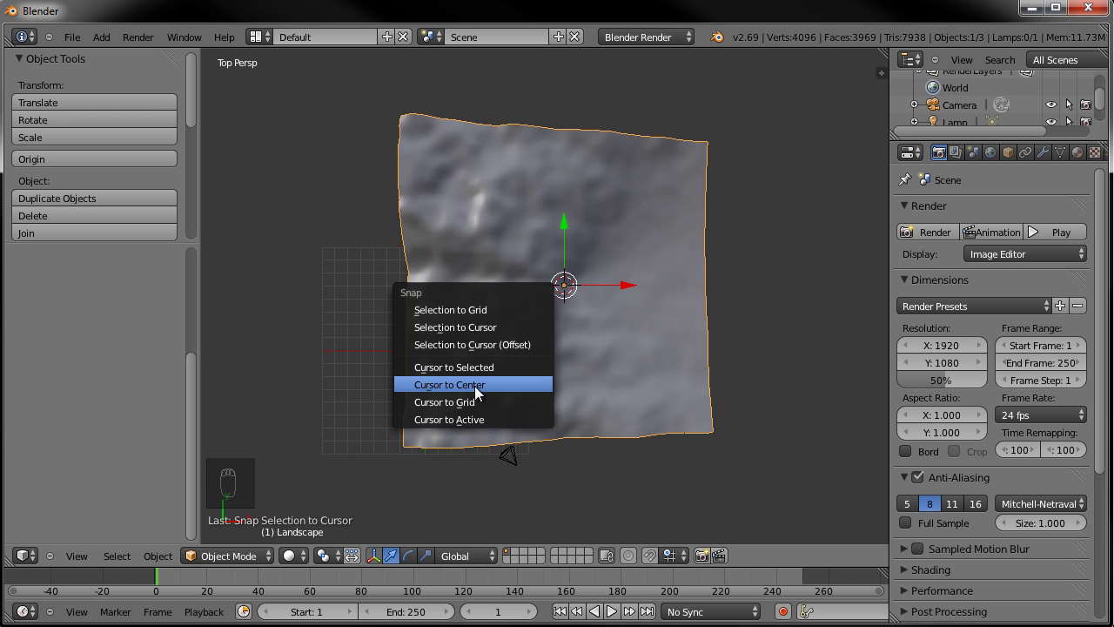
middle_click(477, 279)
middle_click(415, 374)
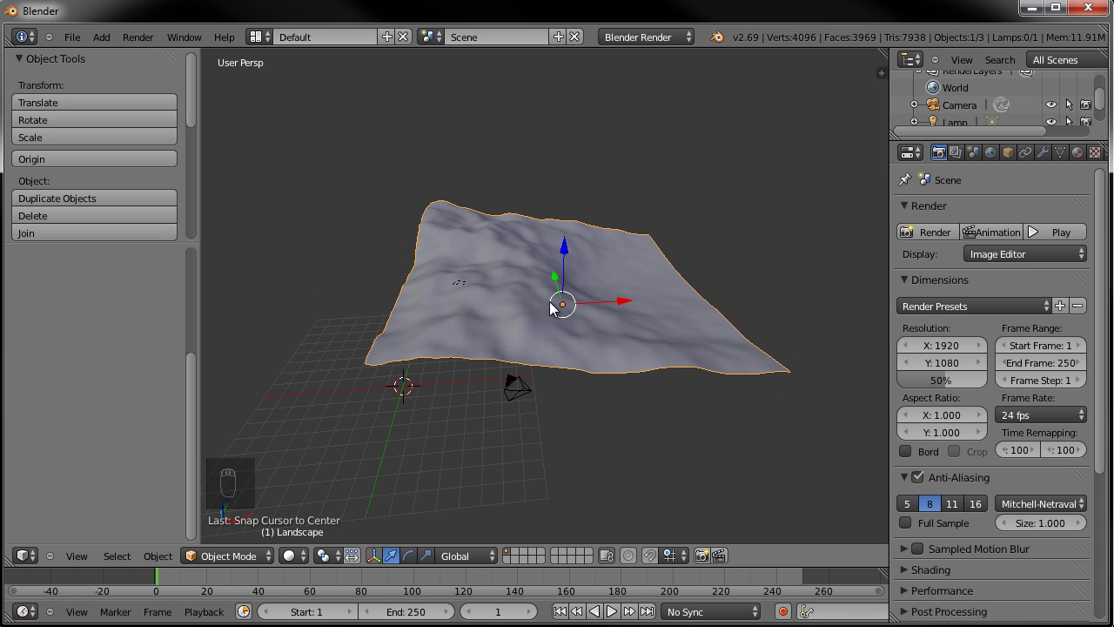
key("shift+s")
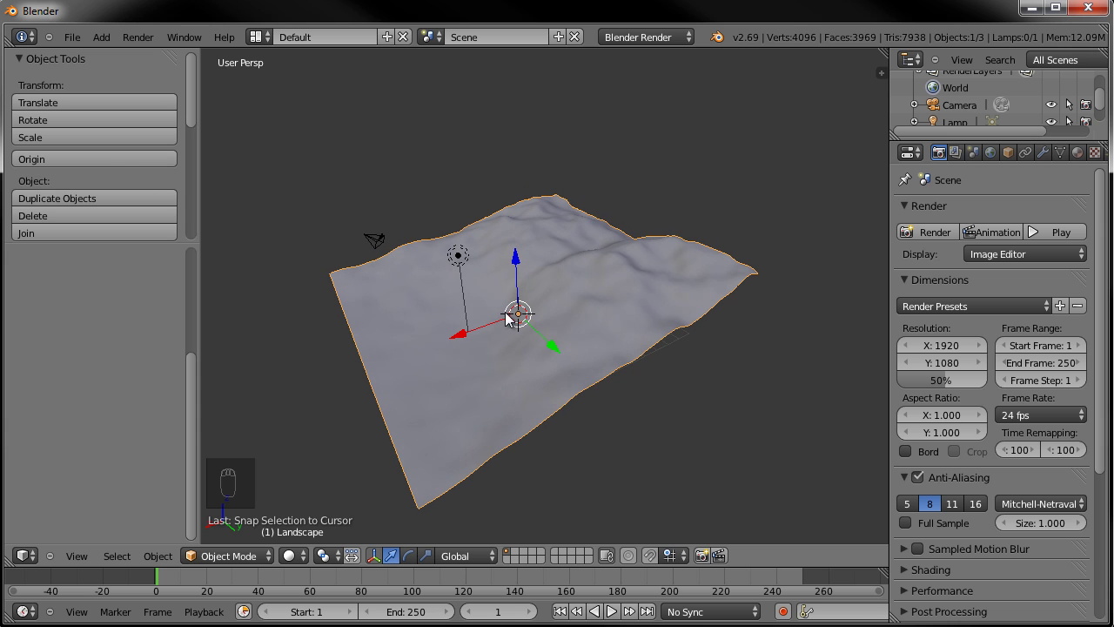
Add a plain-axes empty at the origin and rename it Camera Target in the Item panel
key("shift+a")
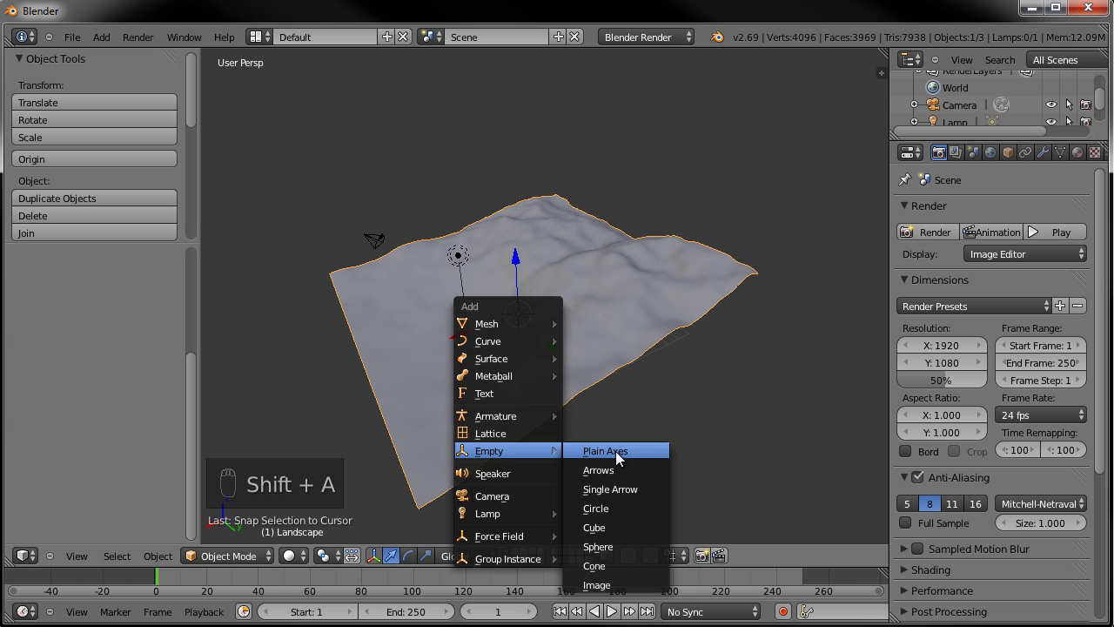
key("n")
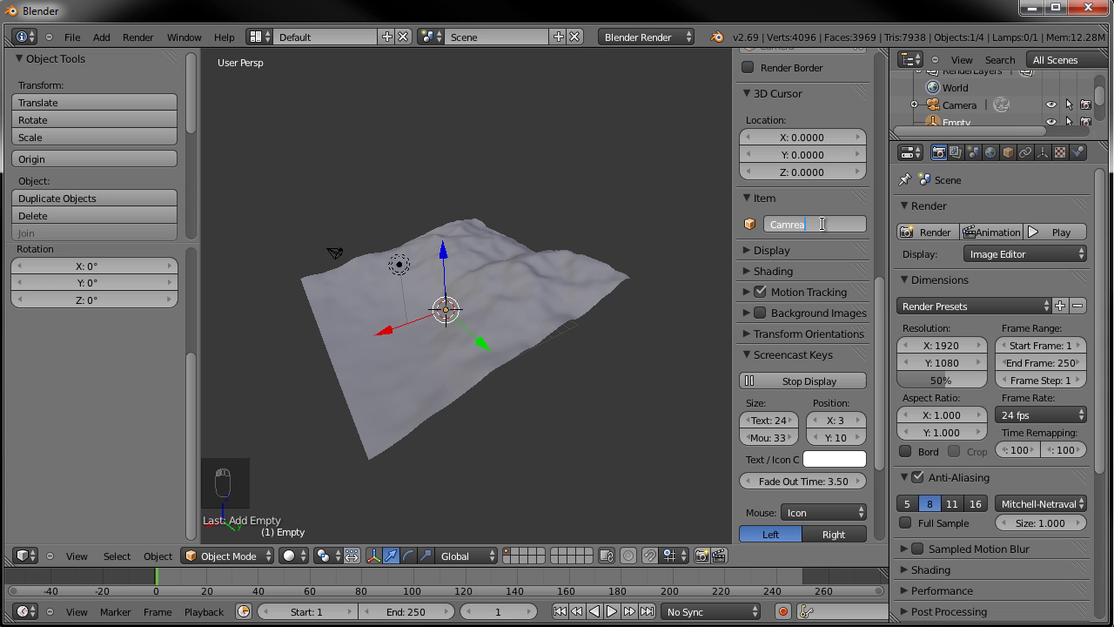
key("BackSpace")
key("BackSpace")
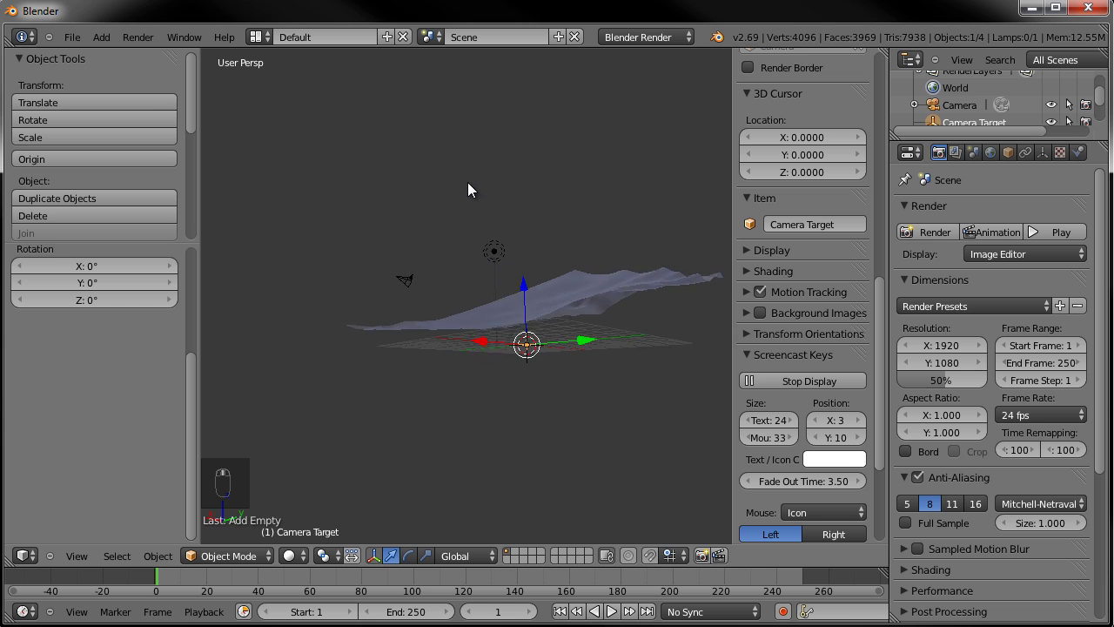
key("a")
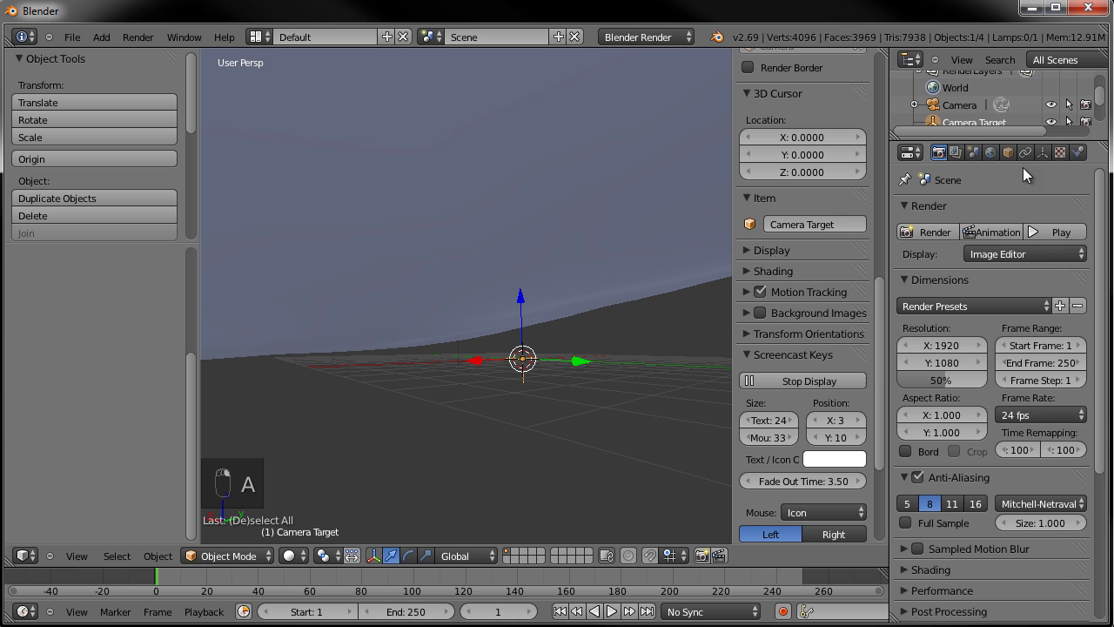
Set the Camera Target empty's display size to 5
left_click_drag(1052, 162, 1048, 163)
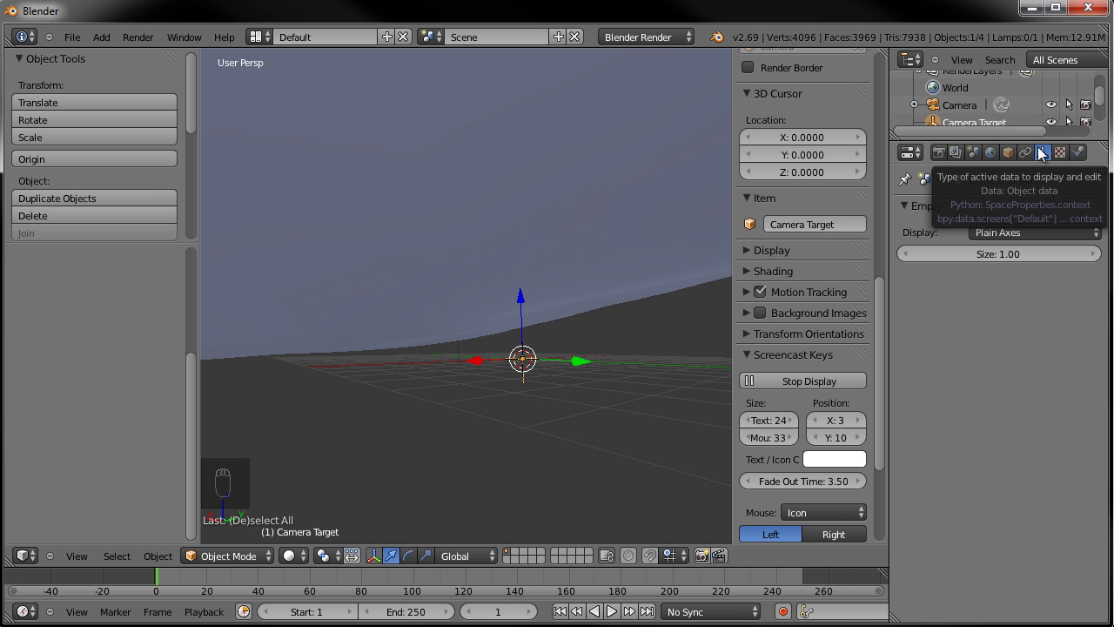
left_click_drag(998, 260, 619, 285)
left_click_drag(620, 286, 332, 260)
left_click_drag(332, 260, 648, 273)
Give the camera a Track To constraint on Camera Target and view through the camera
key("ctrl+t")
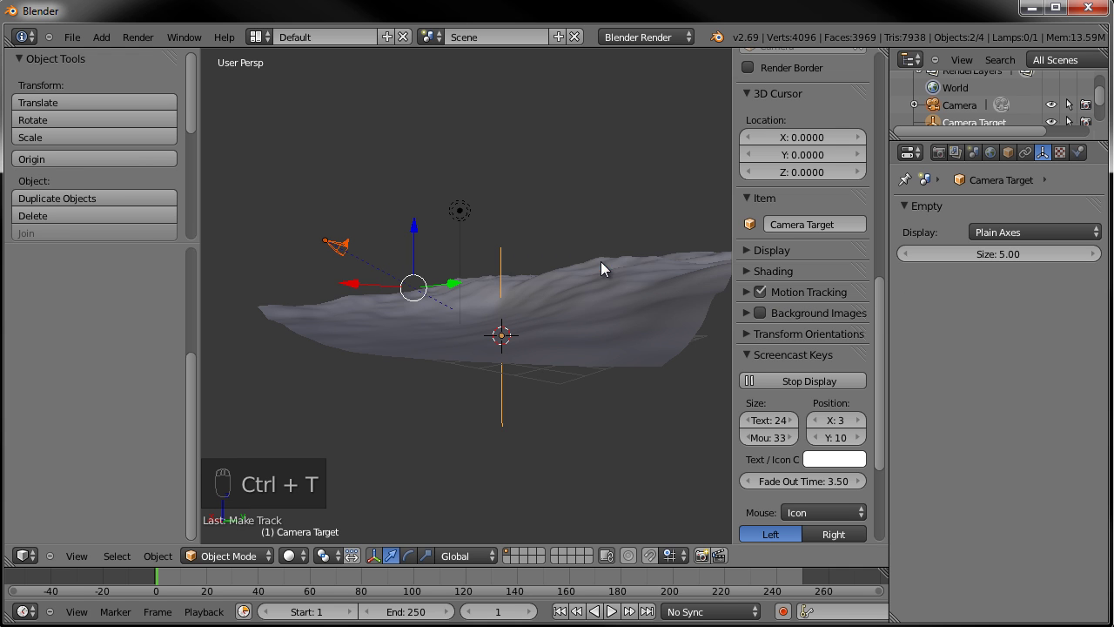
key("g")
key("g")
key("KP_0")
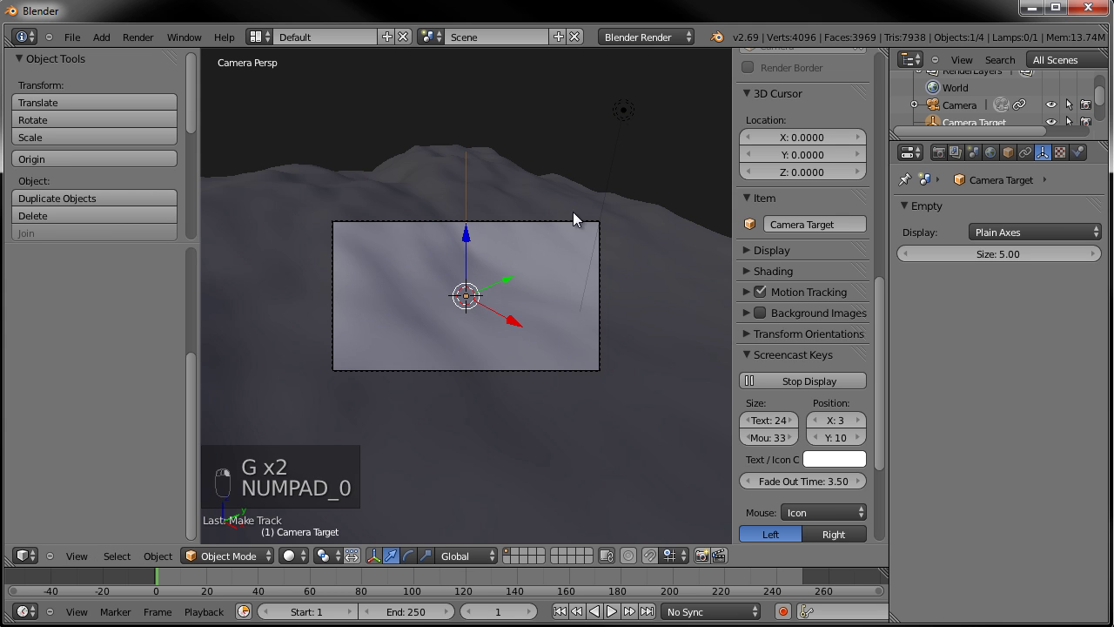
Move the camera to a new spot using top and side views, checking through camera view
key("g")
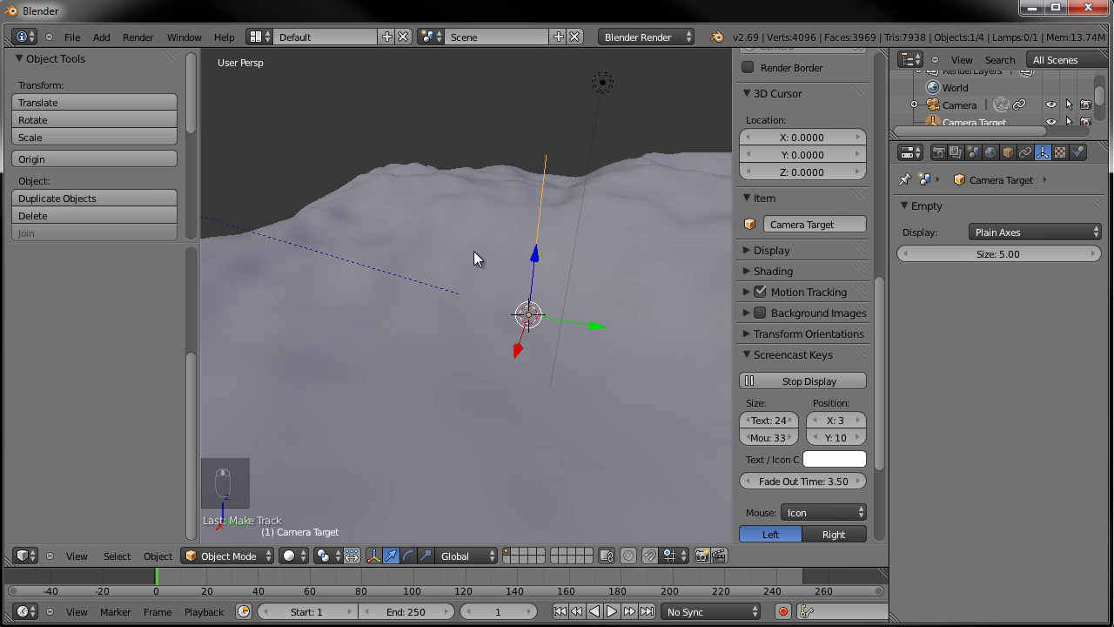
middle_click(315, 255)
key("g")
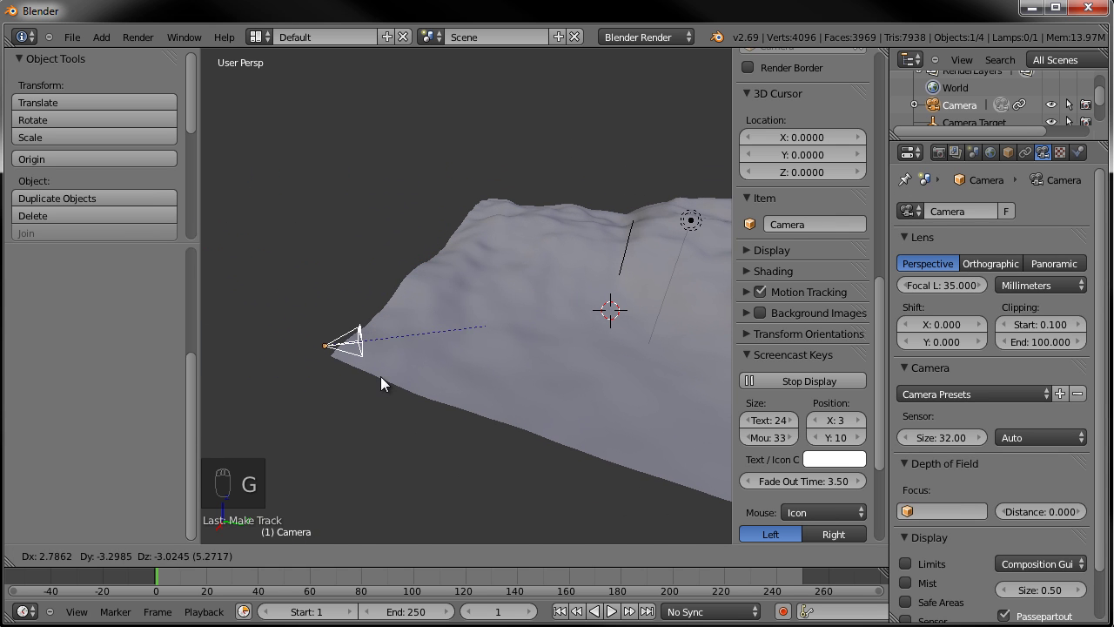
key("g")
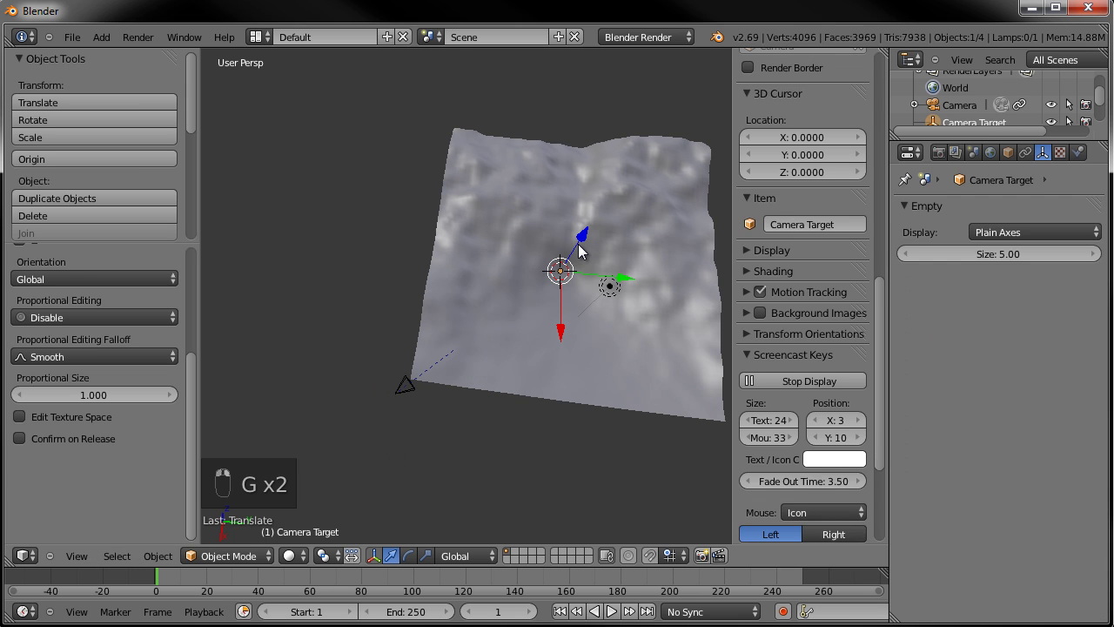
key("a")
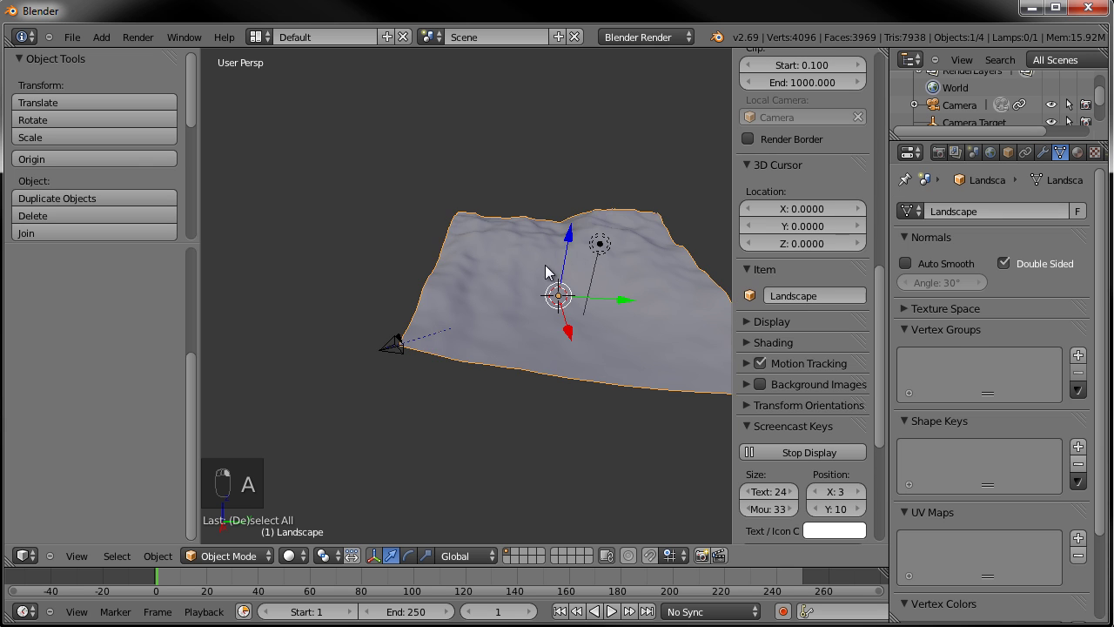
key("a")
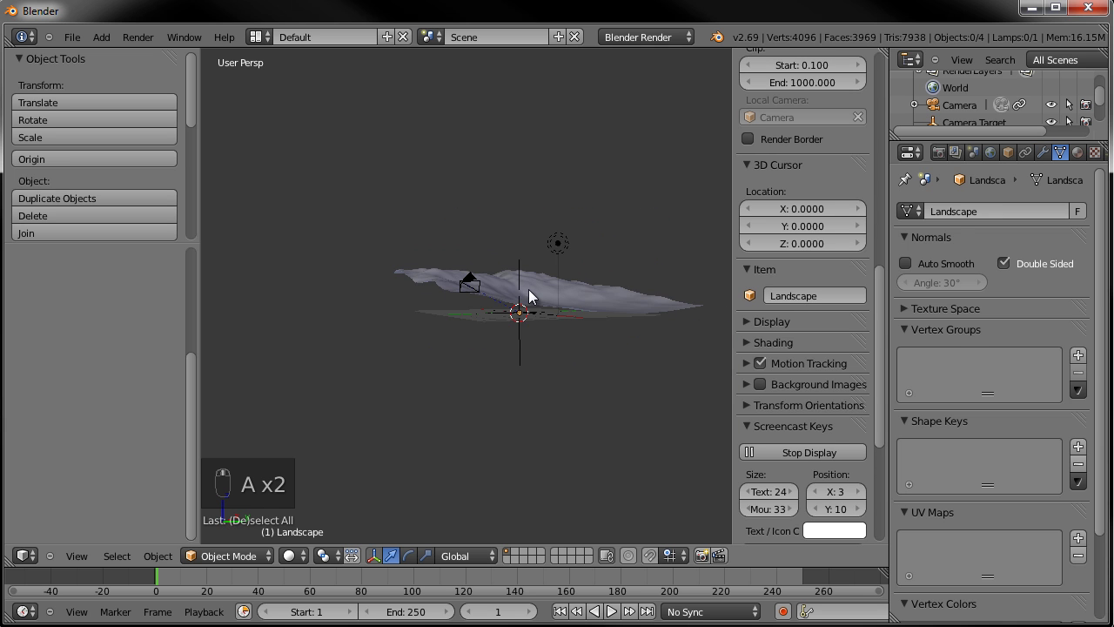
middle_click(564, 305)
key("g")
key("KP_0")
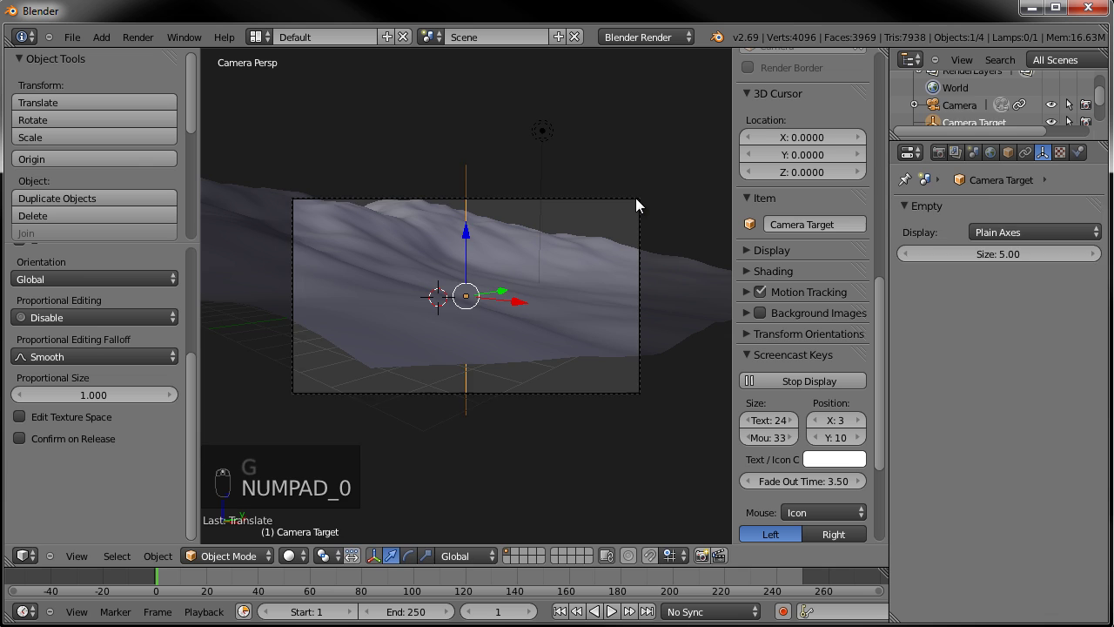
Move the Camera Target along the slope so the camera frames the ridge with more sky
key("g")
middle_click(569, 280)
key("g")
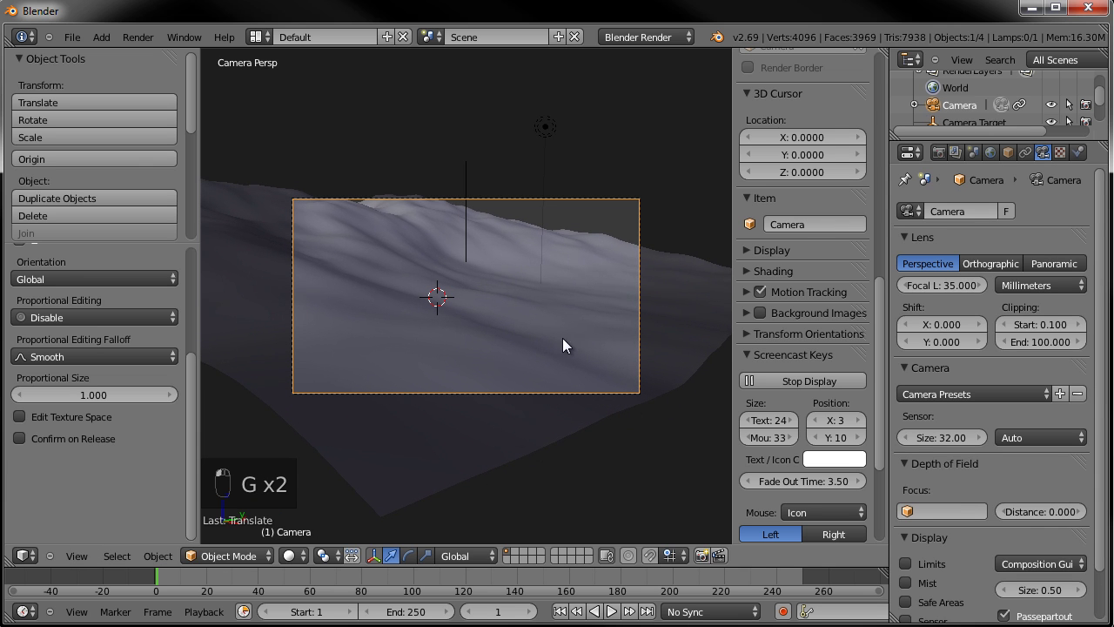
key("g")
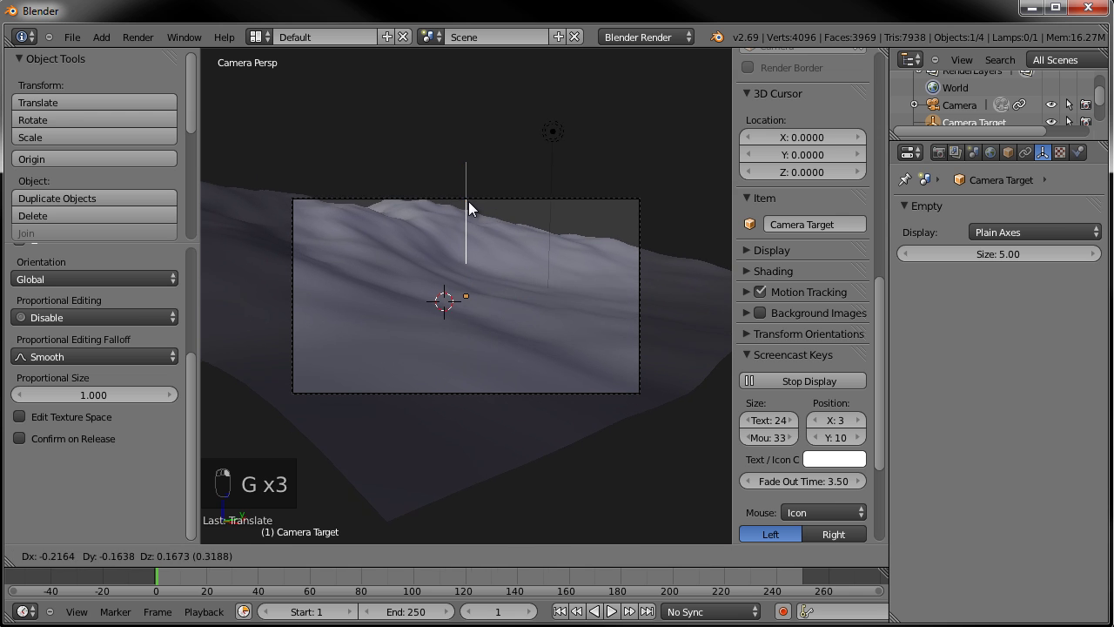
key("g")
key("KP_7")
key("g")
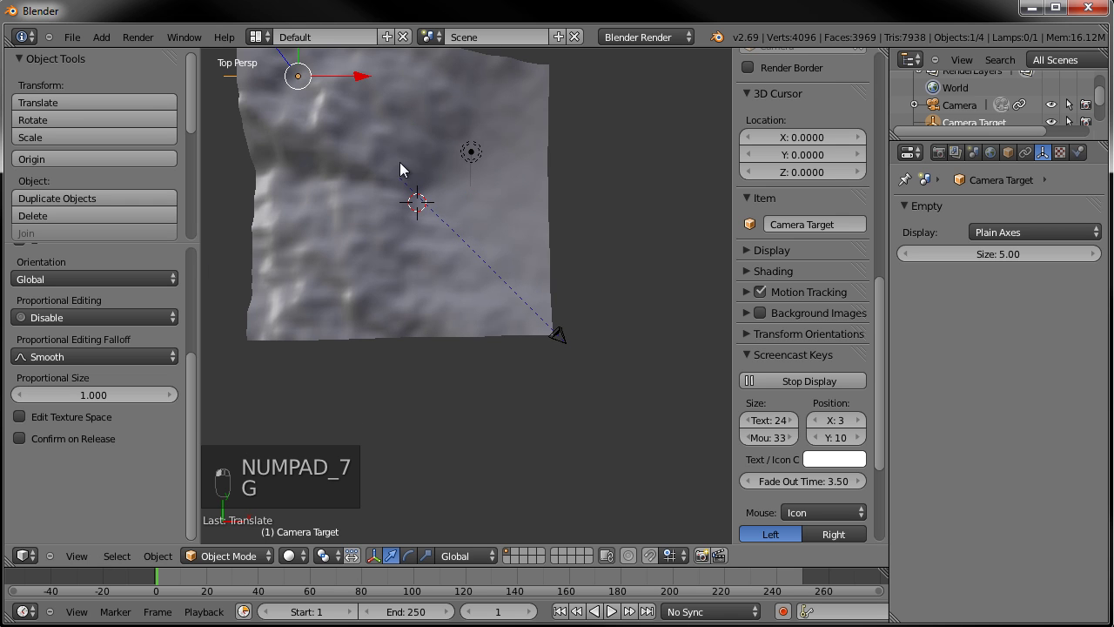
key("KP_0")
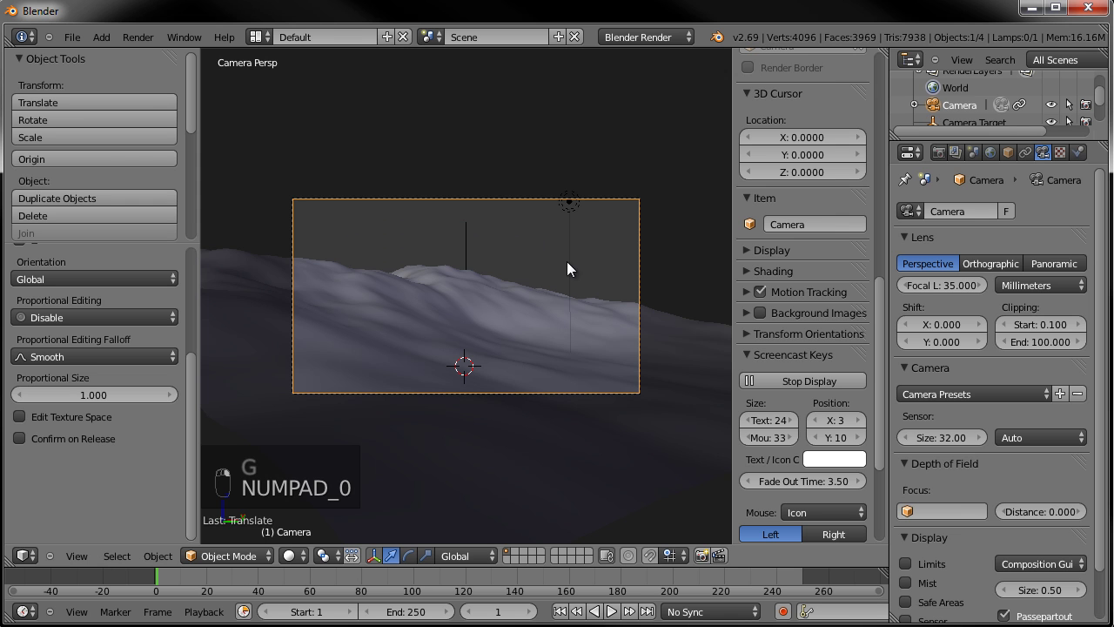
right_click(478, 242)
key("g")
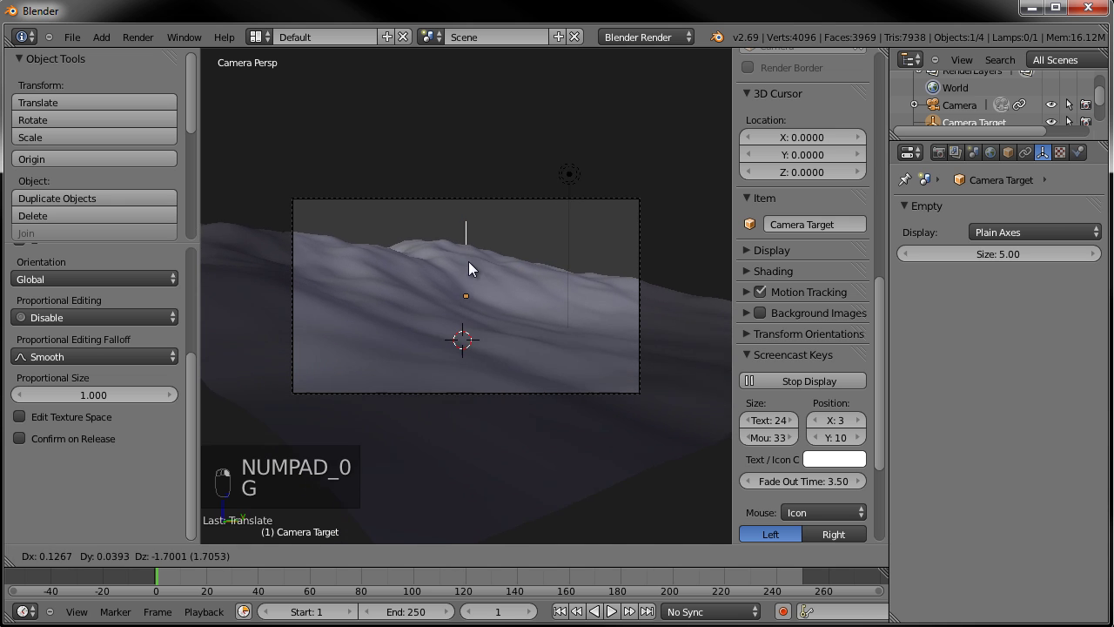
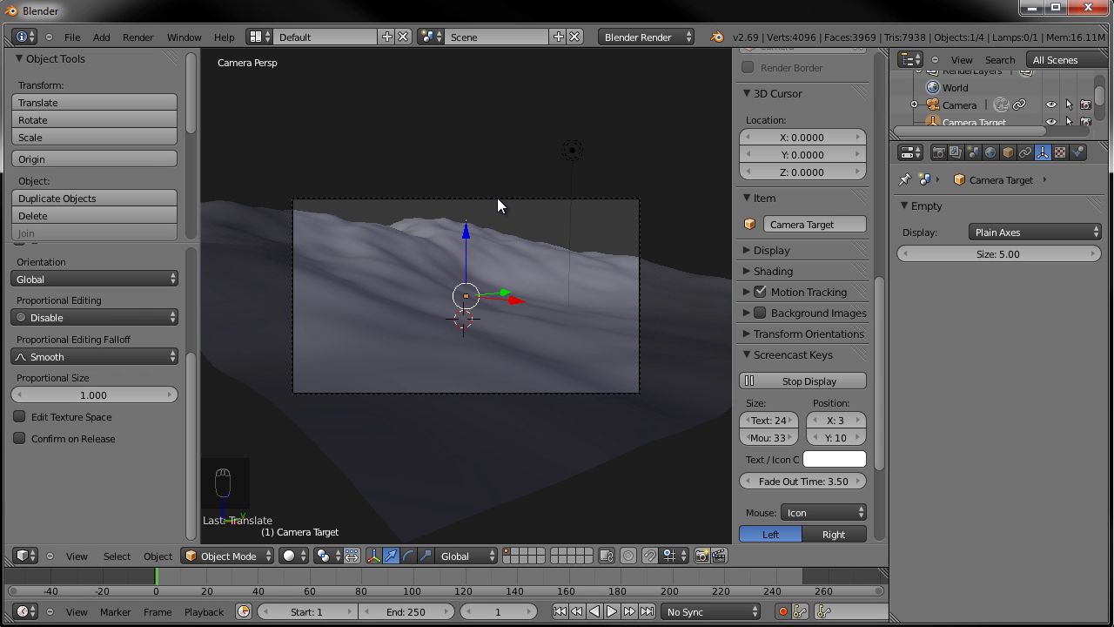
Insert a Location keyframe for camera and target, then jump the timeline to frame 250
left_click_drag(502, 205, 551, 308)
key("g")
left_click_drag(538, 460, 279, 591)
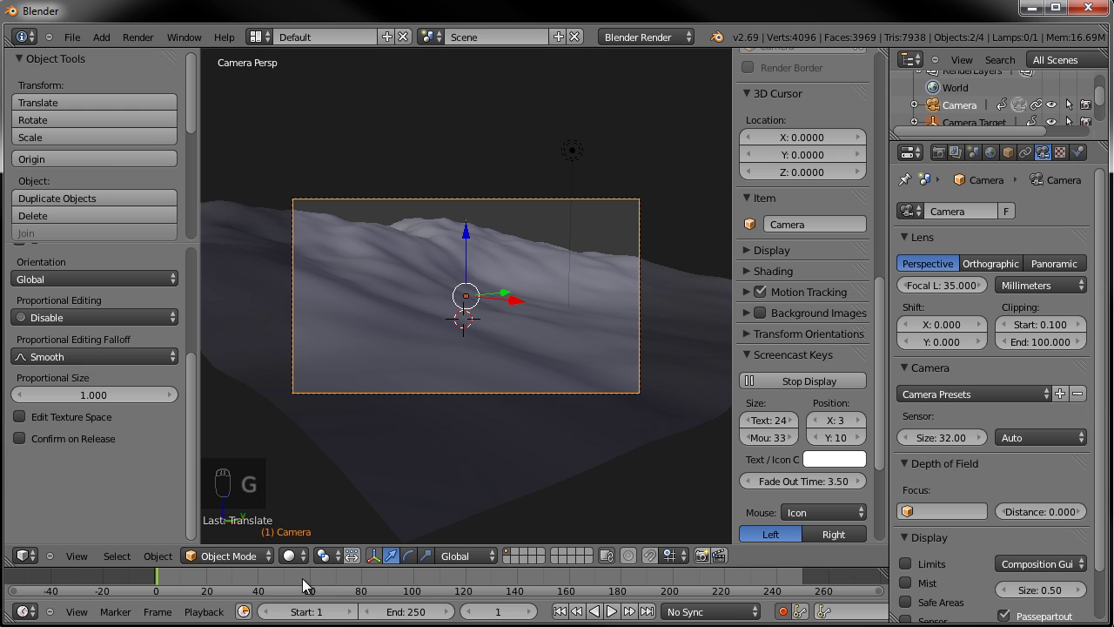
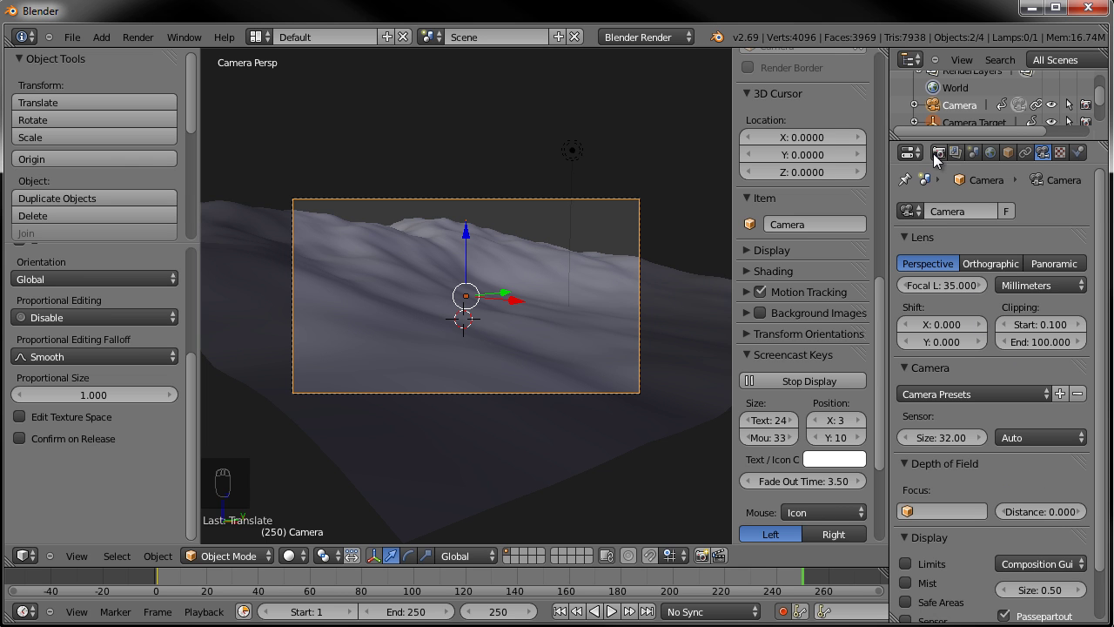
Move the camera and its target to a new end position for frame 250
left_click(997, 455)
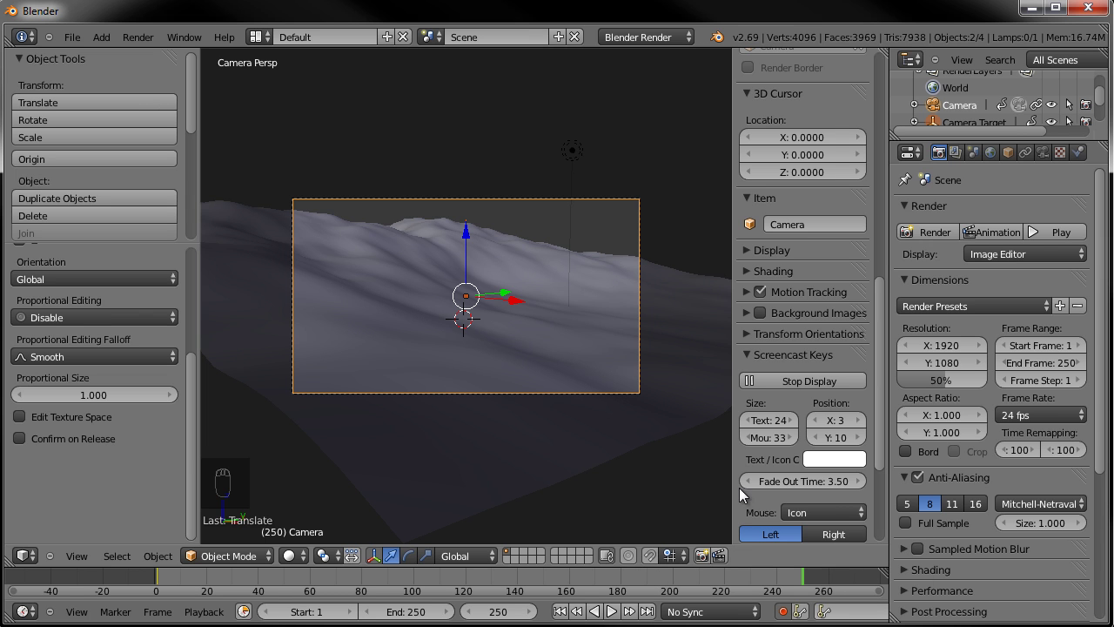
left_click_drag(550, 209, 553, 345)
key("g")
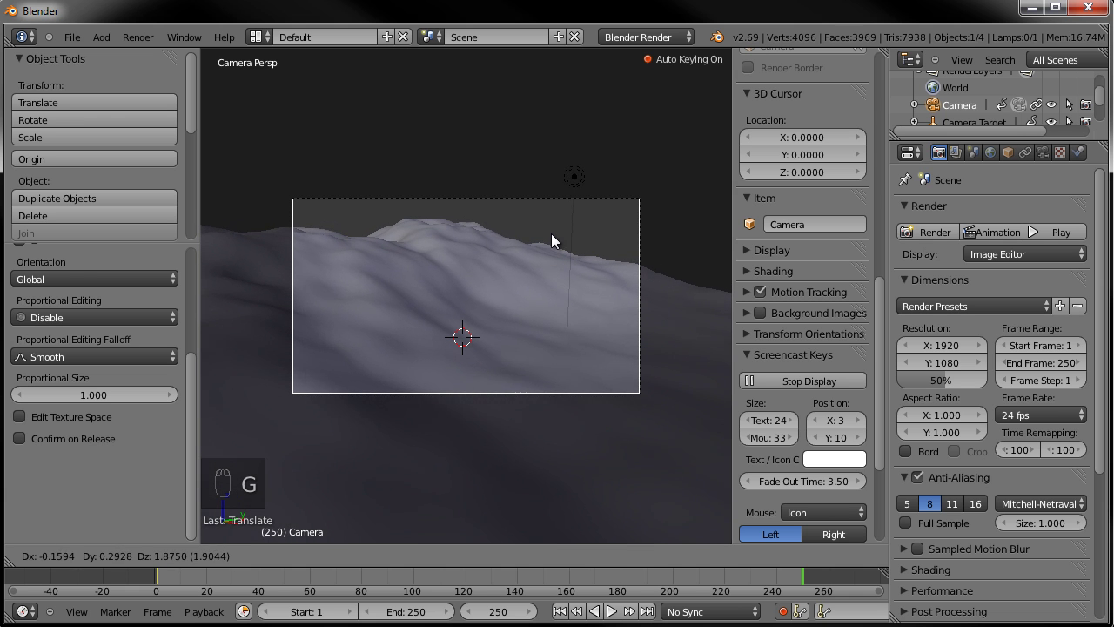
left_click(473, 233)
key("g")
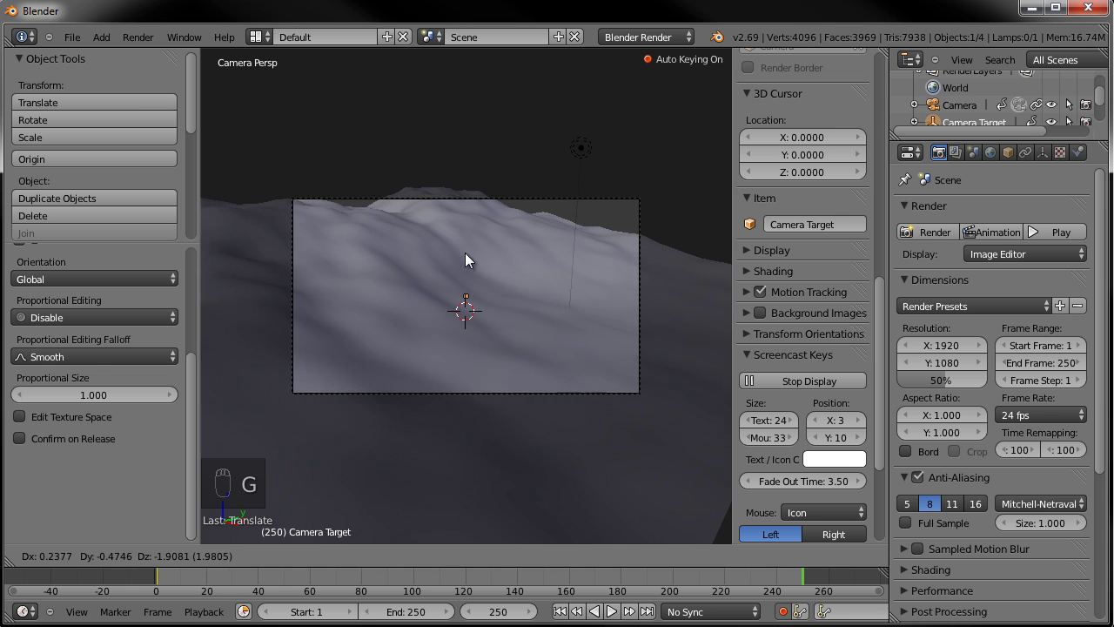
Play the camera animation in camera view, then stop and return to frame 1
left_click(480, 228)
key("g")
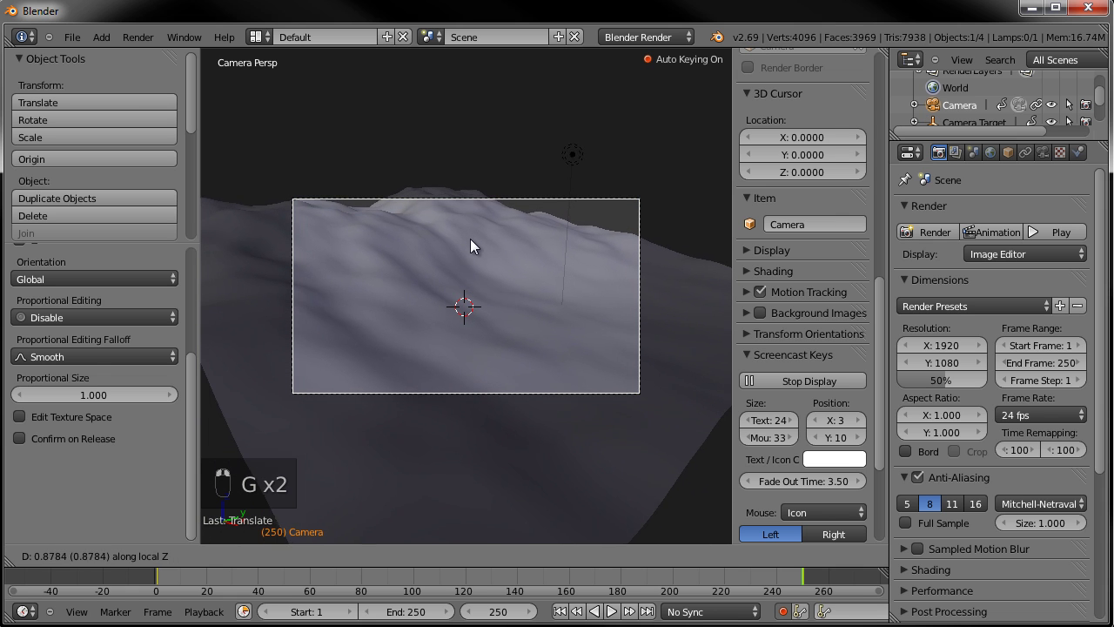
key("g")
left_click_drag(563, 611, 581, 504)
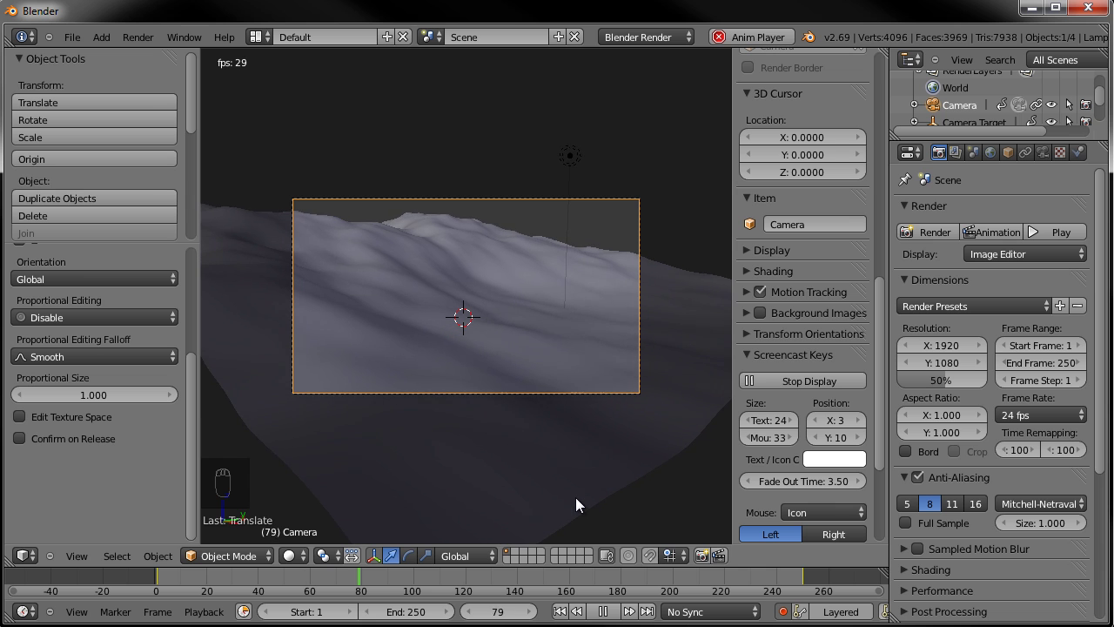
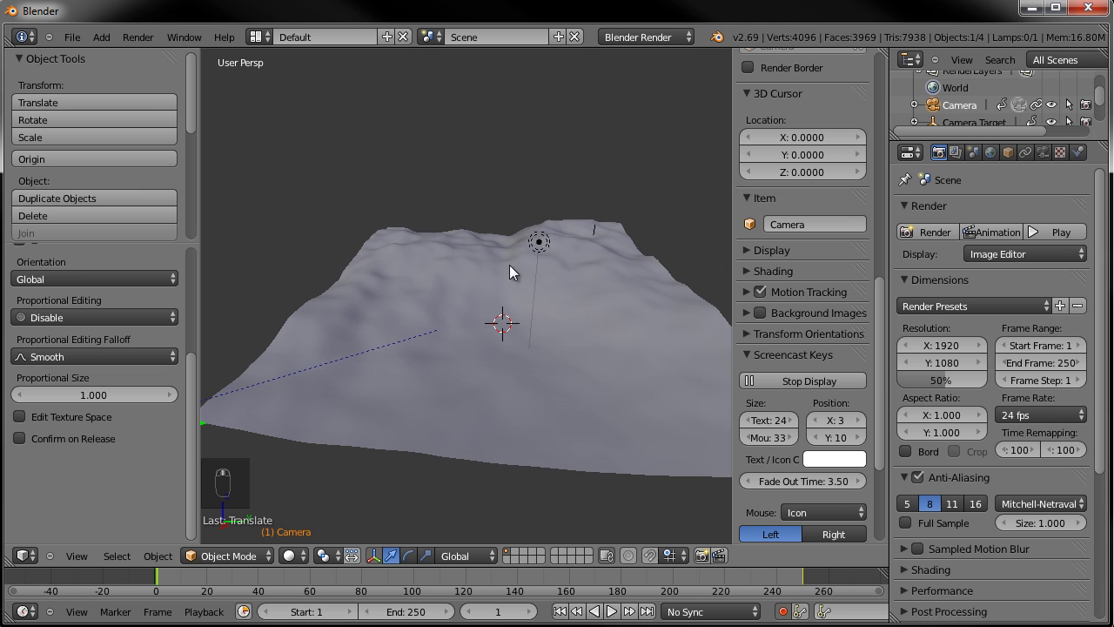
Save the scene as massive_hoard.blend and deselect everything
middle_click(492, 409)
middle_click(516, 376)
middle_click(522, 369)
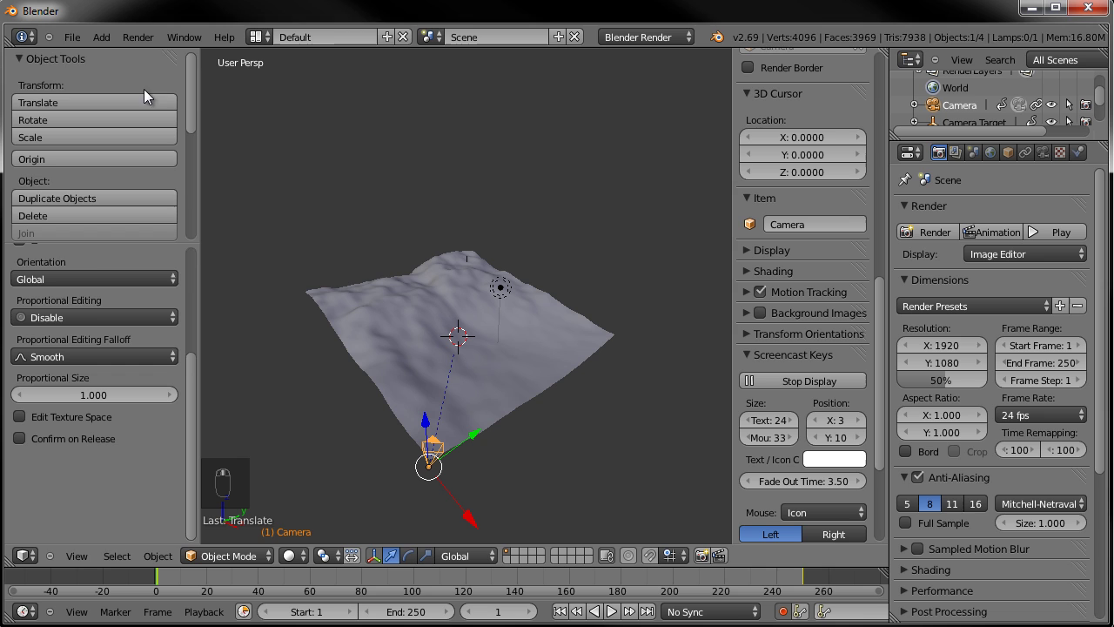
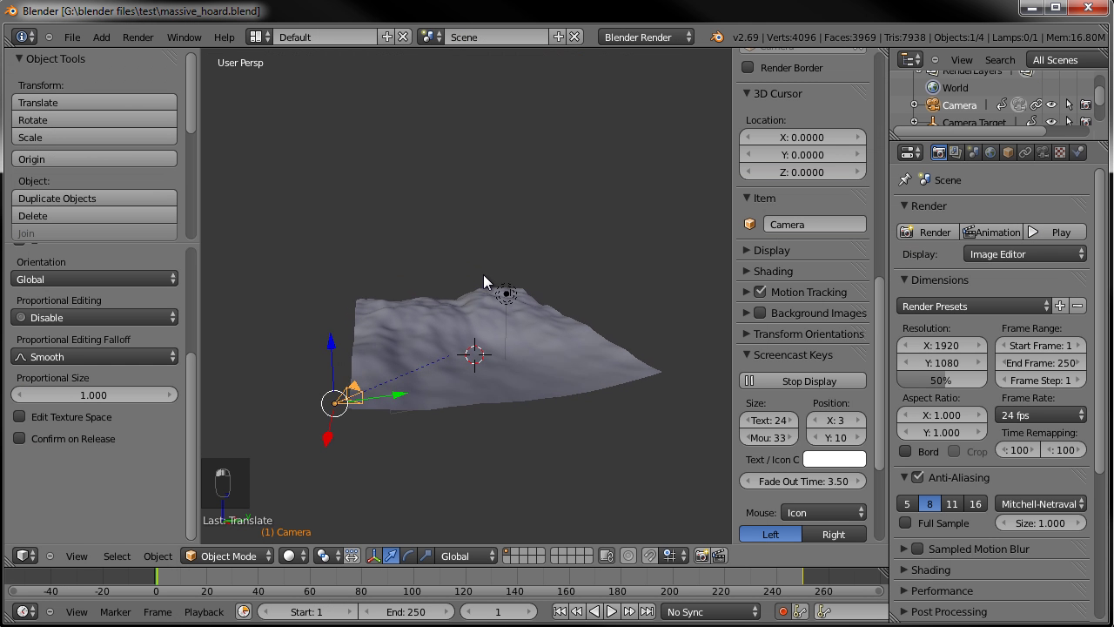
key("a")
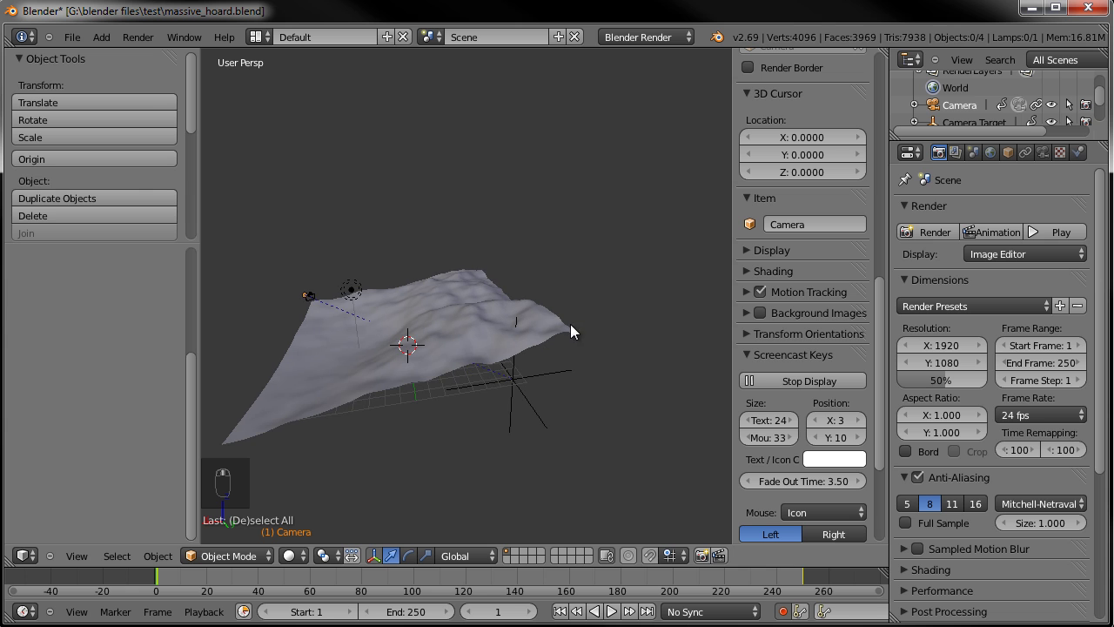
Orbit to a lower angle and select the Landscape mesh
middle_click(487, 374)
middle_click(422, 364)
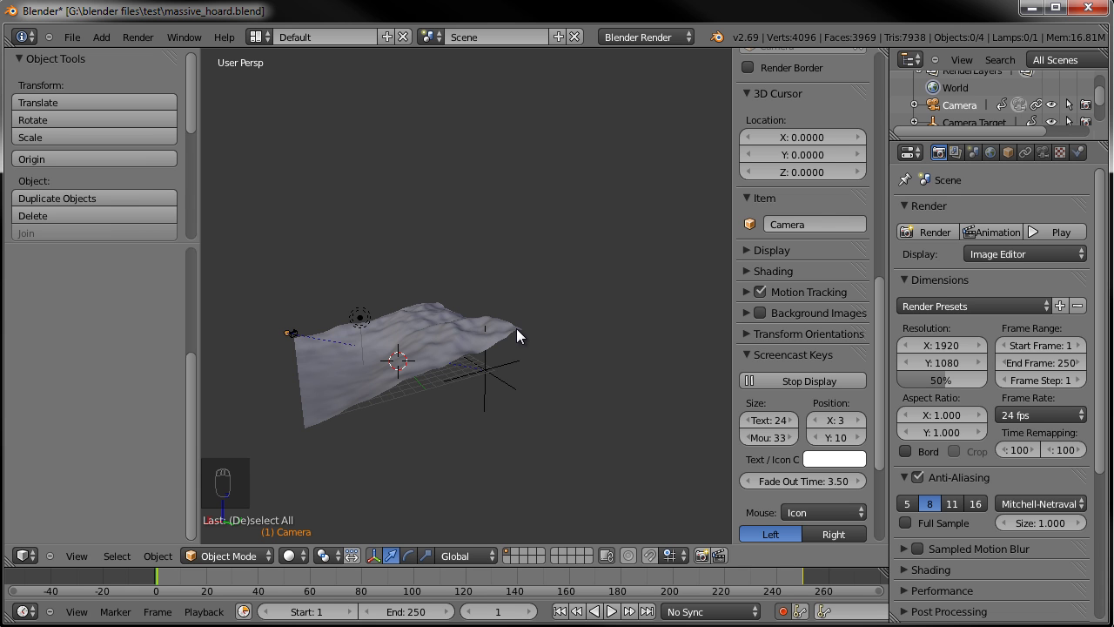
left_click_drag(480, 344, 518, 309)
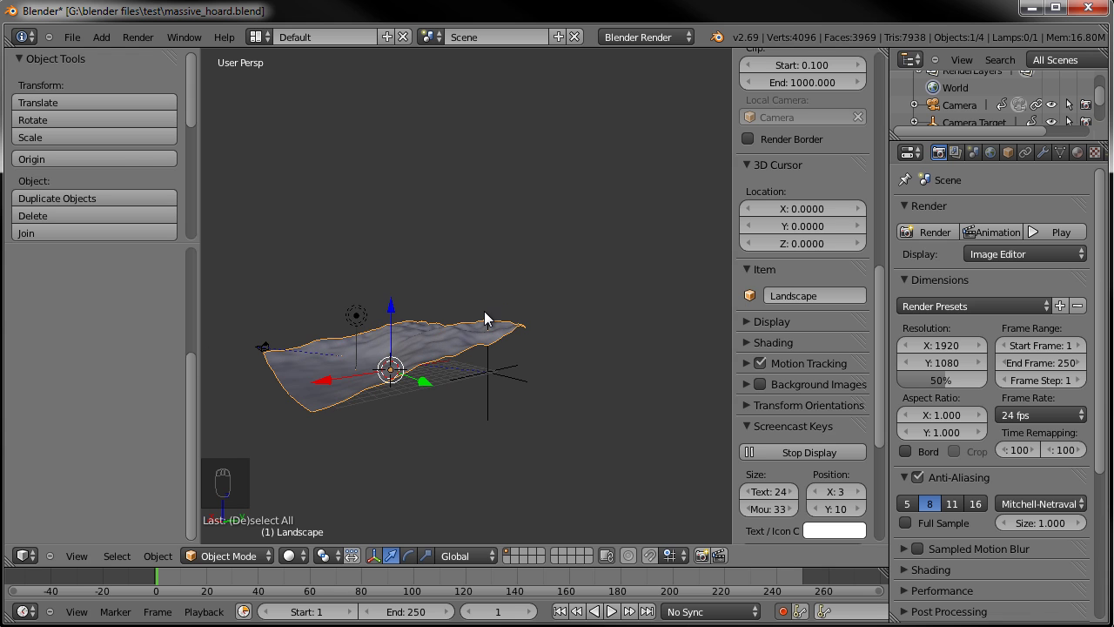
Add a new plane from top view and scale it down to a small size
key("KP_7")
key("shift+a")
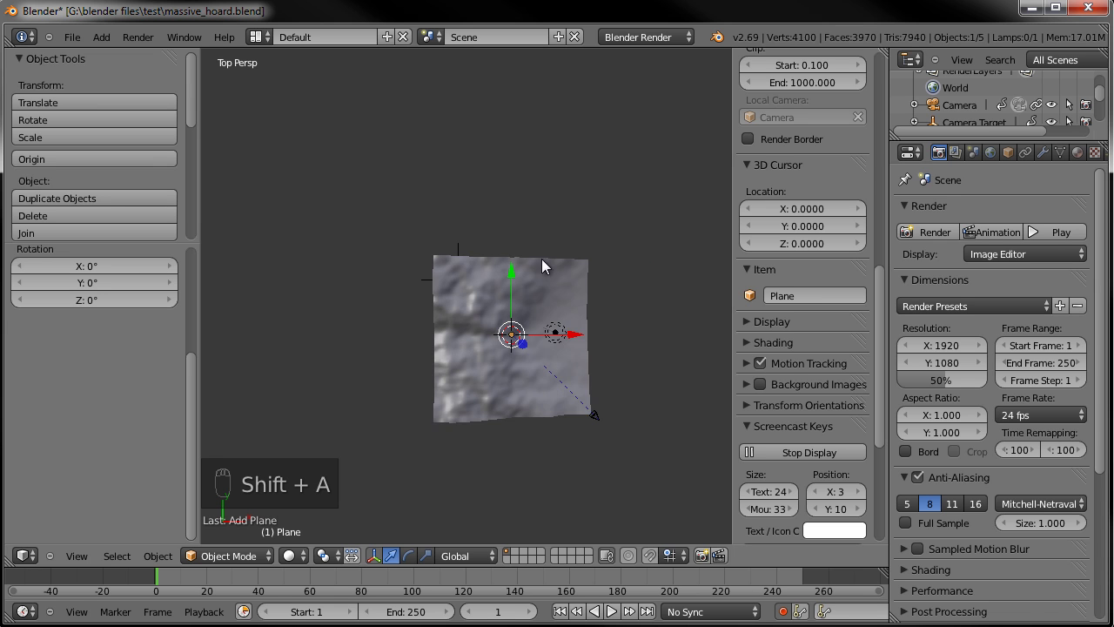
left_click_drag(589, 339, 492, 240)
key("g")
key("KP_1")
key("KP_3")
key("KP_5")
From side view, raise the plane along Z above the ground
middle_click(595, 333)
key("g")
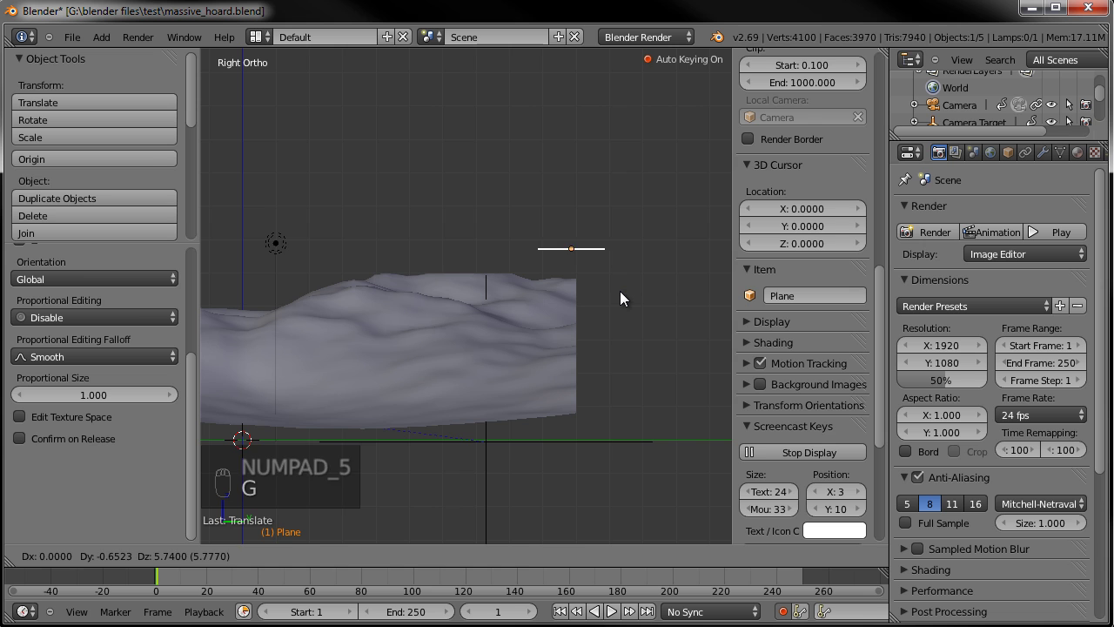
left_click(631, 286)
key("s")
key("g")
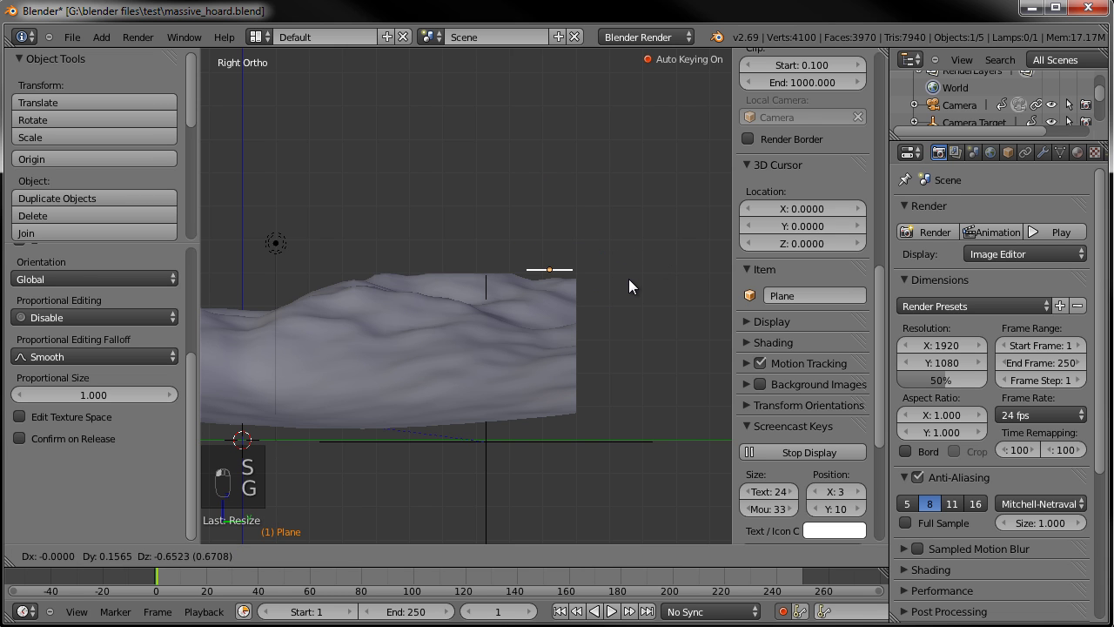
left_click(633, 286)
Move the plane onto the hilltop ridge and check it in camera view
middle_click(626, 279)
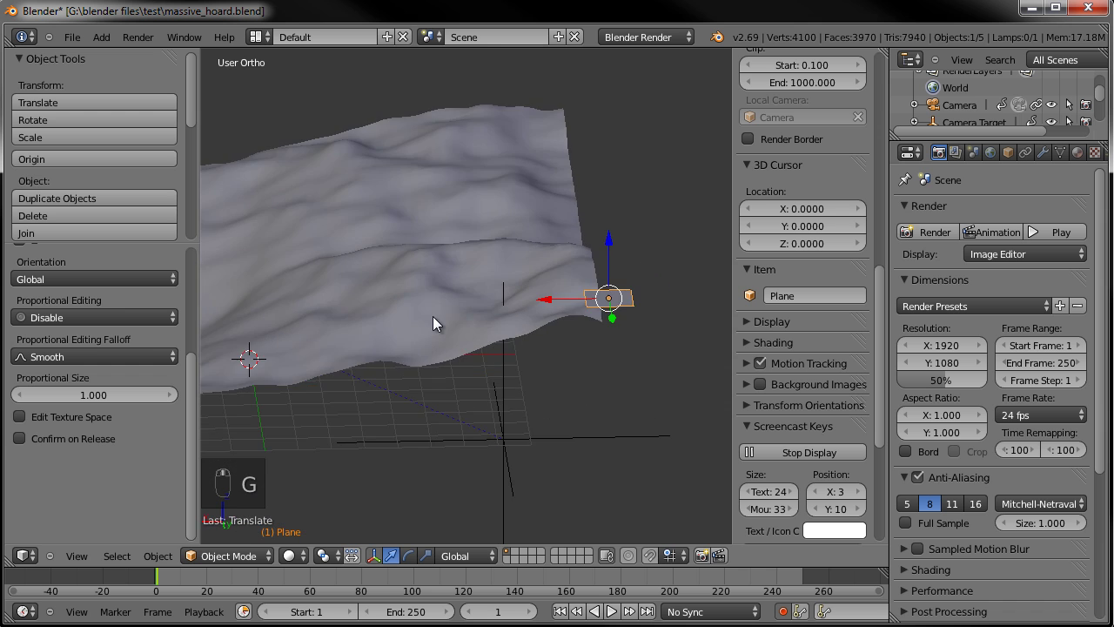
key("KP_7")
key("g")
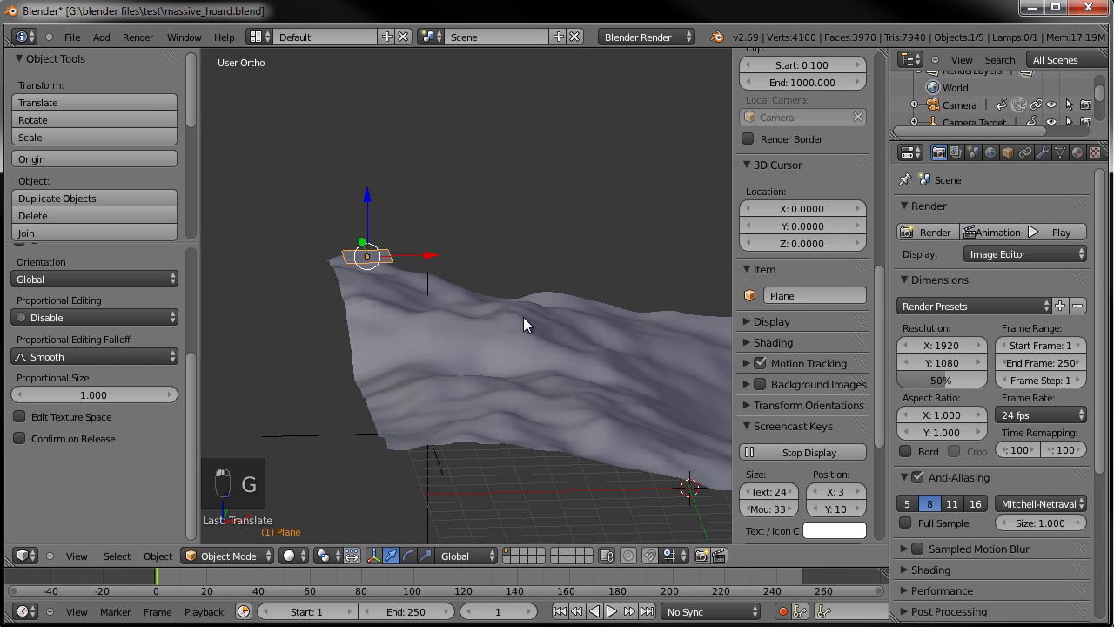
key("KP_0")
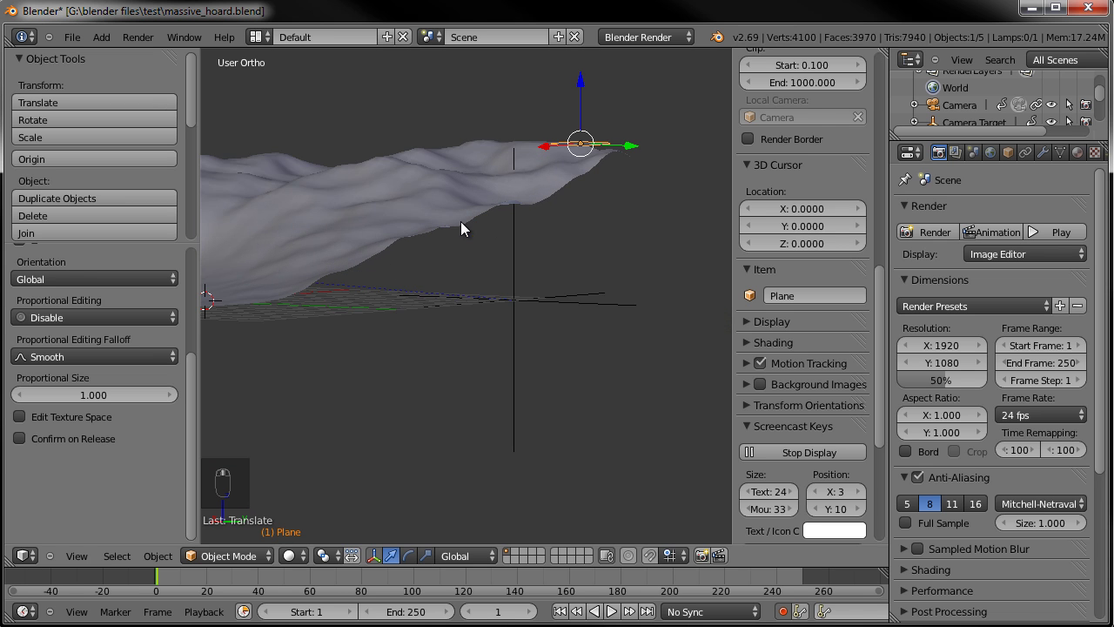
In Edit Mode, lower the landscape's peak vertex with proportional editing
key("Tab")
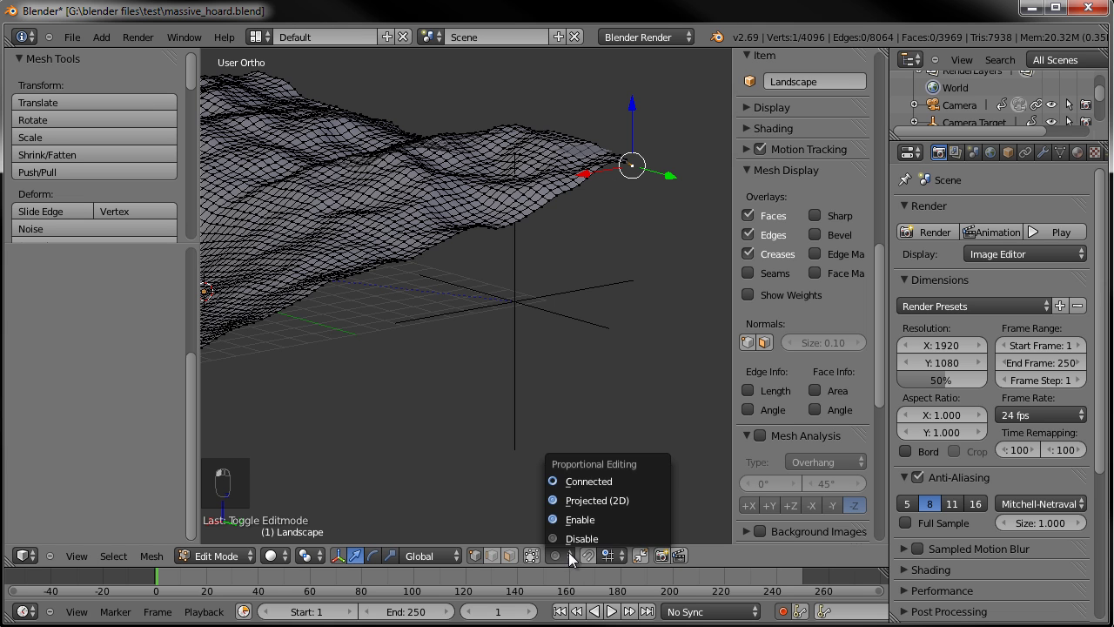
key("g")
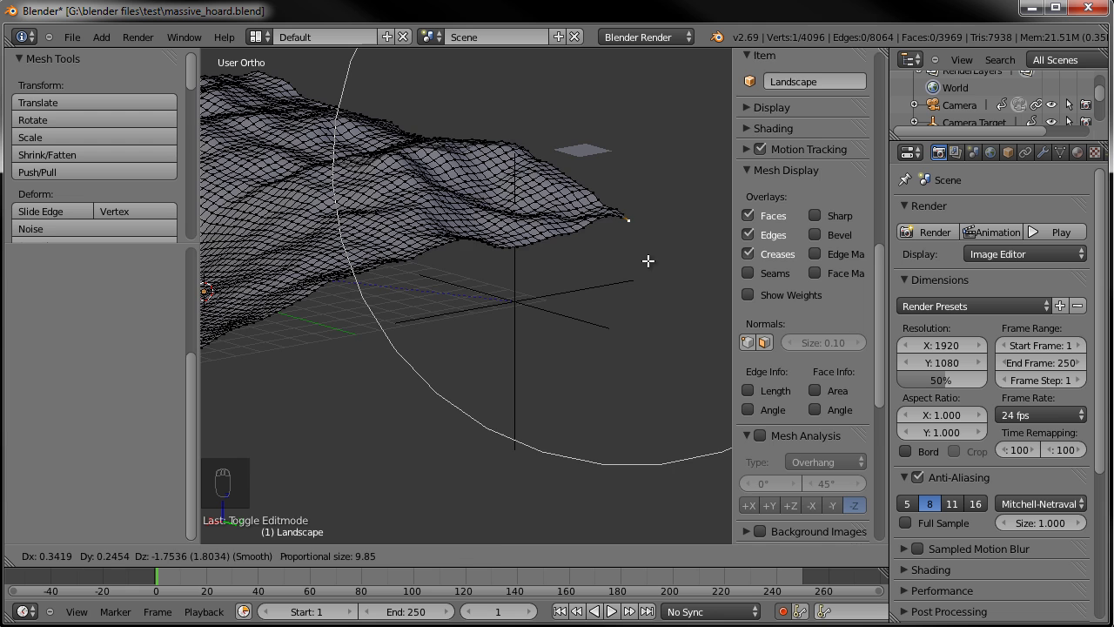
key("Tab")
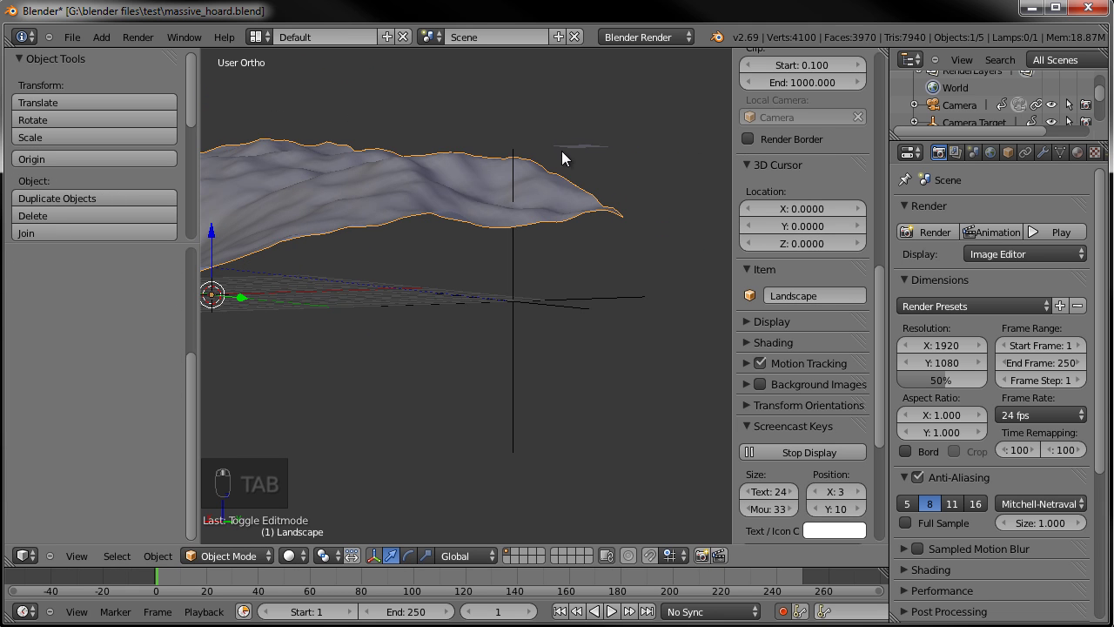
Move the plane down to rest on the hilltop surface and check in camera view
key("g")
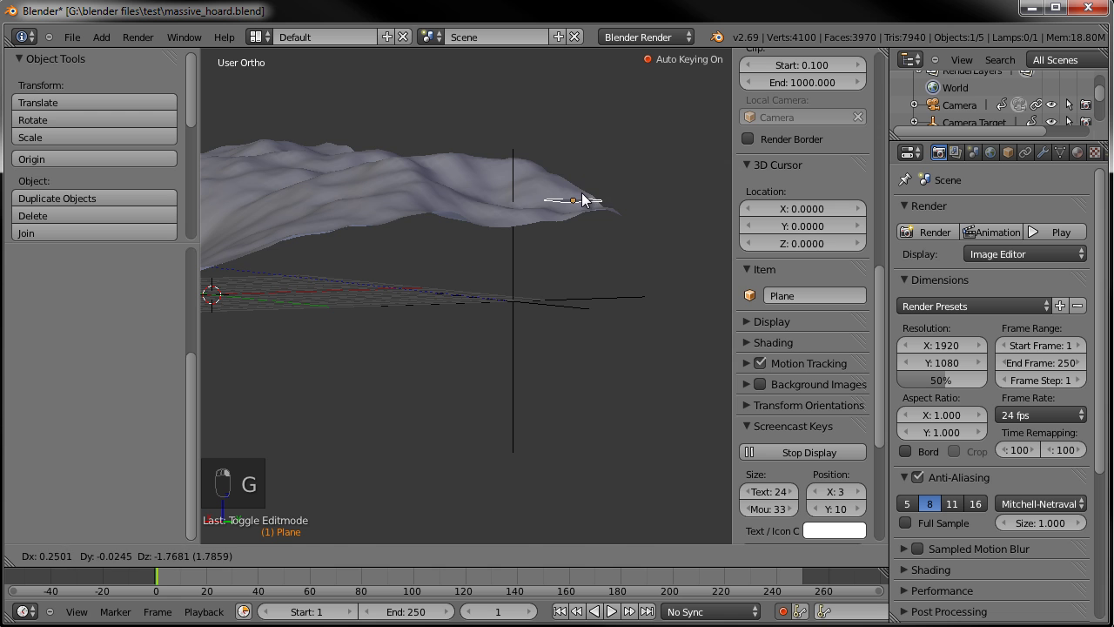
left_click_drag(556, 223, 446, 300)
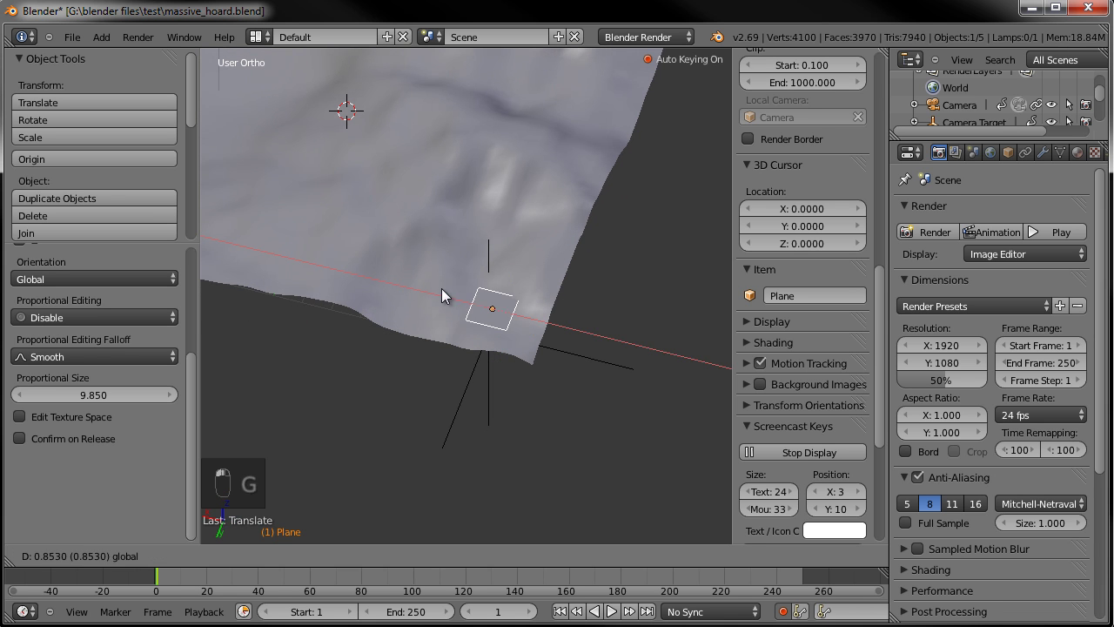
middle_click(492, 322)
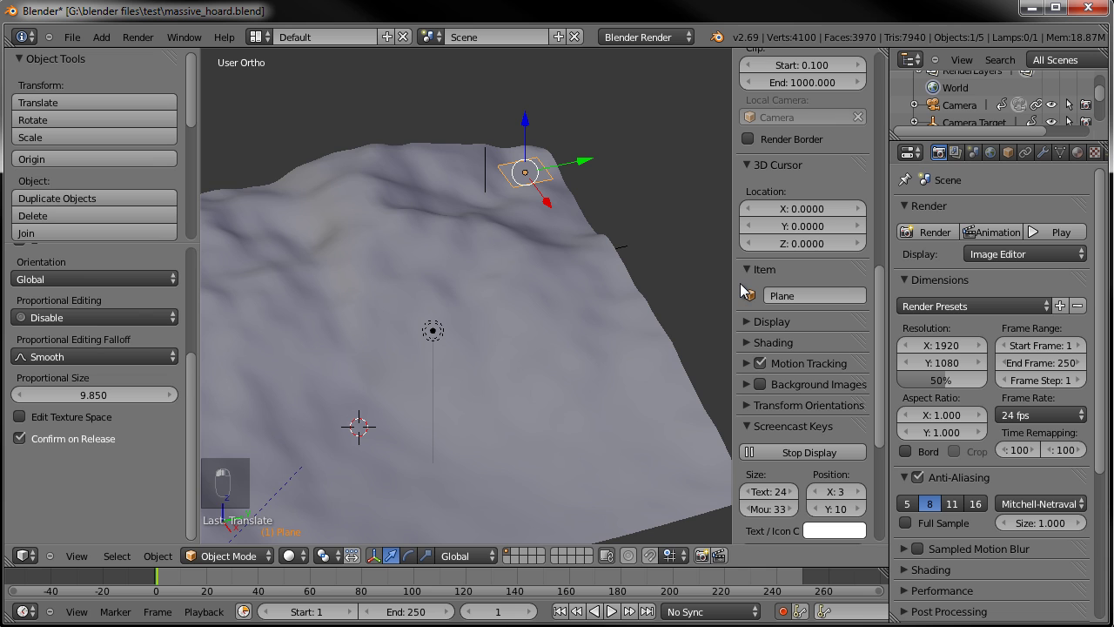
key("KP_0")
key("KP_0")
Rename the plane 'character emitter' and add a particle system in the Particles properties
key("a")
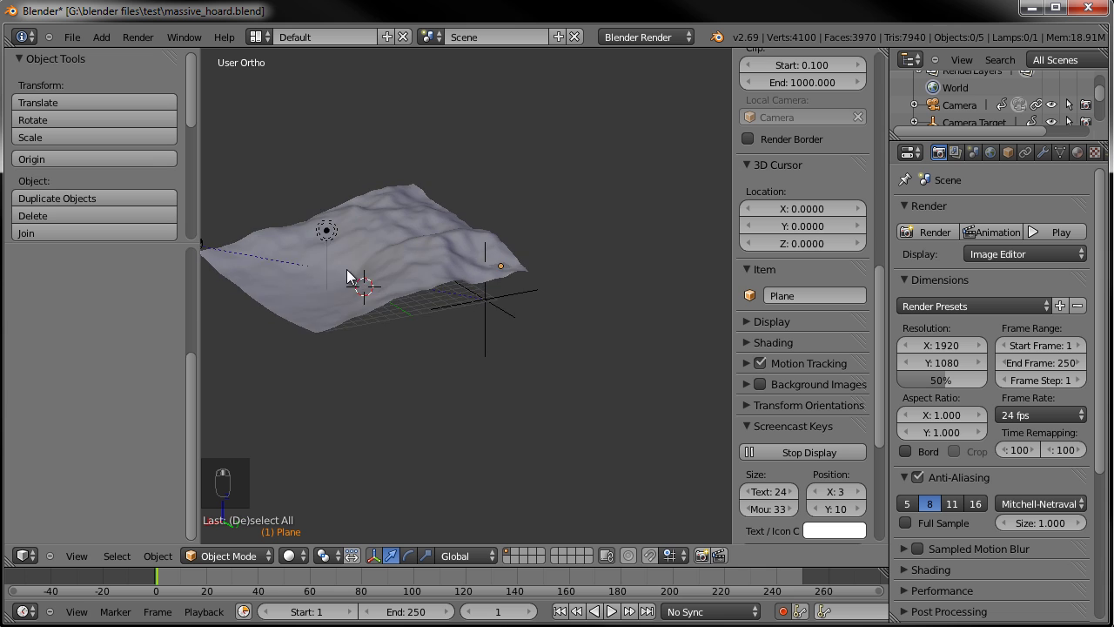
left_click_drag(501, 275, 820, 298)
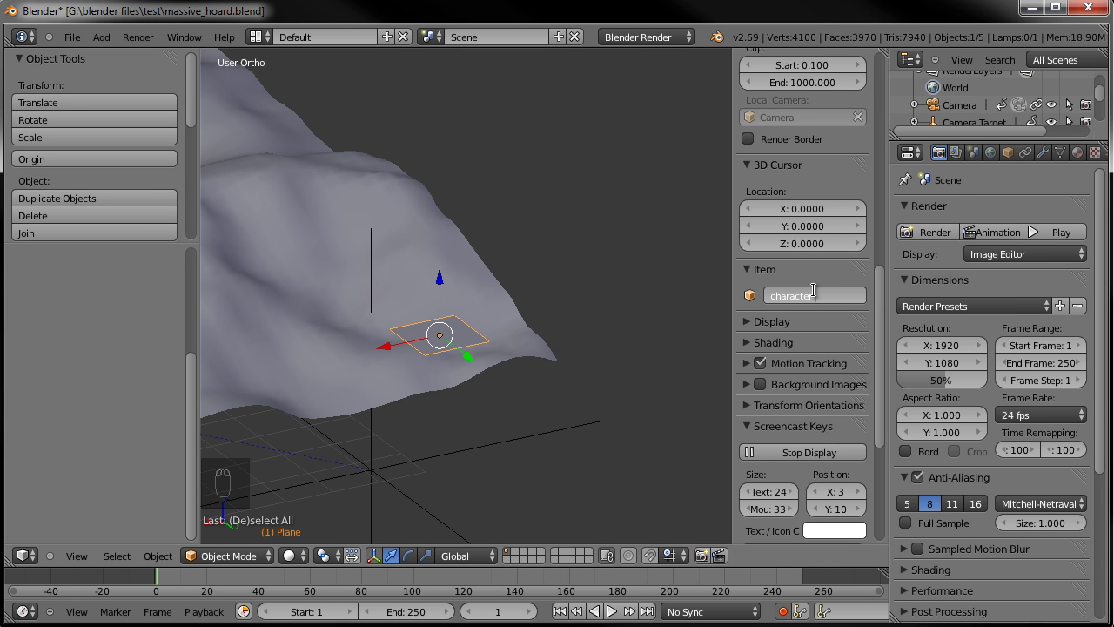
key("t")
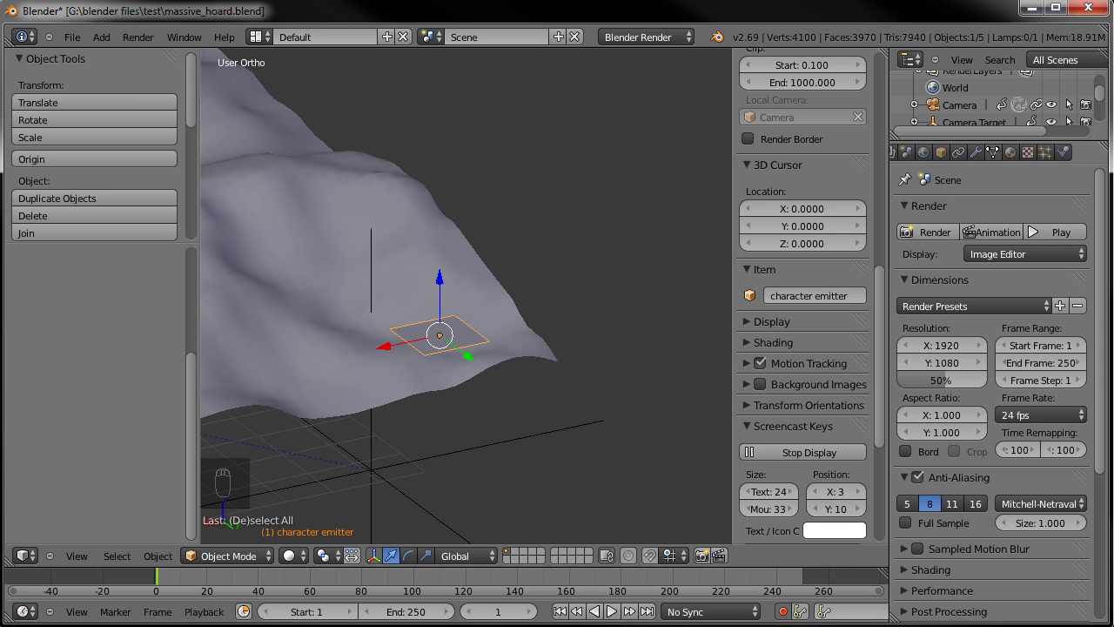
left_click_drag(1050, 164, 1066, 213)
Set the particle Number to 20 and emission End to frame 1
middle_click(1066, 213)
left_click_drag(1099, 222, 1037, 283)
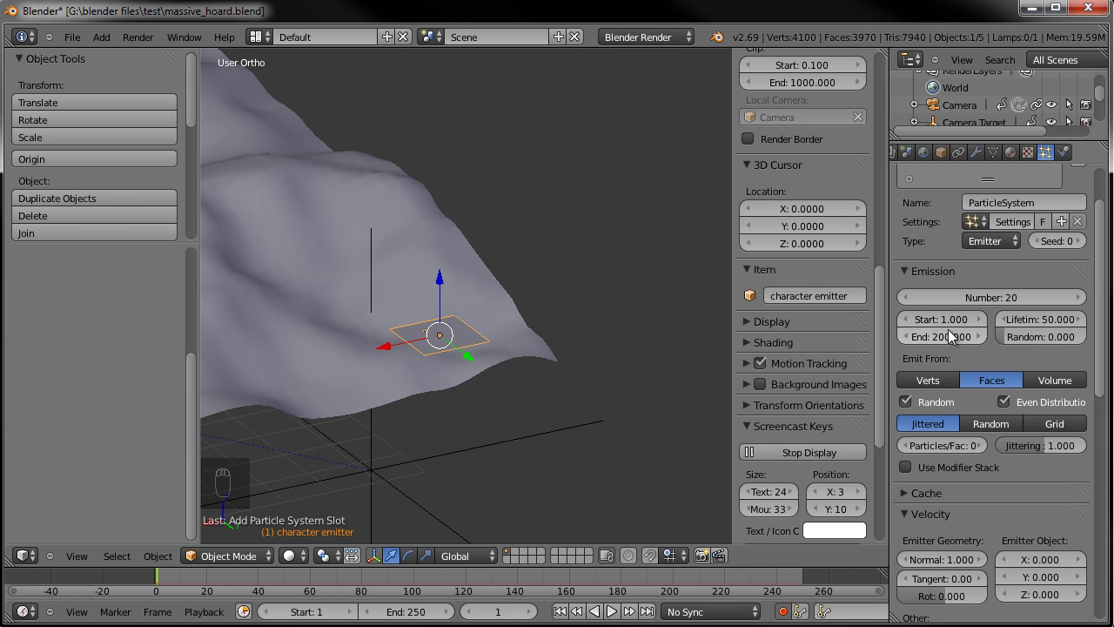
left_click_drag(948, 349, 442, 349)
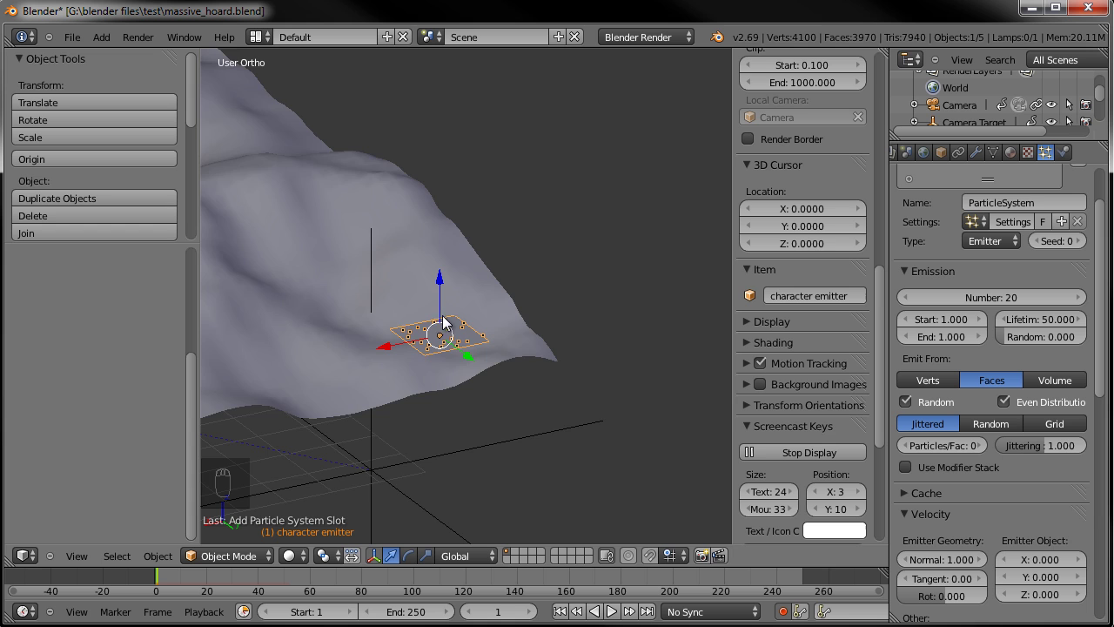
left_click_drag(423, 358, 612, 355)
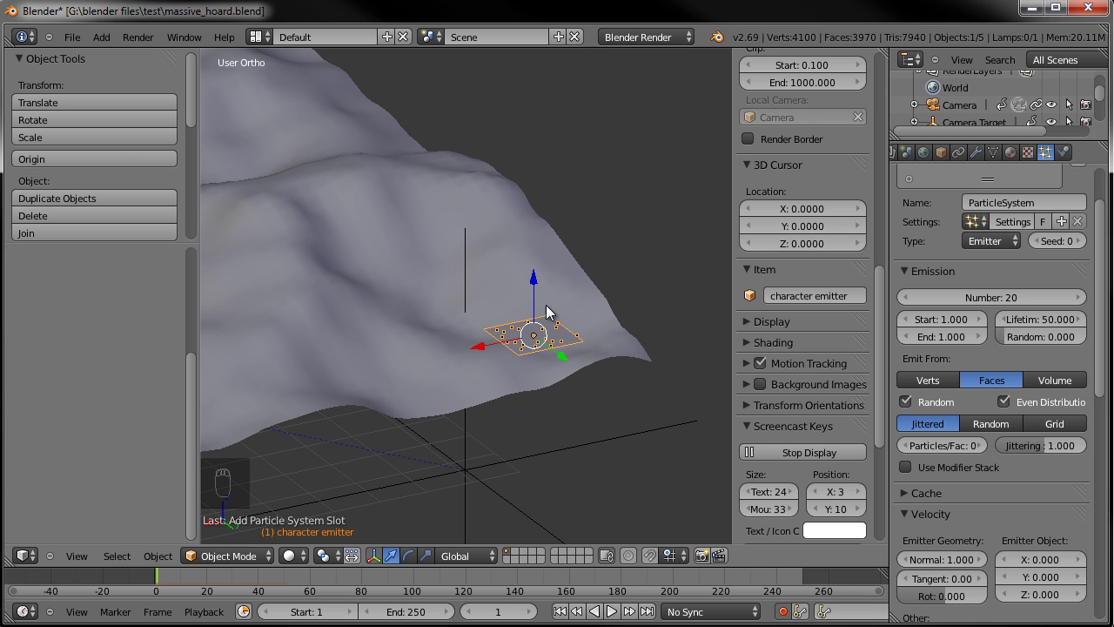
middle_click(445, 332)
middle_click(638, 297)
Set particle Lifetime to 250 frames and play back to watch particles fall
left_click_drag(432, 293, 498, 313)
left_click_drag(462, 336, 983, 360)
left_click_drag(902, 397, 1040, 397)
left_click_drag(1040, 397, 1041, 390)
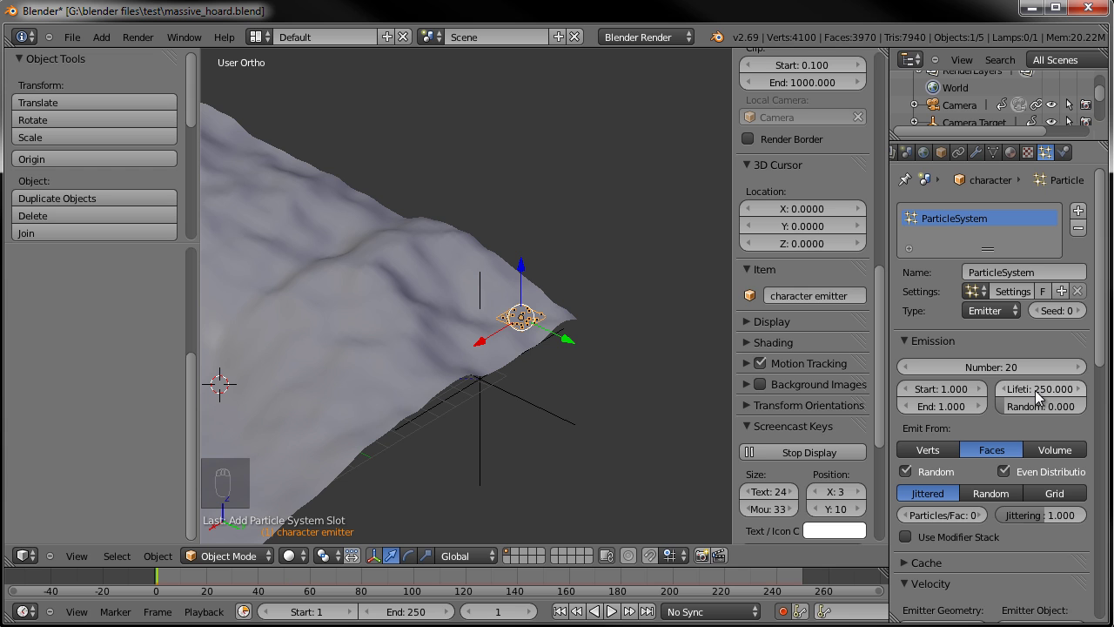
left_click(171, 585)
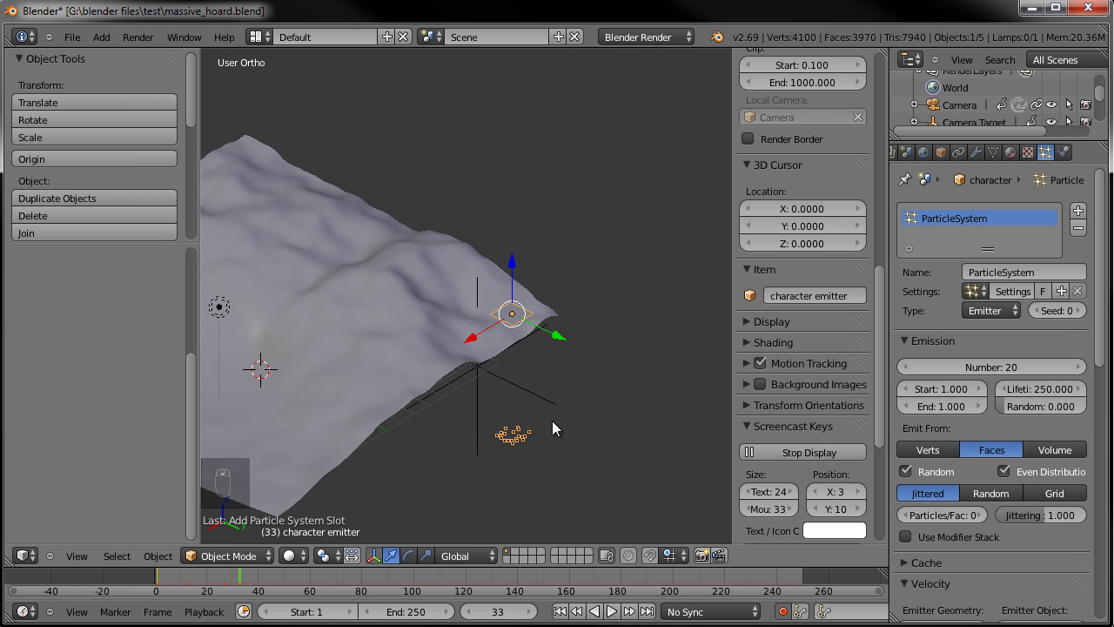
left_click_drag(543, 400, 165, 584)
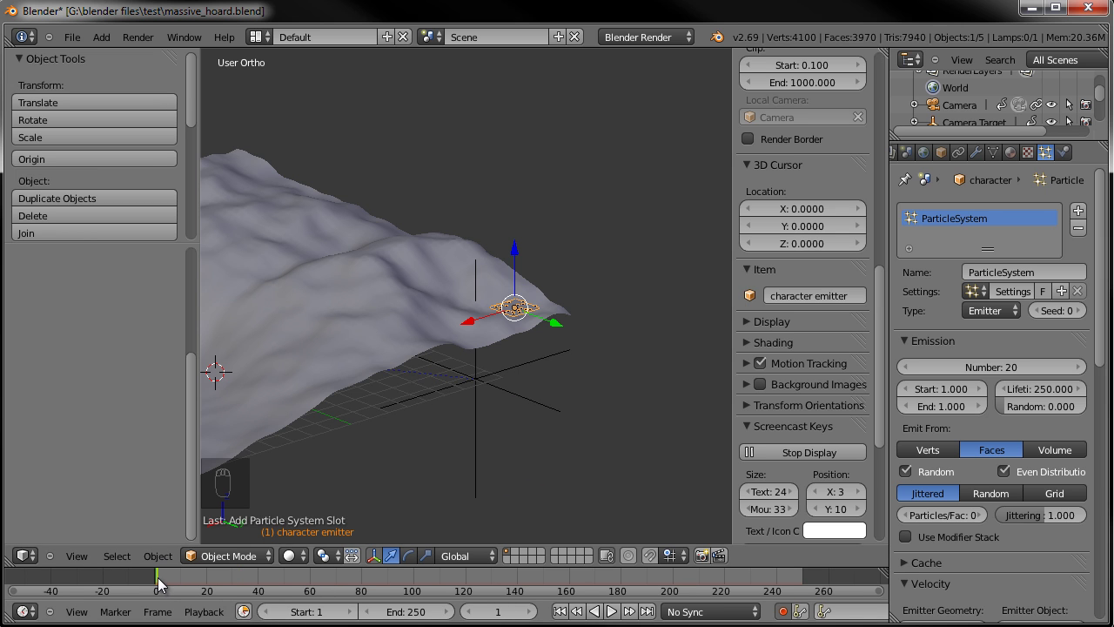
Give the Landscape Collision physics and scrub the timeline to watch particles land
left_click_drag(408, 247, 831, 274)
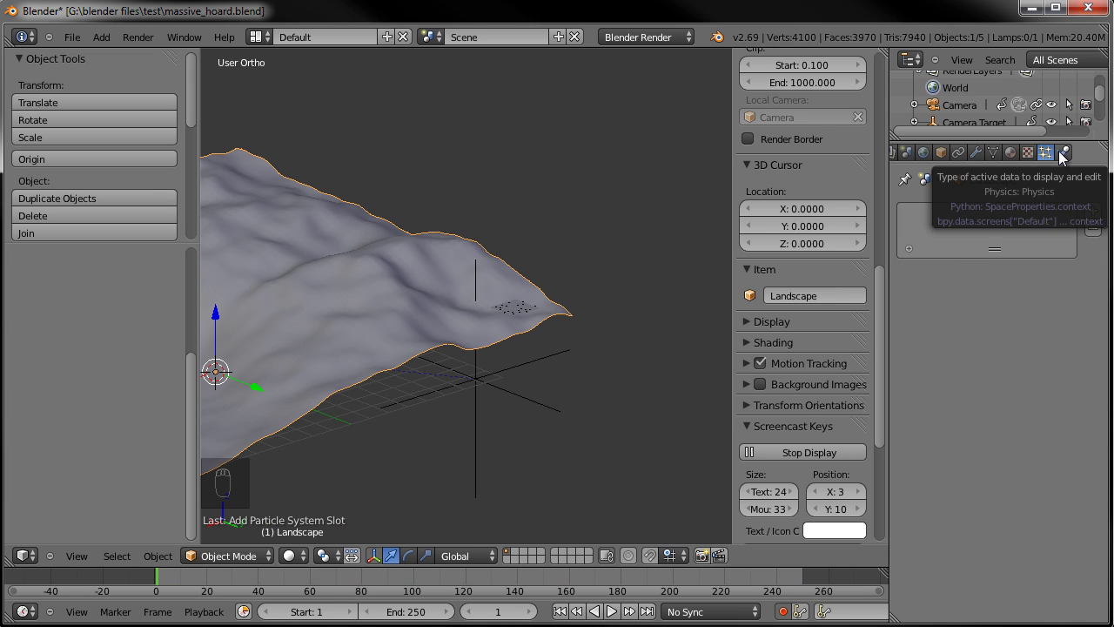
left_click_drag(1064, 158, 937, 228)
middle_click(938, 227)
left_click_drag(940, 261, 532, 301)
right_click(528, 309)
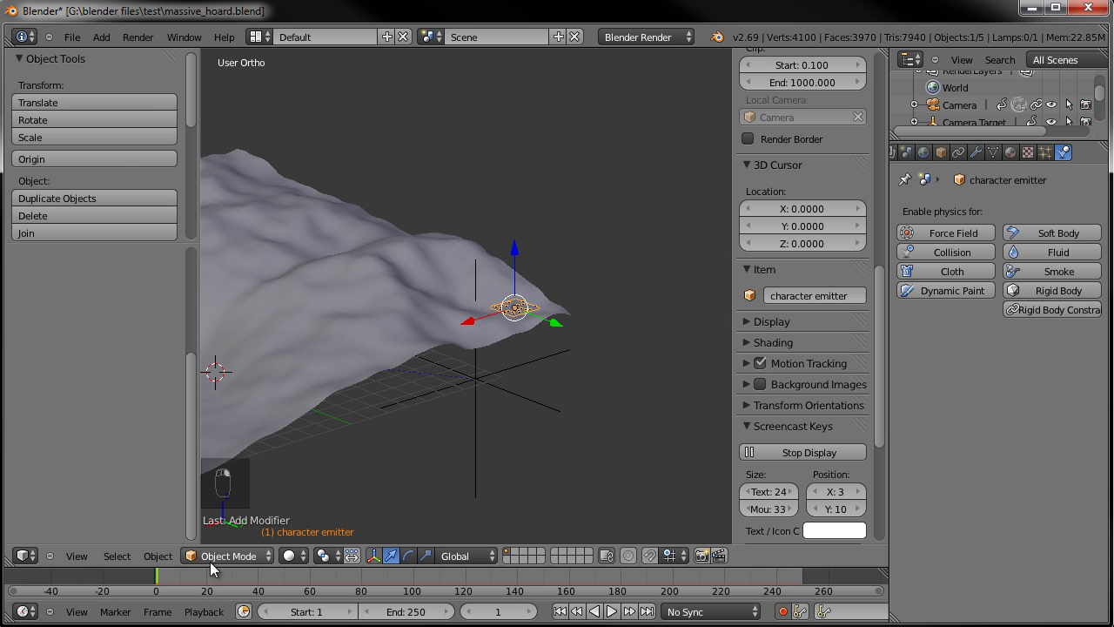
left_click_drag(169, 579, 330, 583)
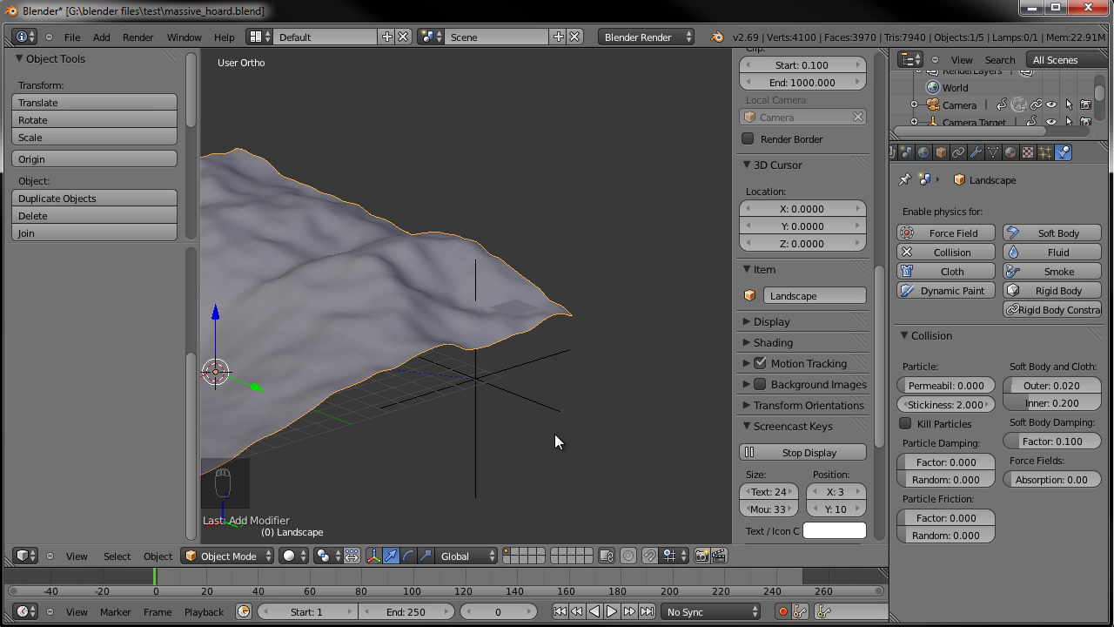
left_click_drag(177, 587, 291, 588)
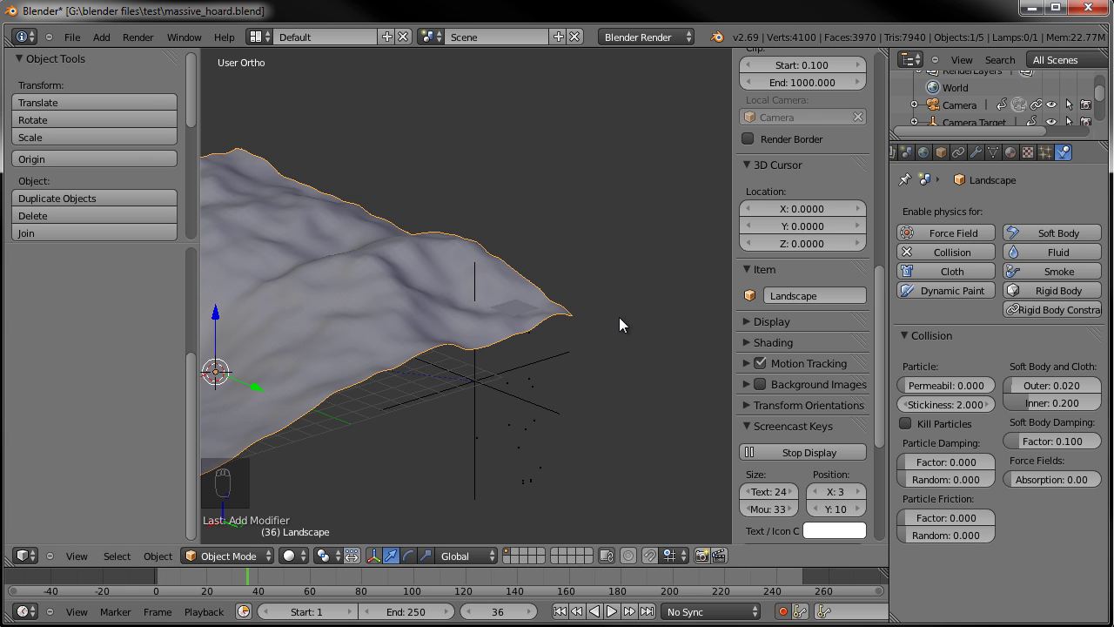
left_click_drag(326, 588, 479, 548)
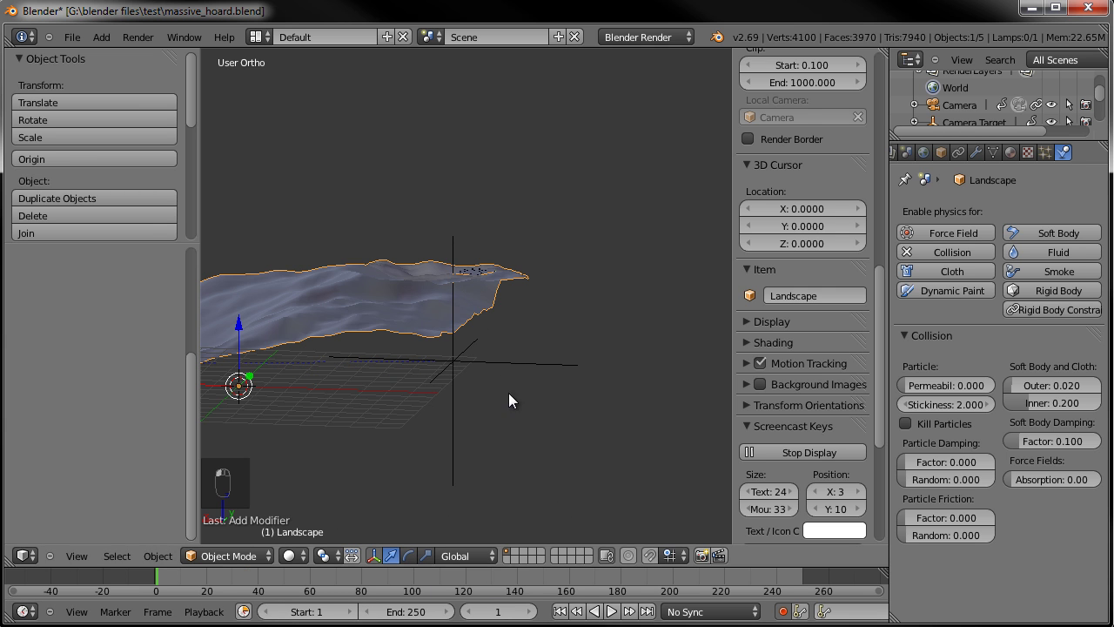
Switch the emitter's particles to Boids physics and preview their motion
left_click_drag(562, 371, 504, 377)
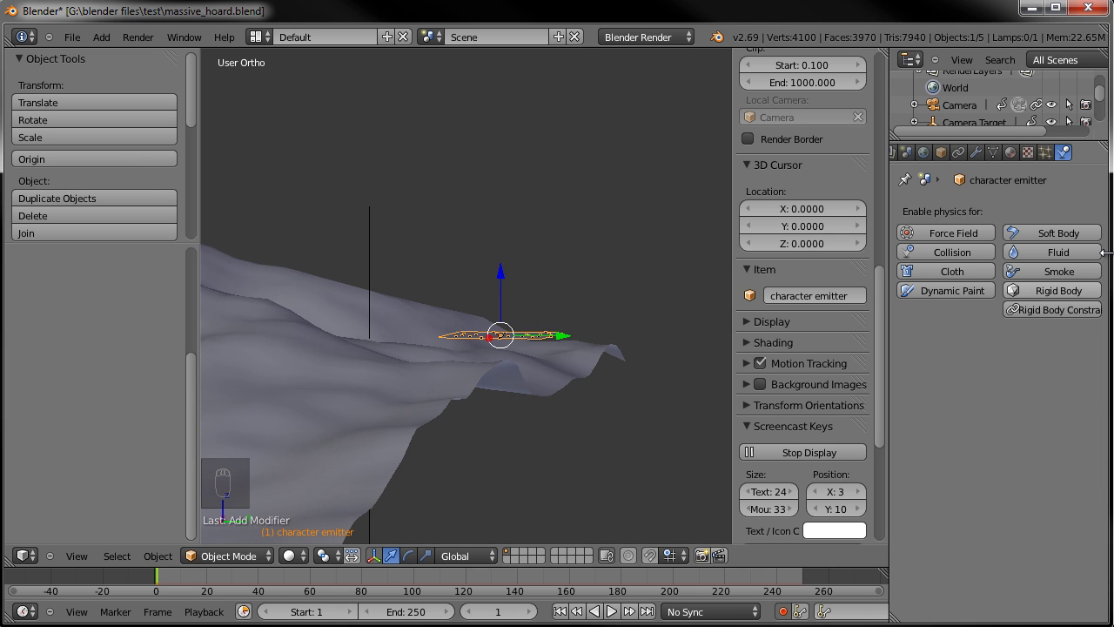
left_click_drag(1048, 156, 1007, 437)
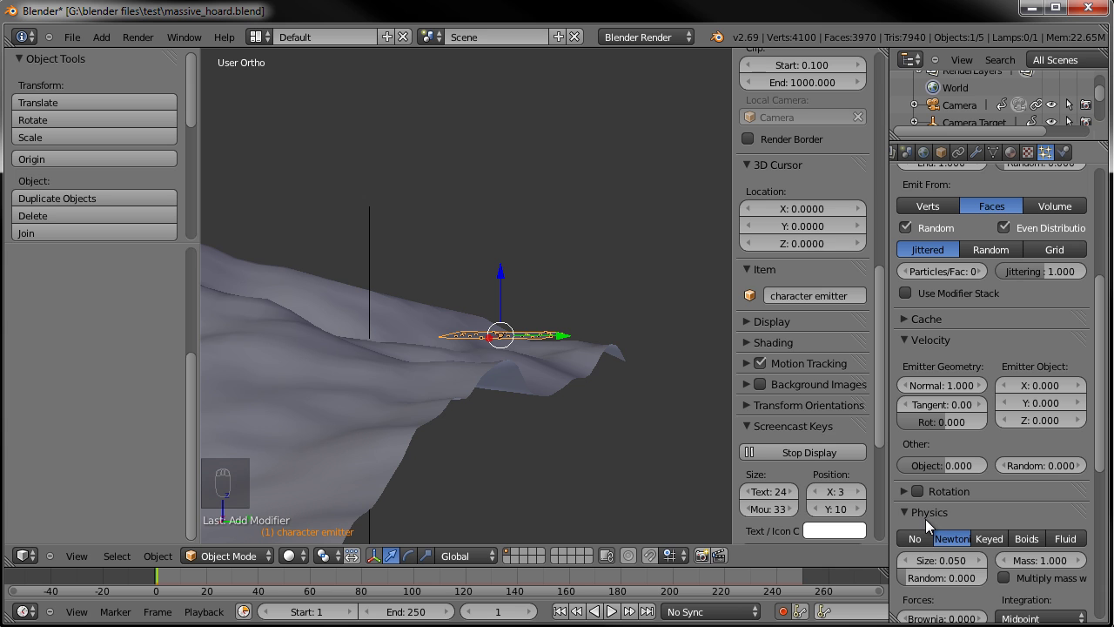
left_click_drag(1038, 543, 982, 347)
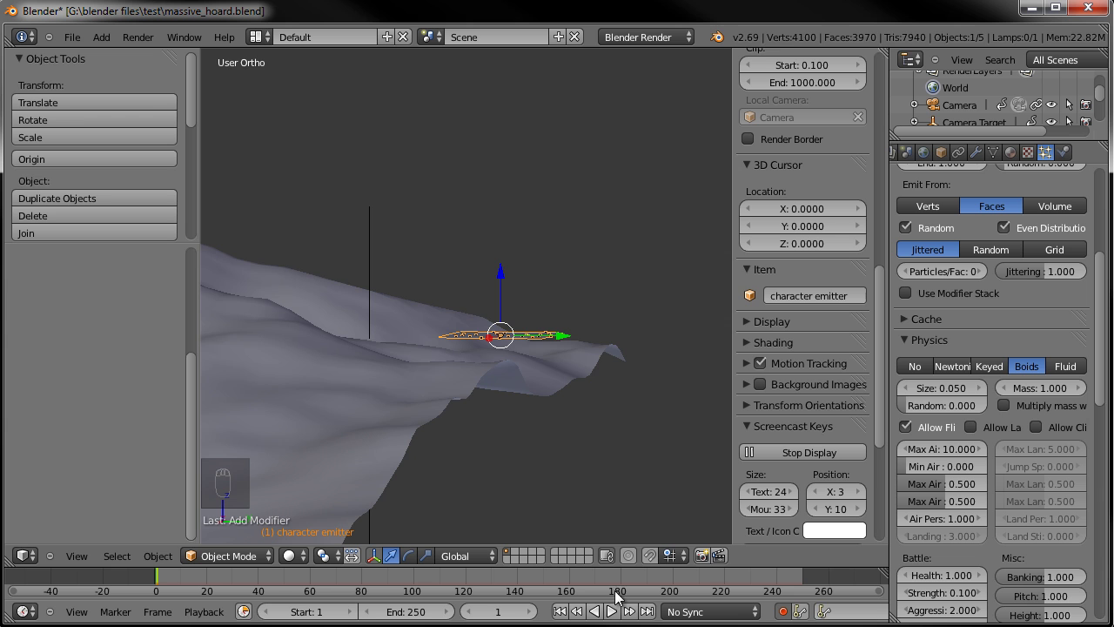
left_click_drag(618, 610, 535, 415)
middle_click(535, 415)
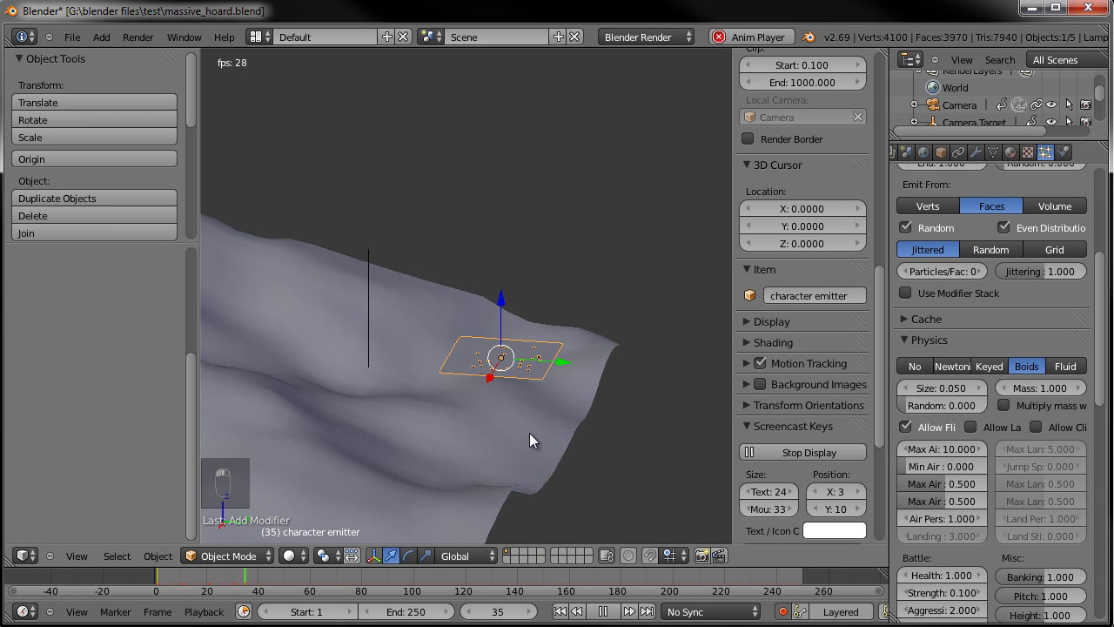
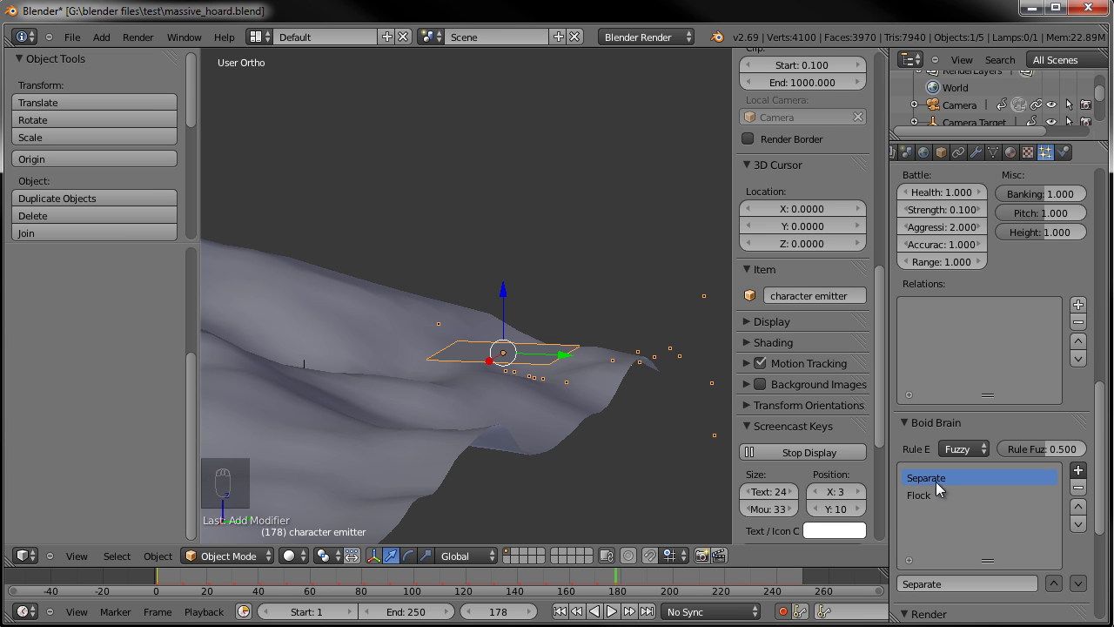
left_click_drag(936, 500, 774, 435)
left_click_drag(774, 435, 581, 437)
left_click(581, 437)
left_click_drag(587, 389, 355, 404)
middle_click(401, 368)
middle_click(587, 256)
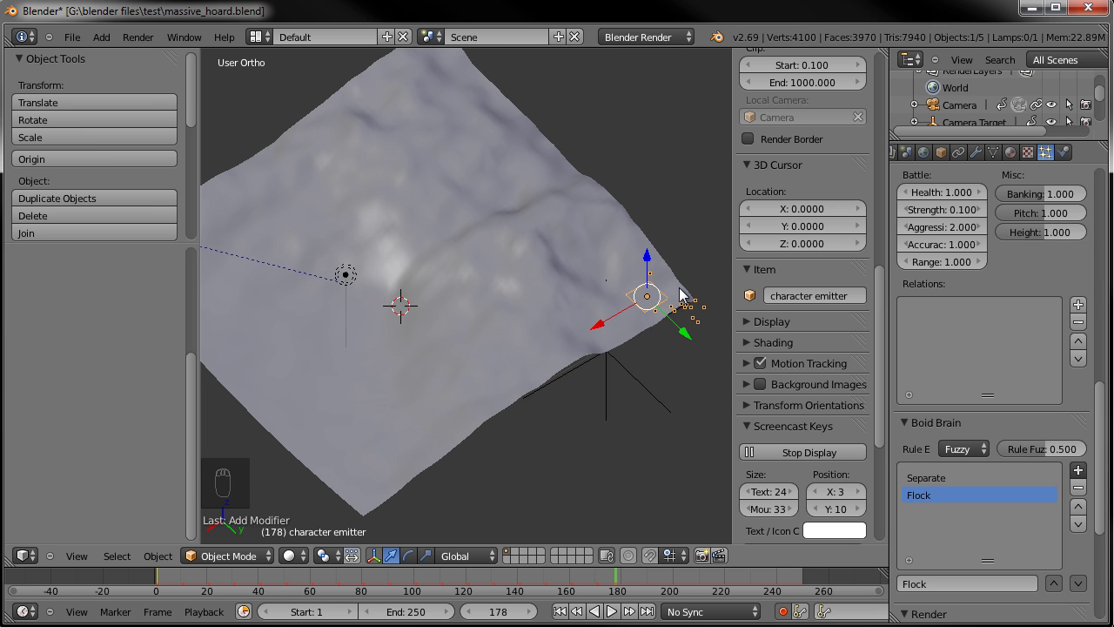
Add an Empty at the emitter via the 3D cursor and key its start position with auto keying at frame 1
key("KP_7")
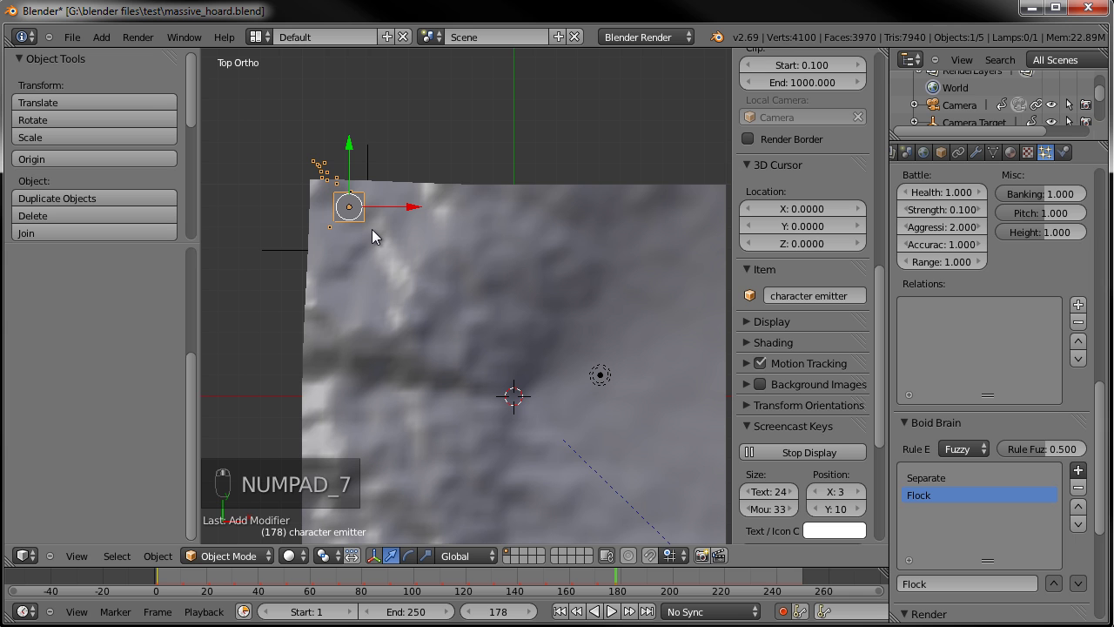
key("shift+s")
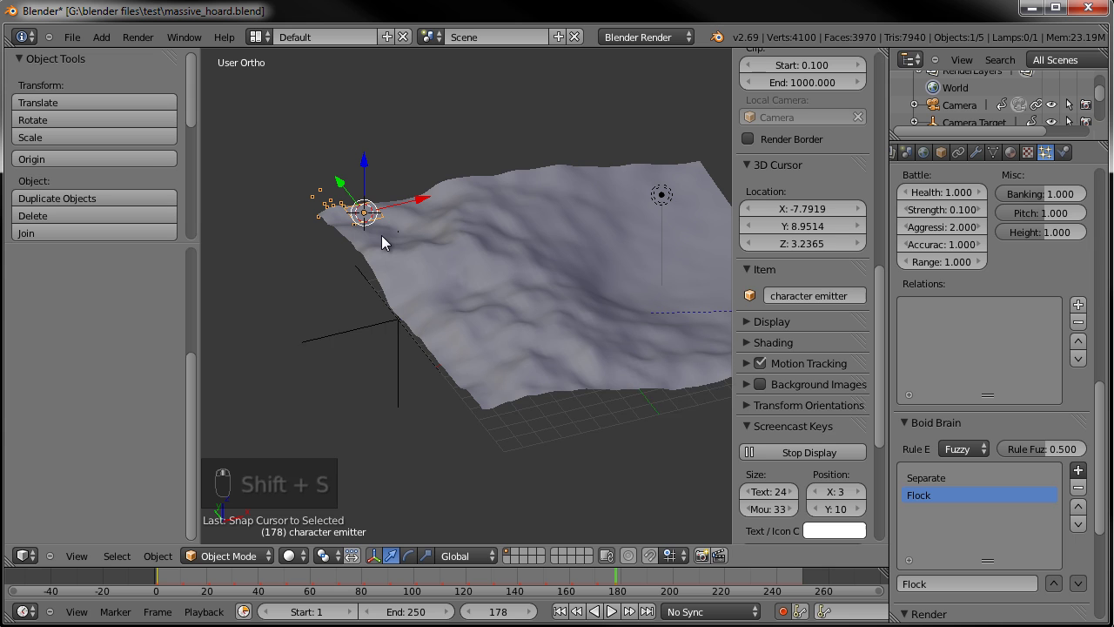
key("shift+a")
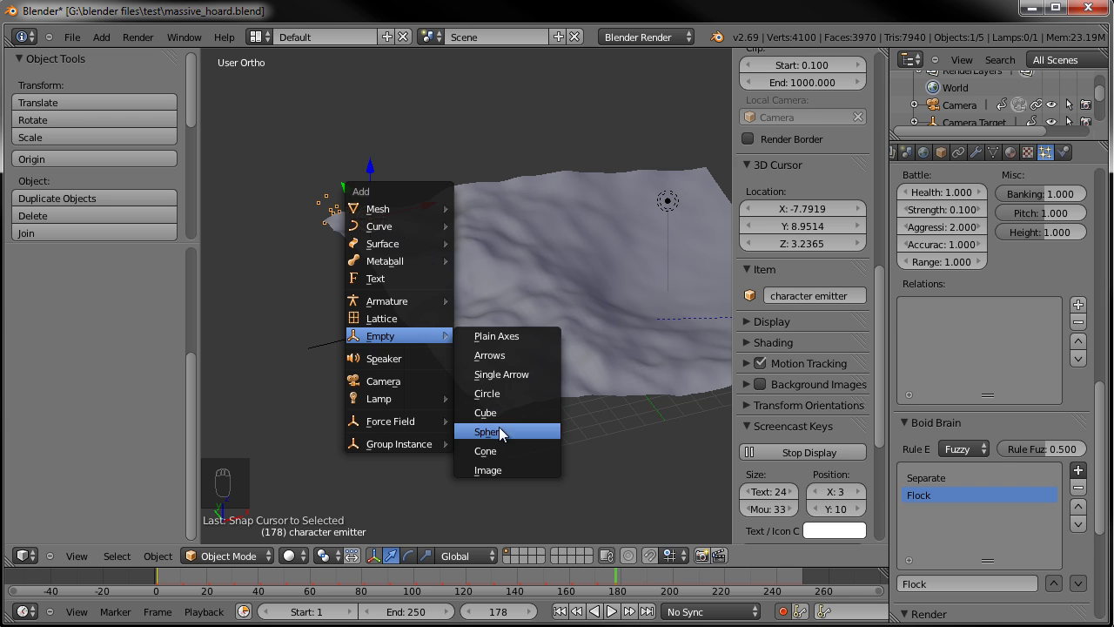
middle_click(373, 186)
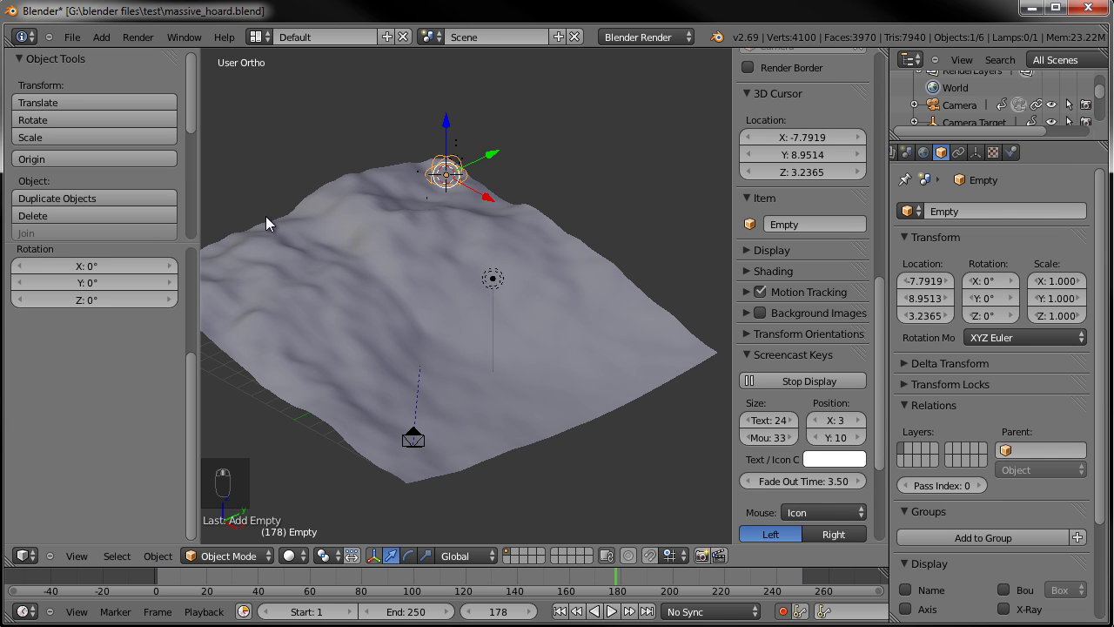
left_click_drag(573, 609, 734, 574)
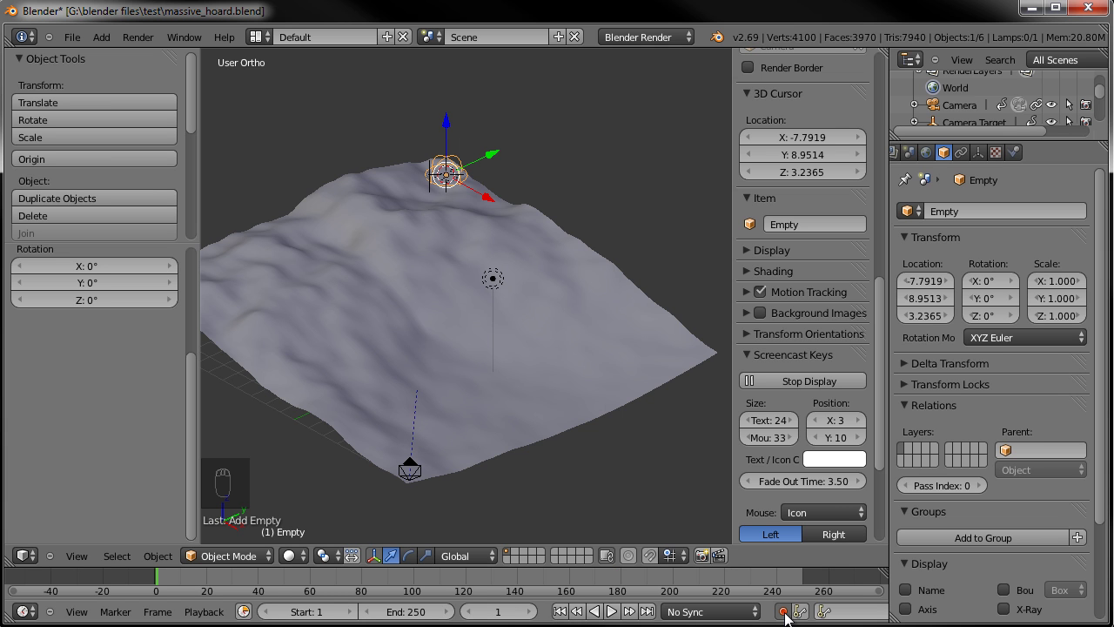
left_click_drag(568, 307, 580, 215)
key("g")
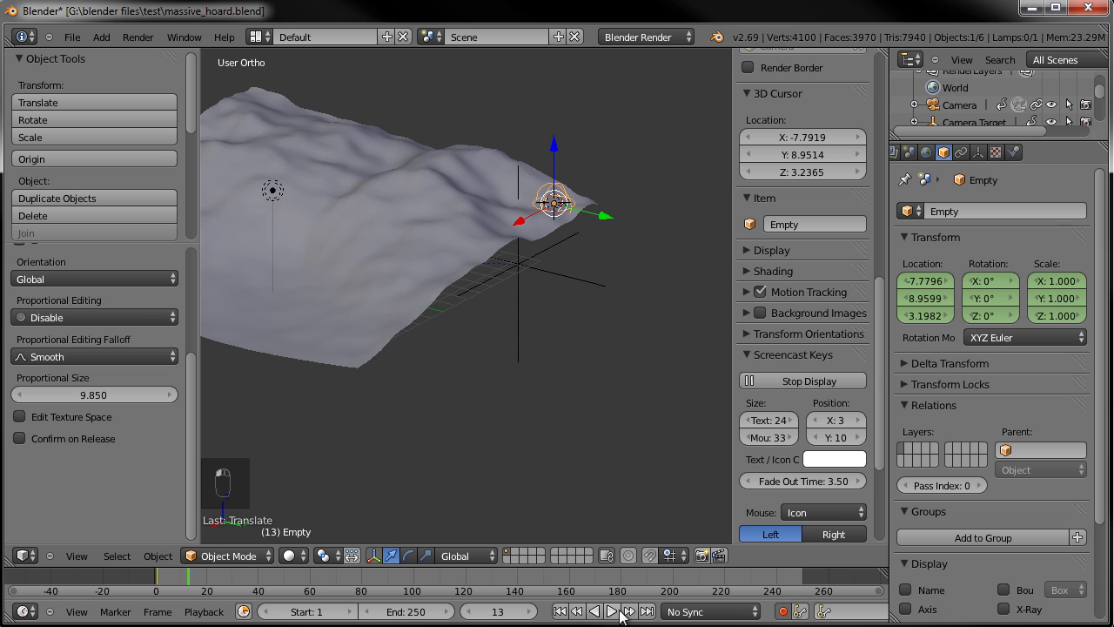
Move the empty across the landscape at the last frame and a middle frame
key("KP_7")
key("g")
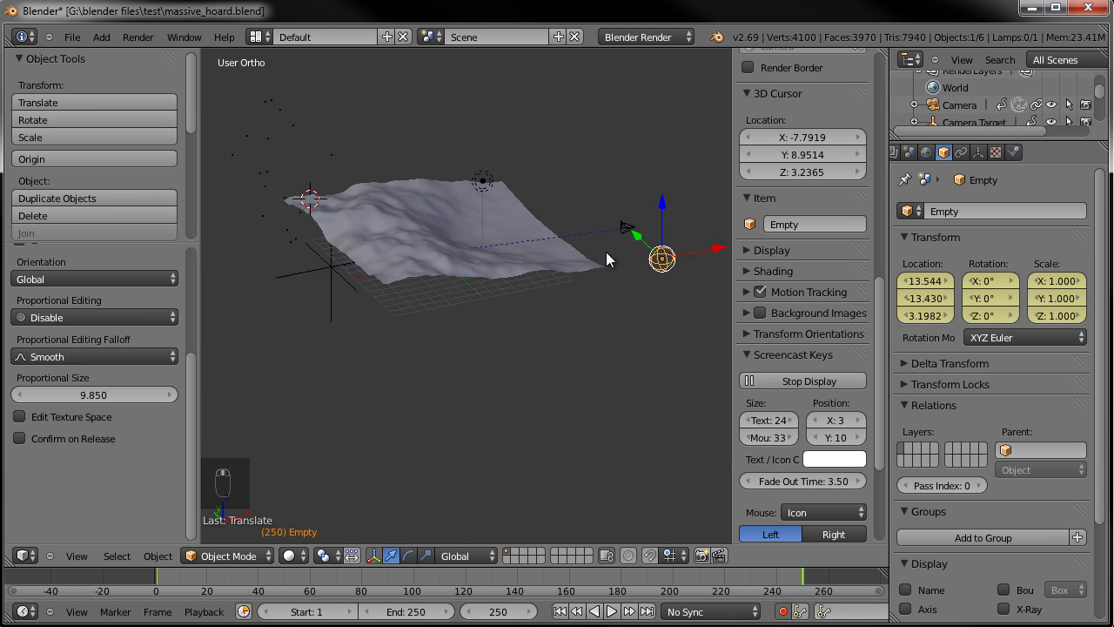
key("g")
left_click_drag(611, 284, 261, 582)
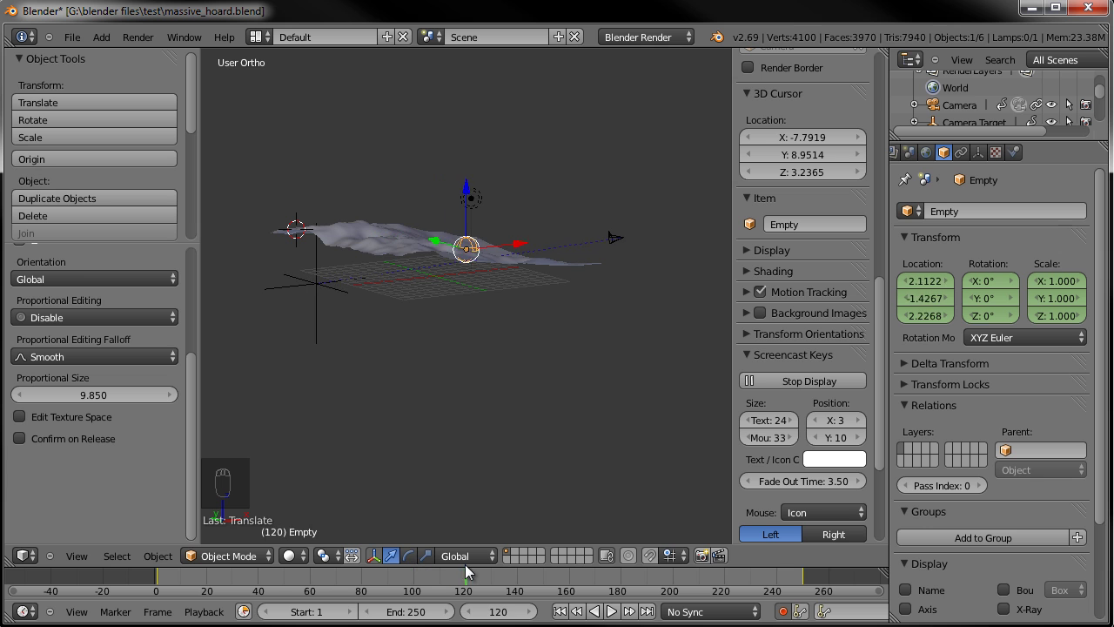
key("KP_7")
key("g")
key("g")
Adjust the empty's path further down the slope at additional frames
middle_click(473, 258)
key("g")
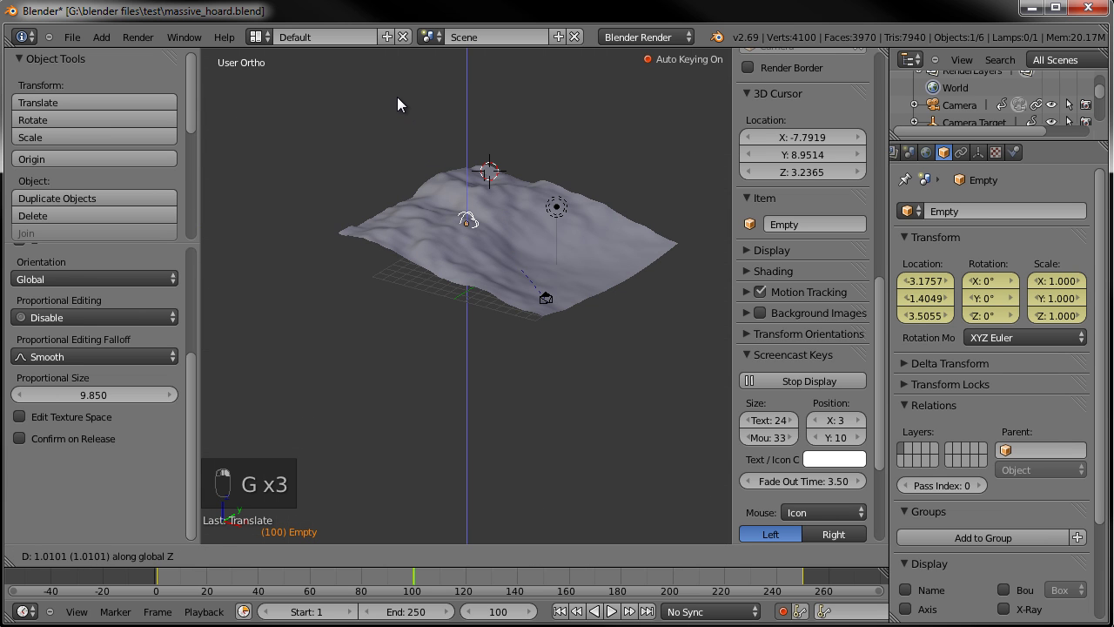
middle_click(400, 115)
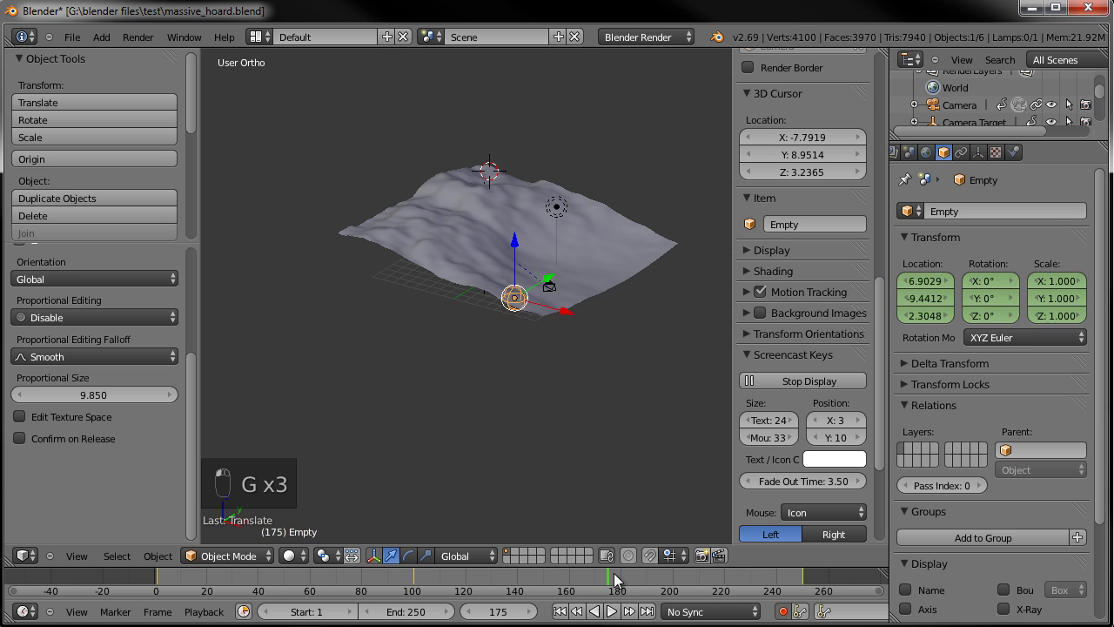
key("KP_7")
key("g")
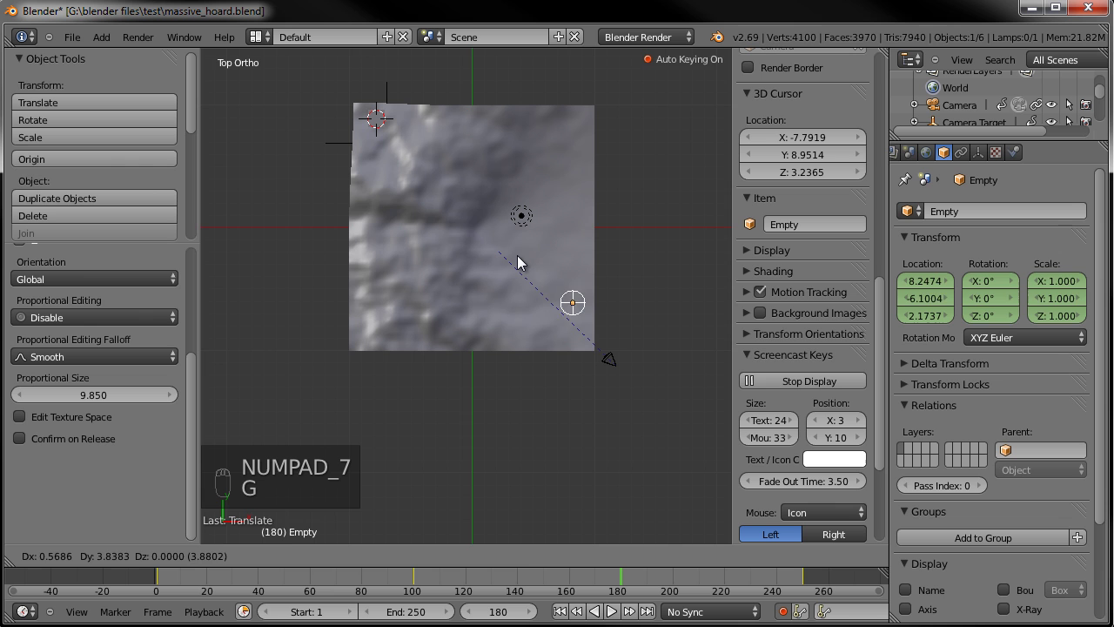
left_click(528, 263)
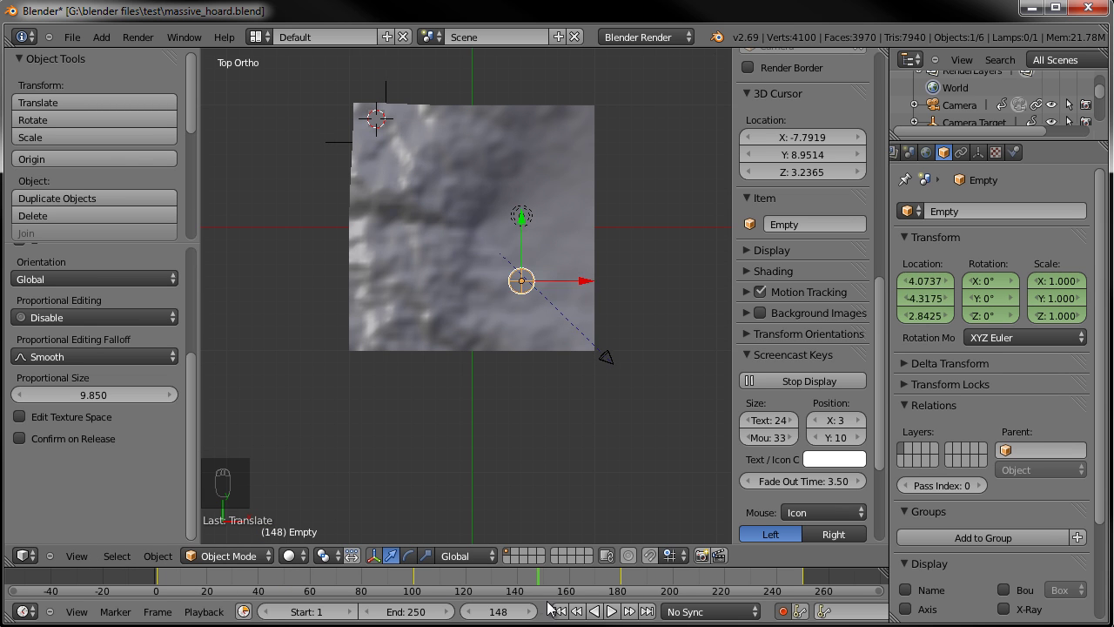
Add a Follow Leader boid rule targeting the Boid Leader empty
key("a")
left_click_drag(436, 277, 821, 222)
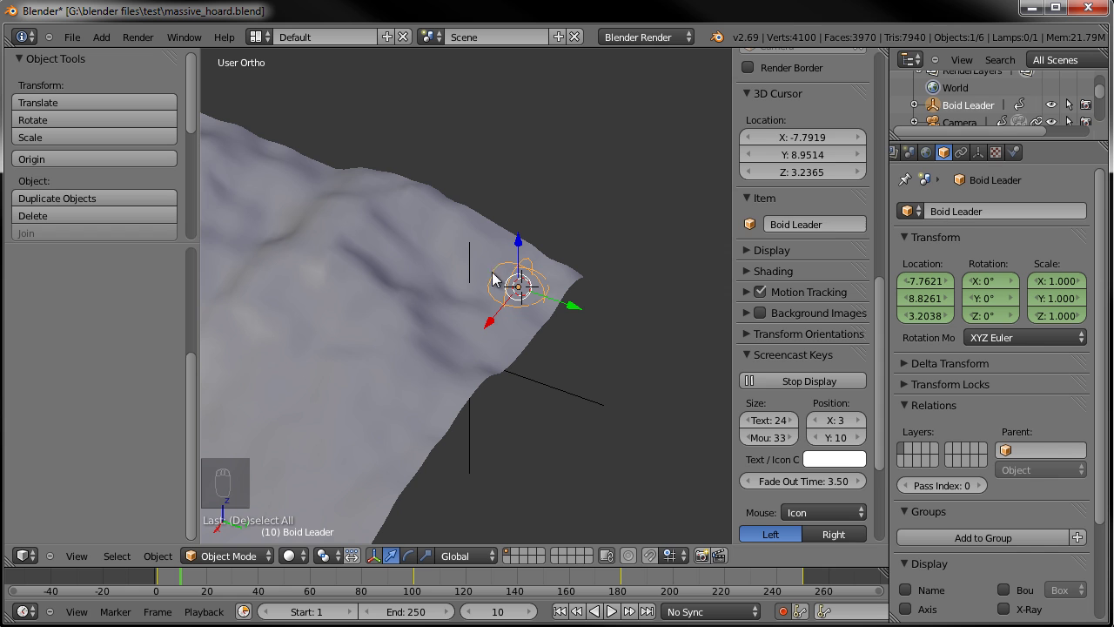
right_click(524, 307)
left_click_drag(512, 293, 1048, 366)
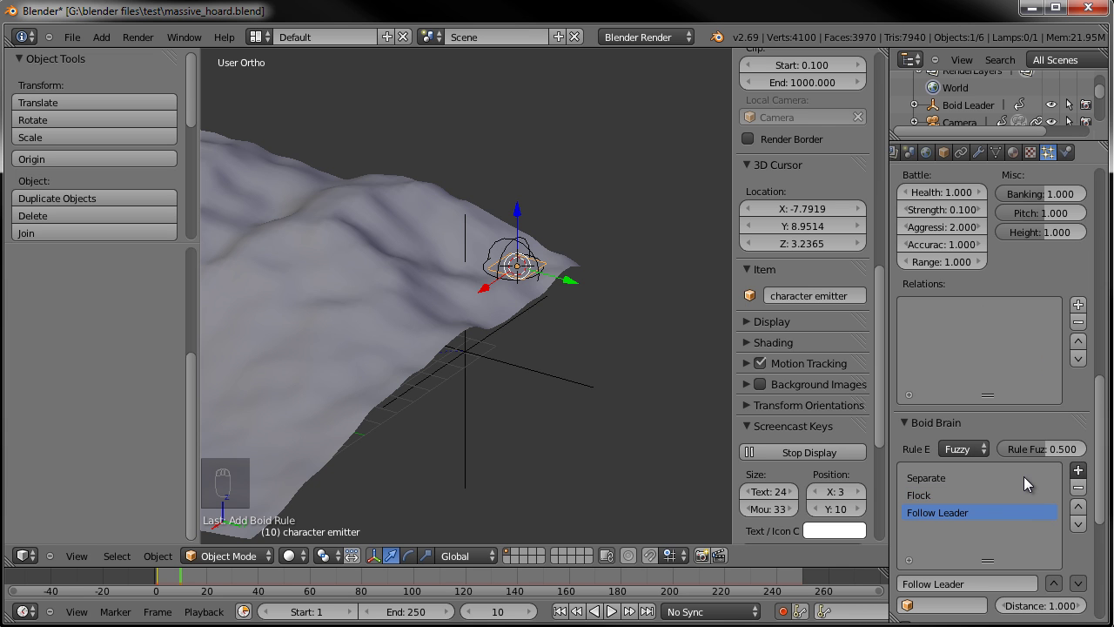
left_click_drag(940, 543, 937, 368)
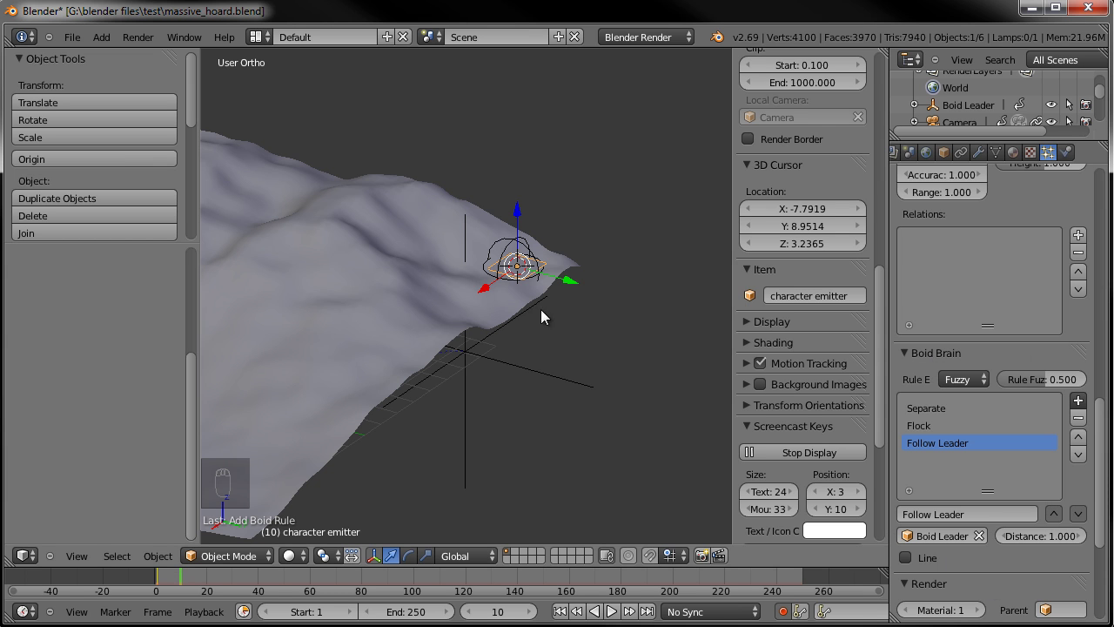
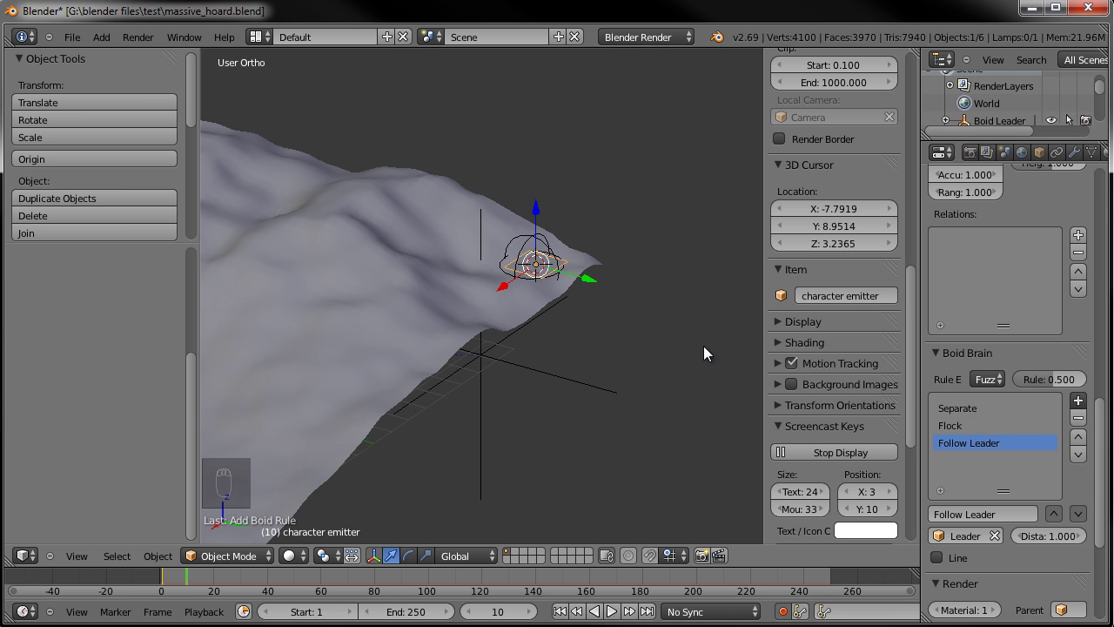
Move the Follow Leader rule above Flock in the Boid Brain list
left_click_drag(610, 318, 580, 368)
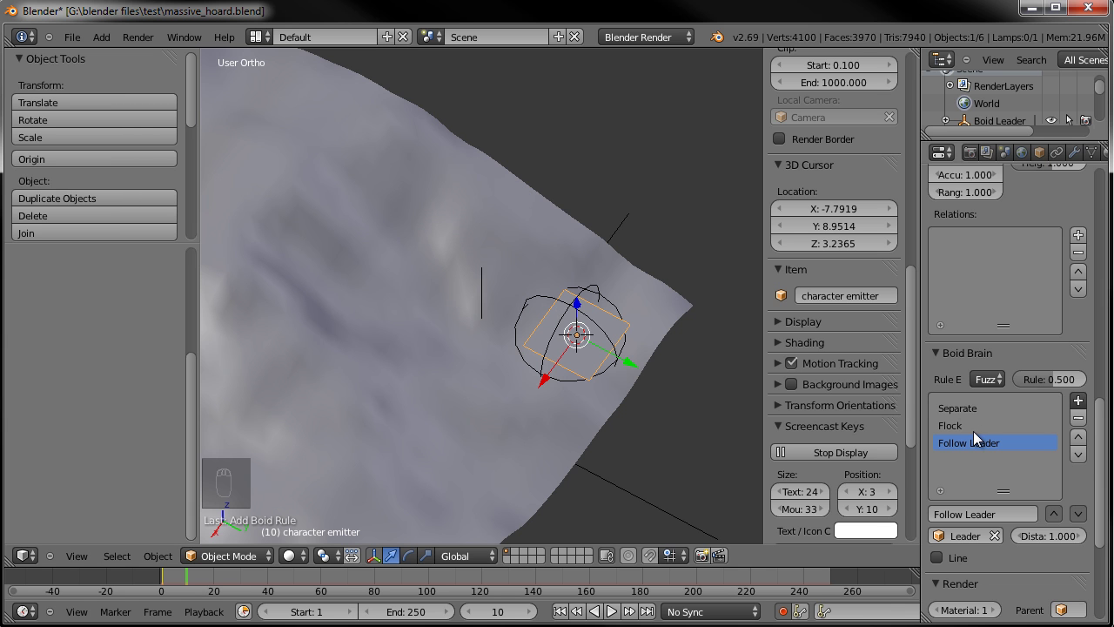
left_click_drag(976, 436, 585, 326)
left_click_drag(585, 327, 950, 441)
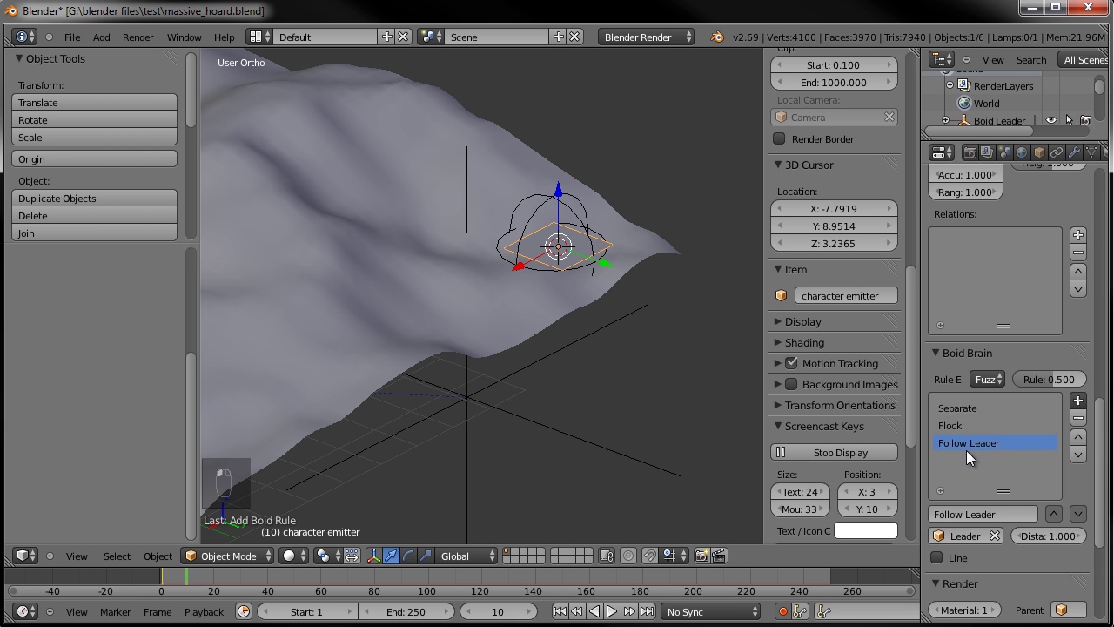
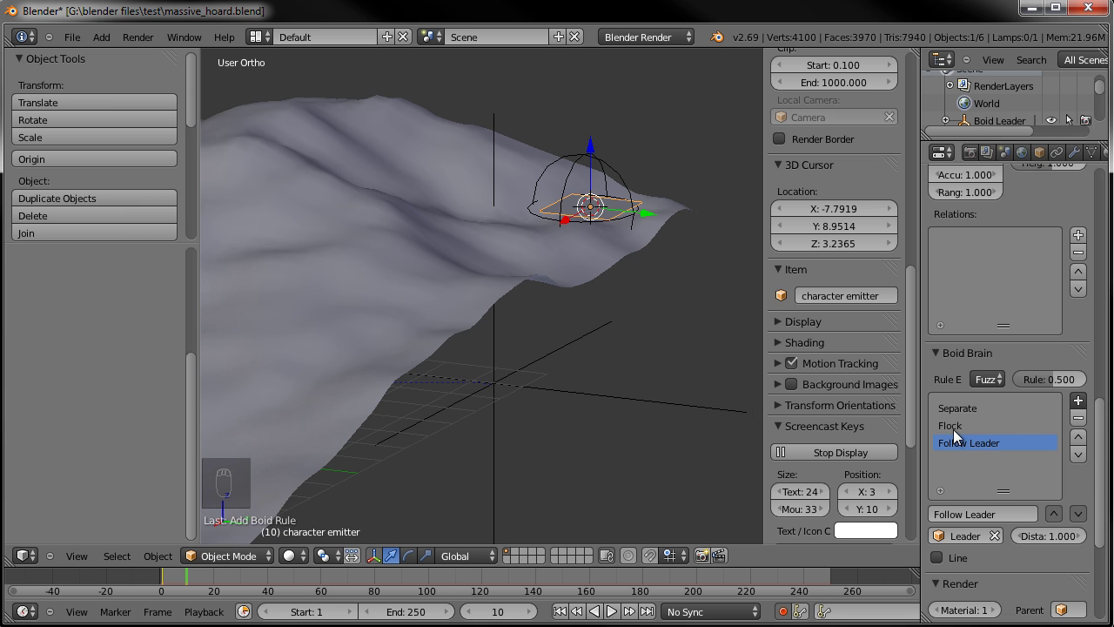
left_click_drag(958, 436, 1070, 446)
left_click(1083, 442)
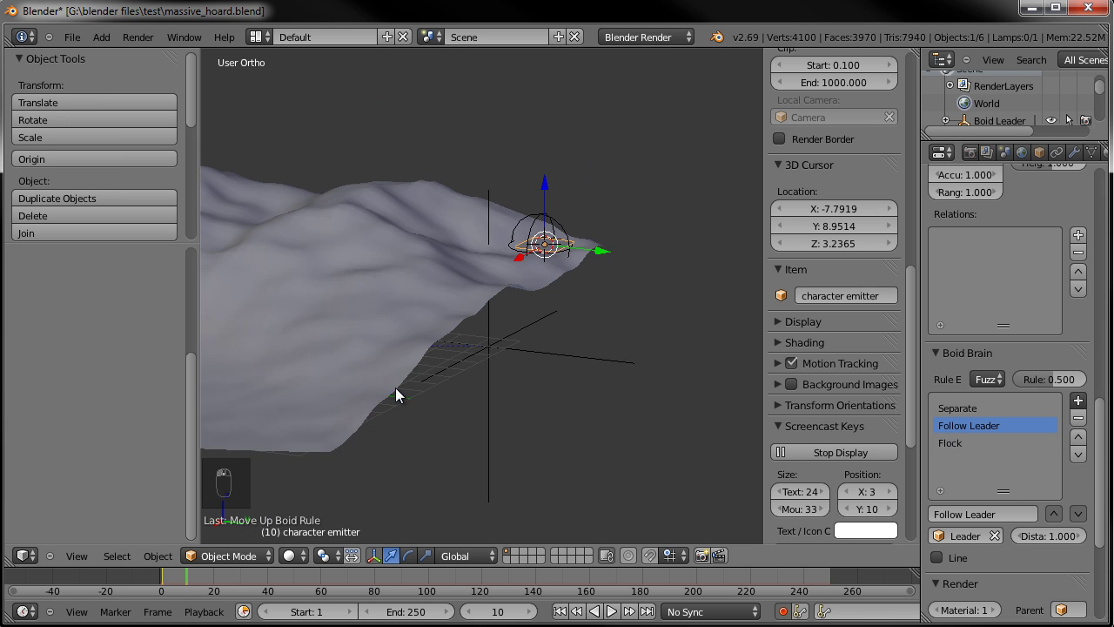
Play the boid animation, orbit over the hillside, and view it through the camera
left_click_drag(563, 621, 596, 334)
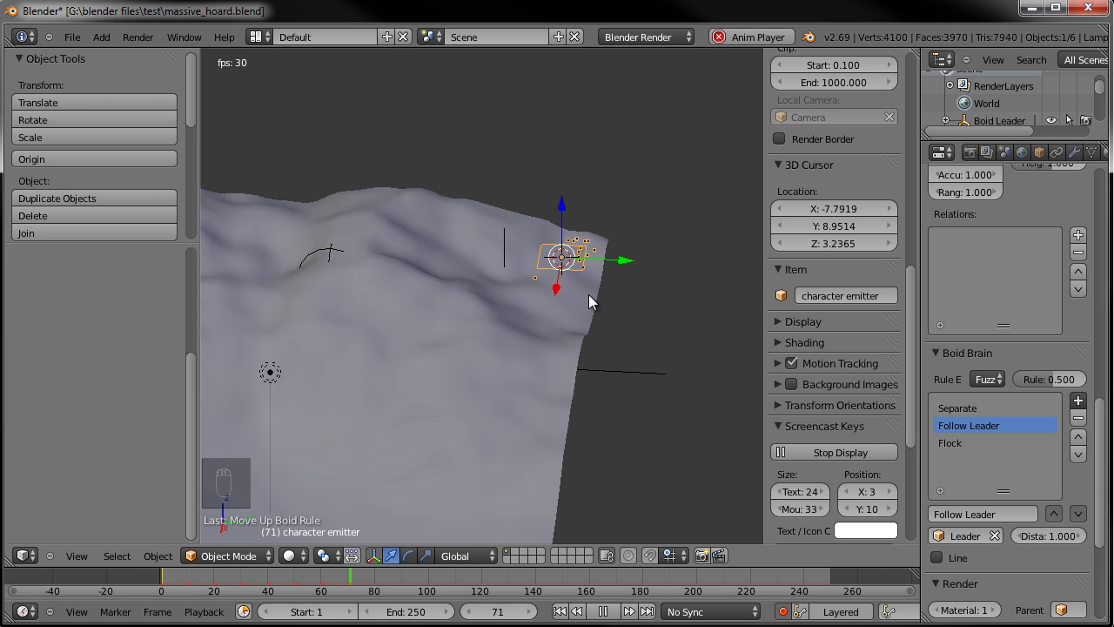
left_click_drag(434, 340, 483, 311)
middle_click(497, 364)
middle_click(541, 389)
middle_click(604, 360)
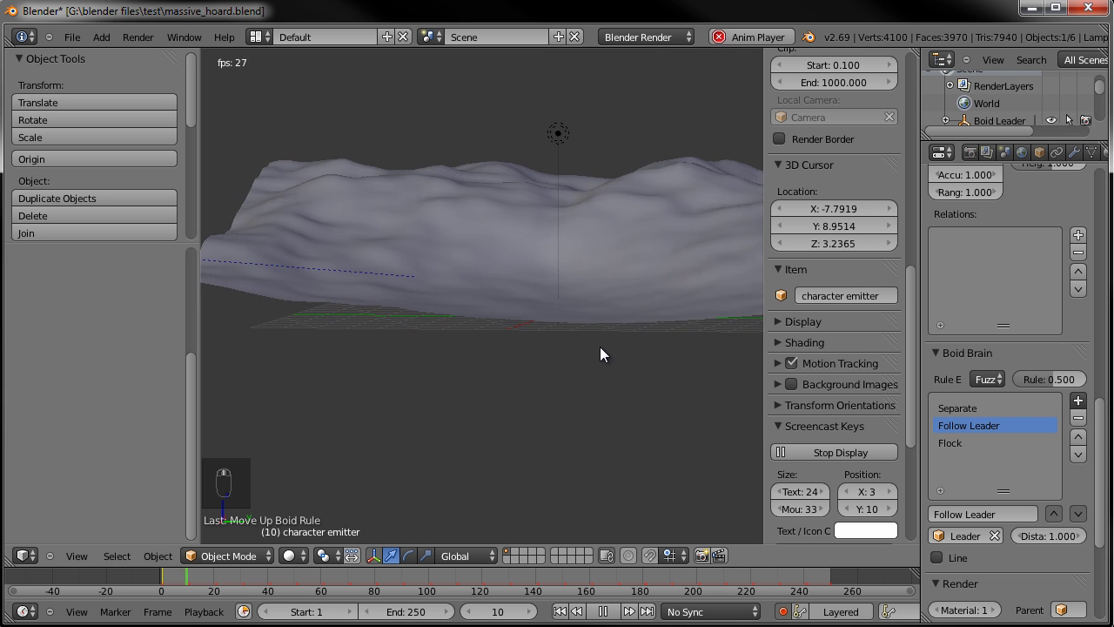
key("KP_0")
key("a")
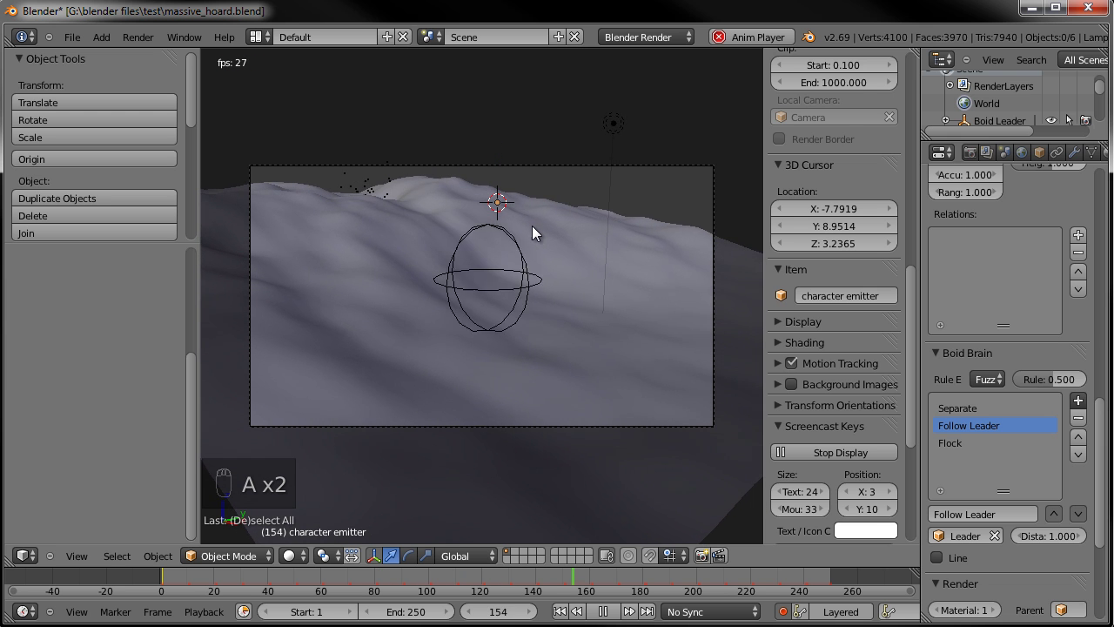
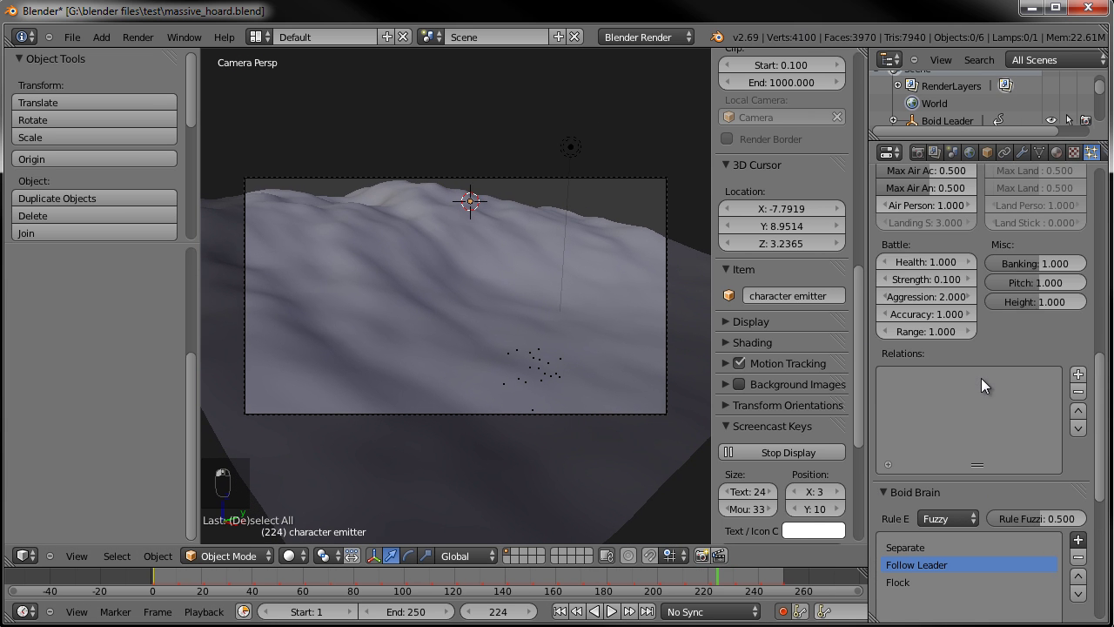
Enable Allow Land for the boids and drag Max Land Speed from 5 down to 4.000
left_click_drag(987, 385, 889, 363)
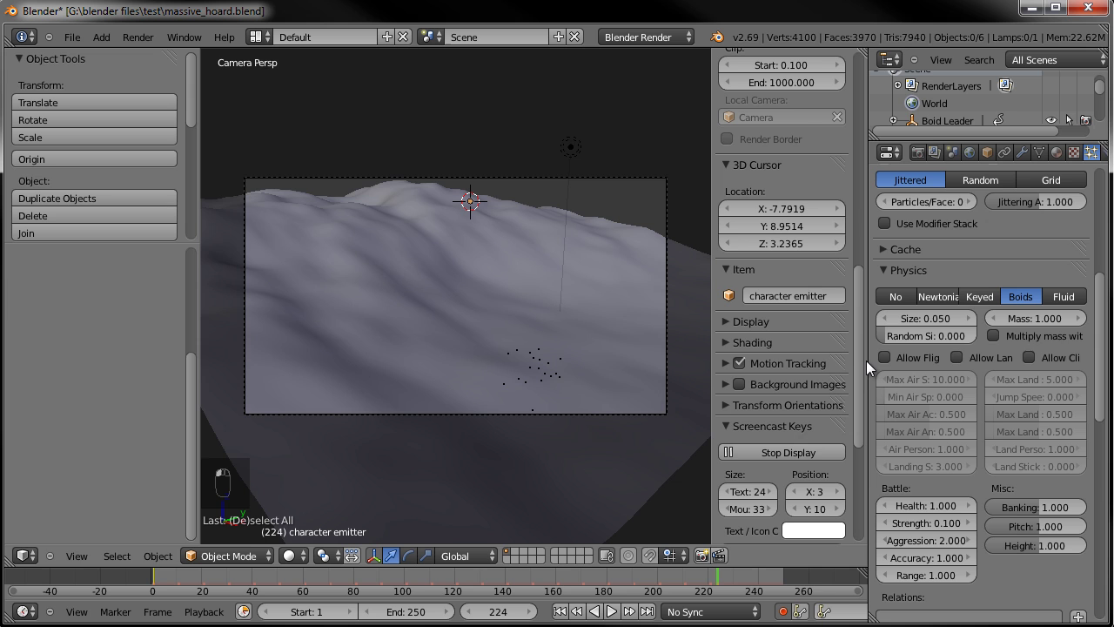
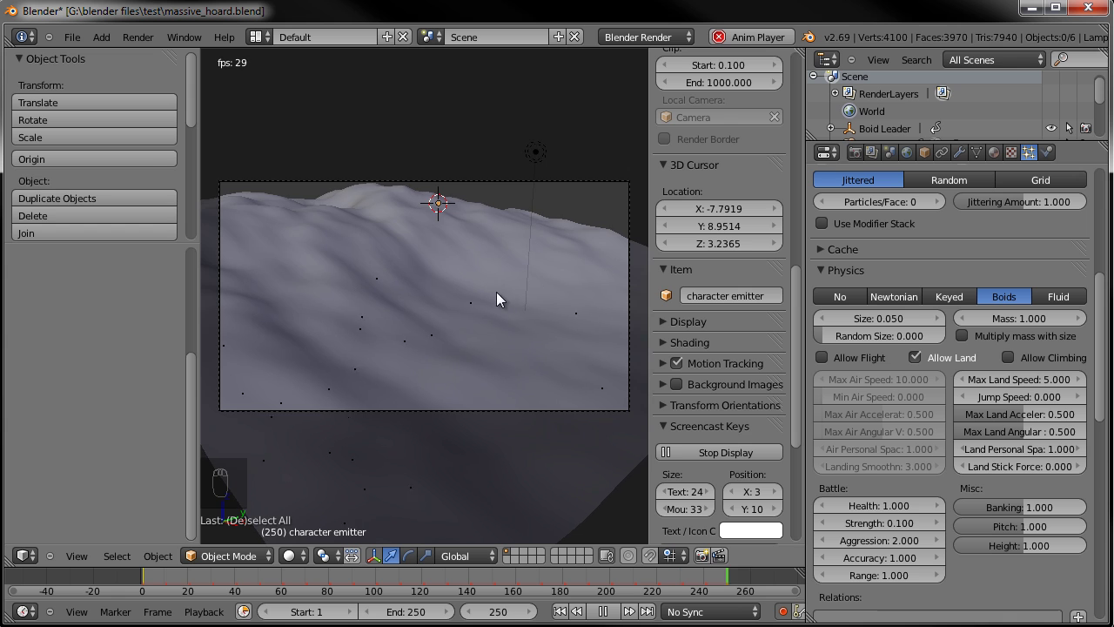
left_click_drag(613, 609, 1057, 392)
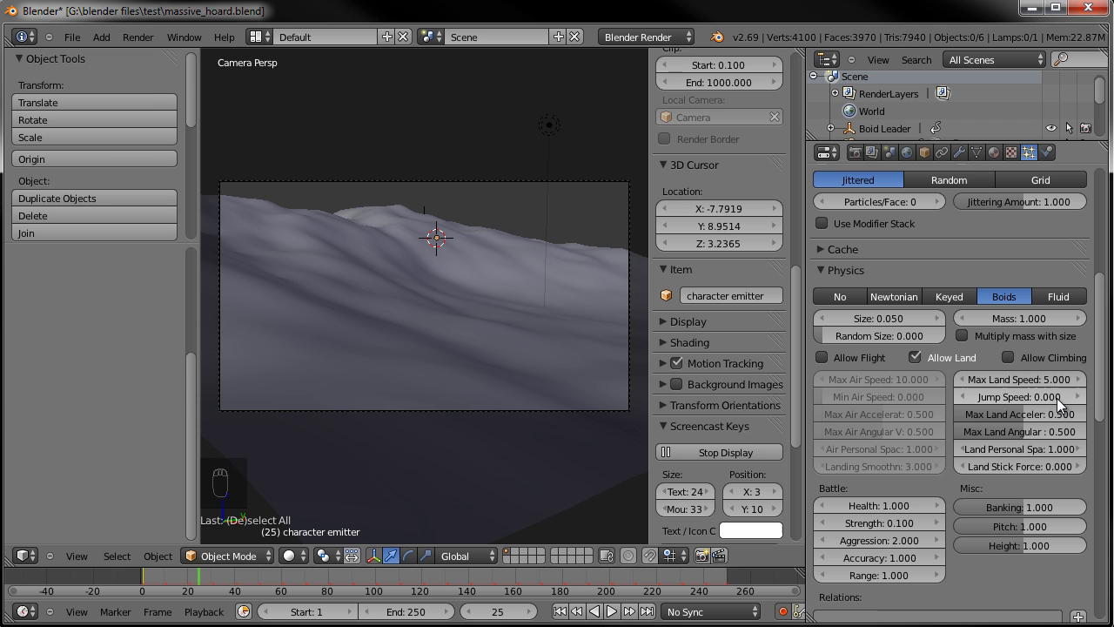
left_click_drag(1022, 384, 1066, 343)
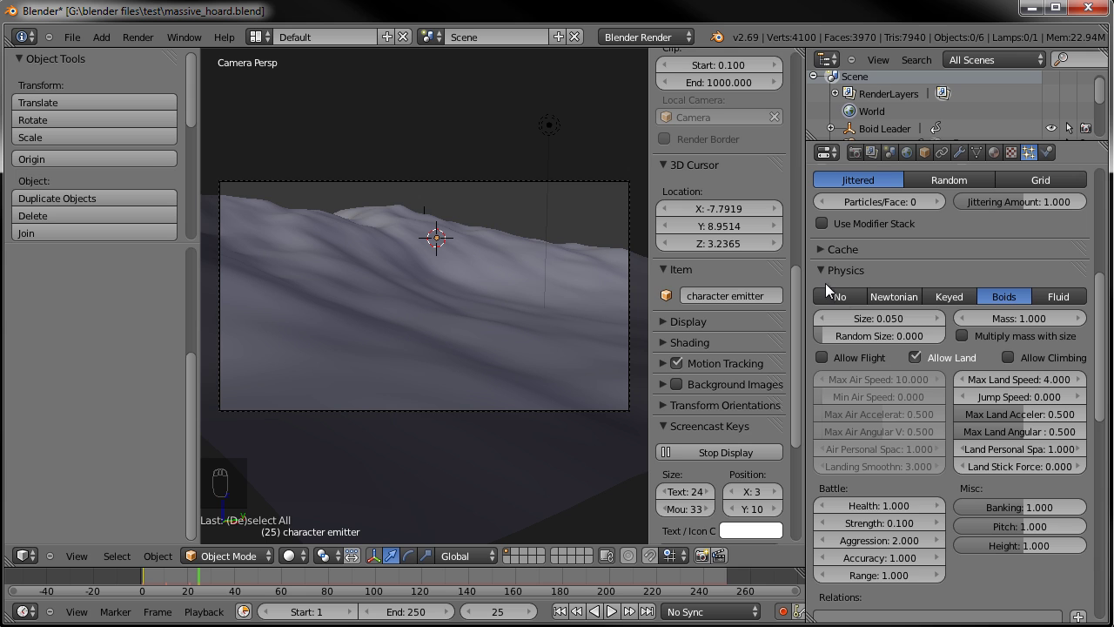
Set the particle Display Draw Size to 10 and play back to see the boids as squares
left_click_drag(835, 277, 879, 443)
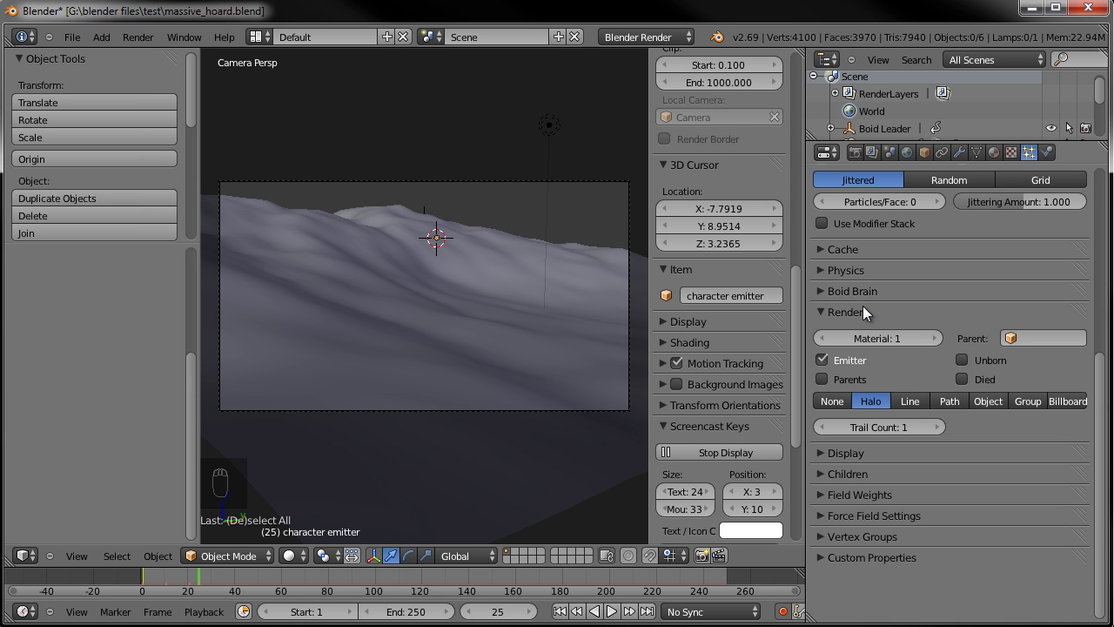
left_click_drag(840, 314, 1017, 388)
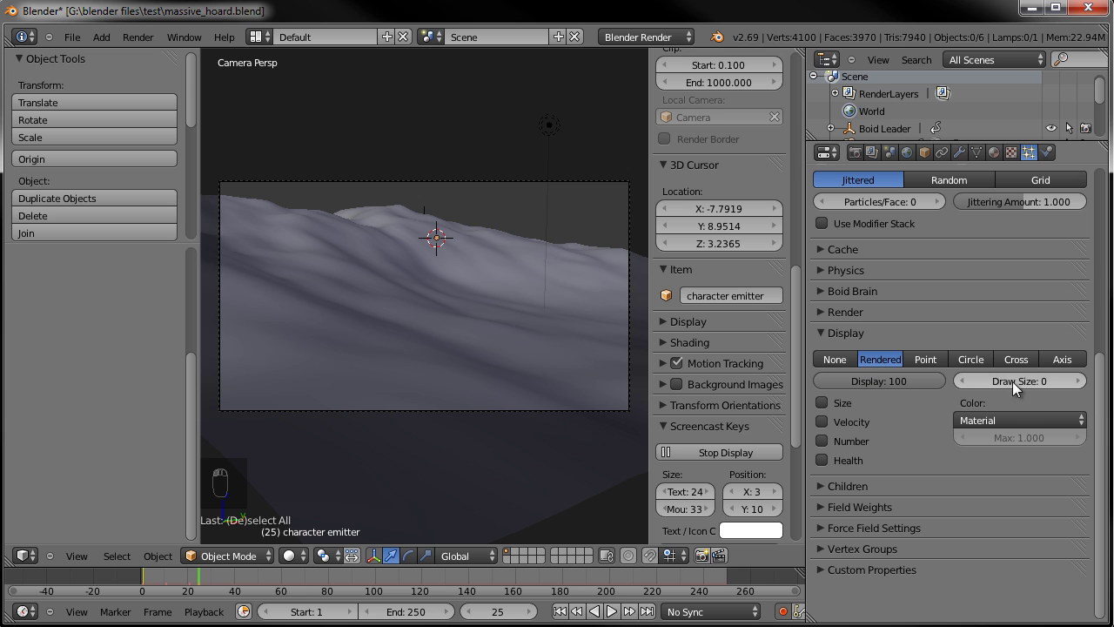
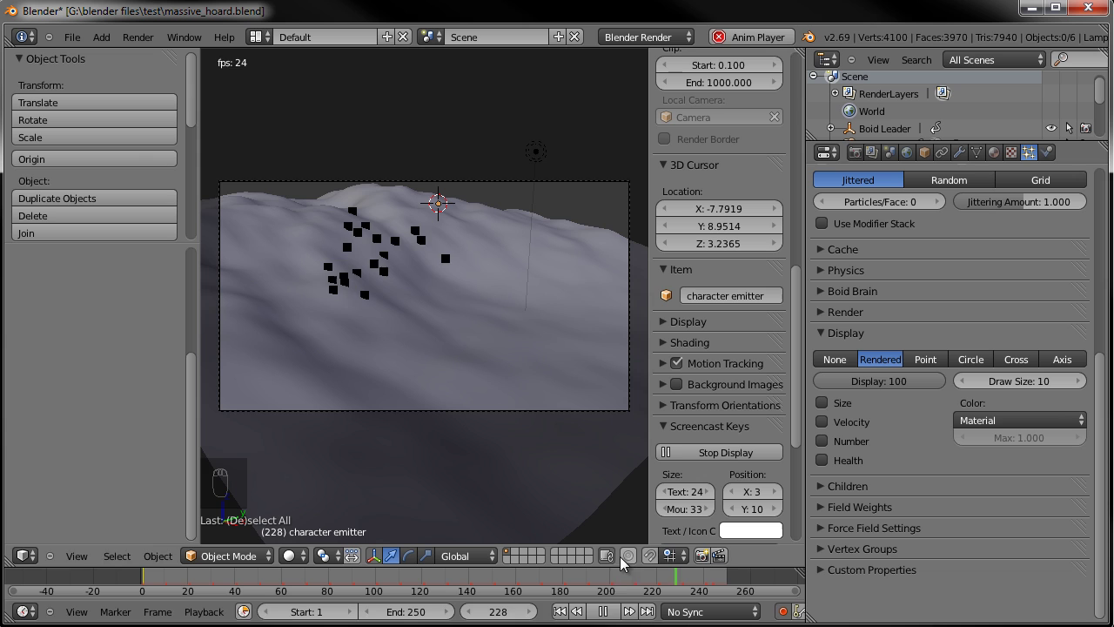
left_click_drag(617, 575, 336, 329)
left_click_drag(336, 329, 900, 203)
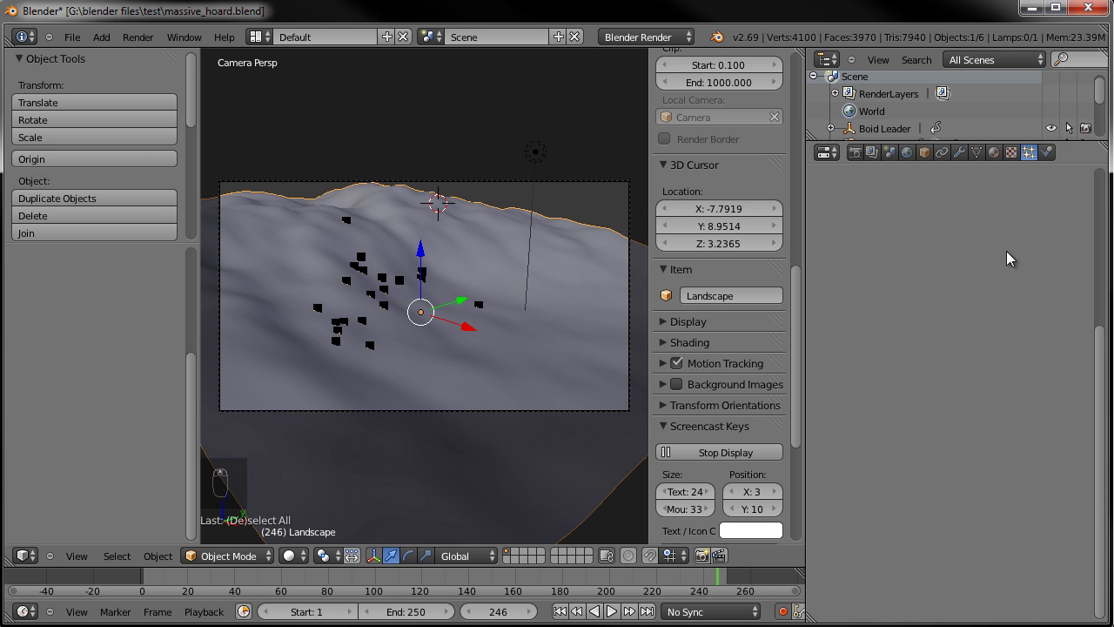
Select the character emitter, rename its particle system 'army' with 101 boids, and play through
left_click_drag(548, 272, 998, 265)
right_click(998, 264)
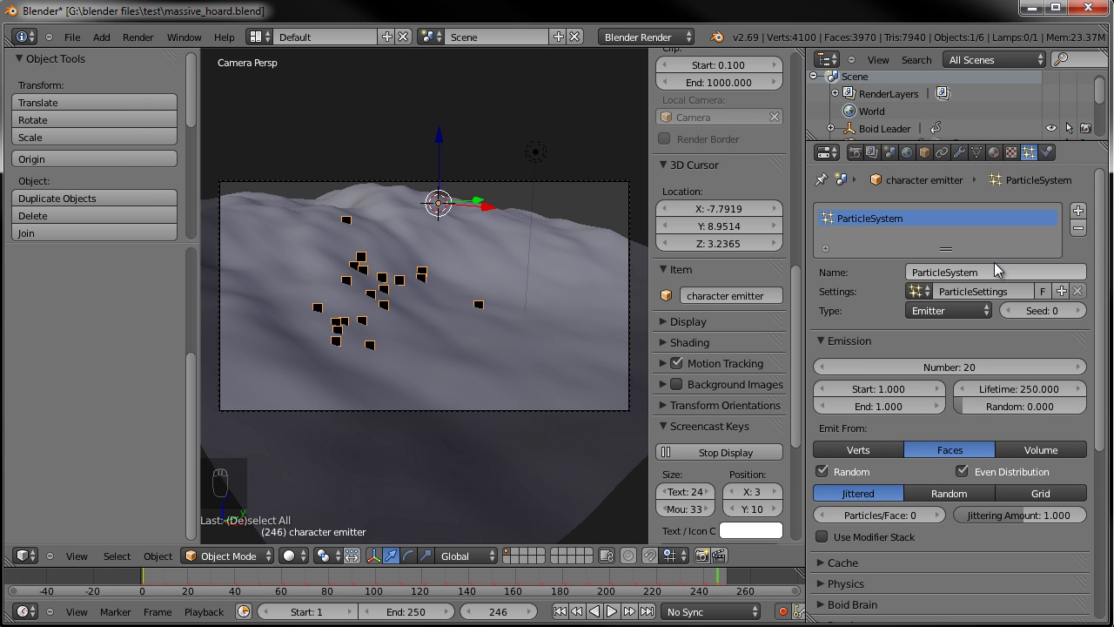
left_click_drag(1014, 281, 1014, 276)
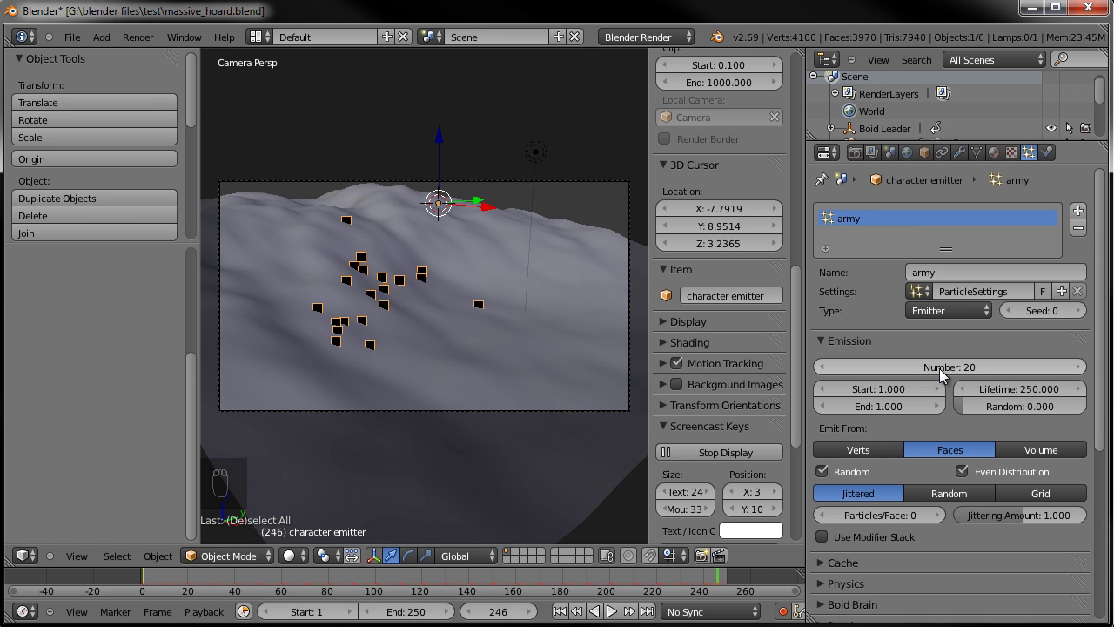
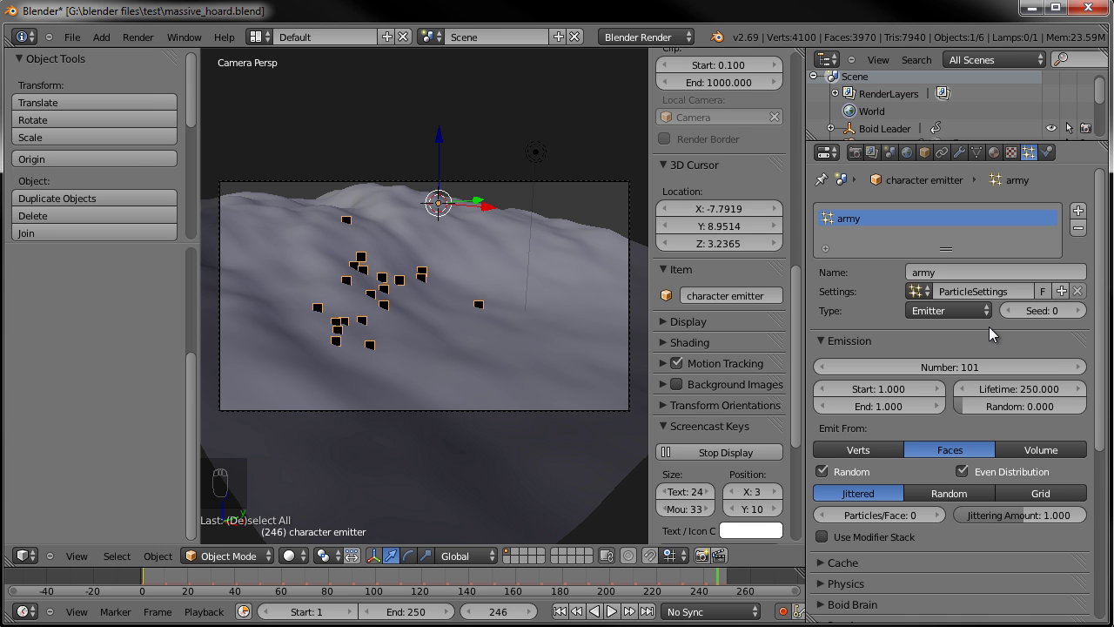
left_click(569, 609)
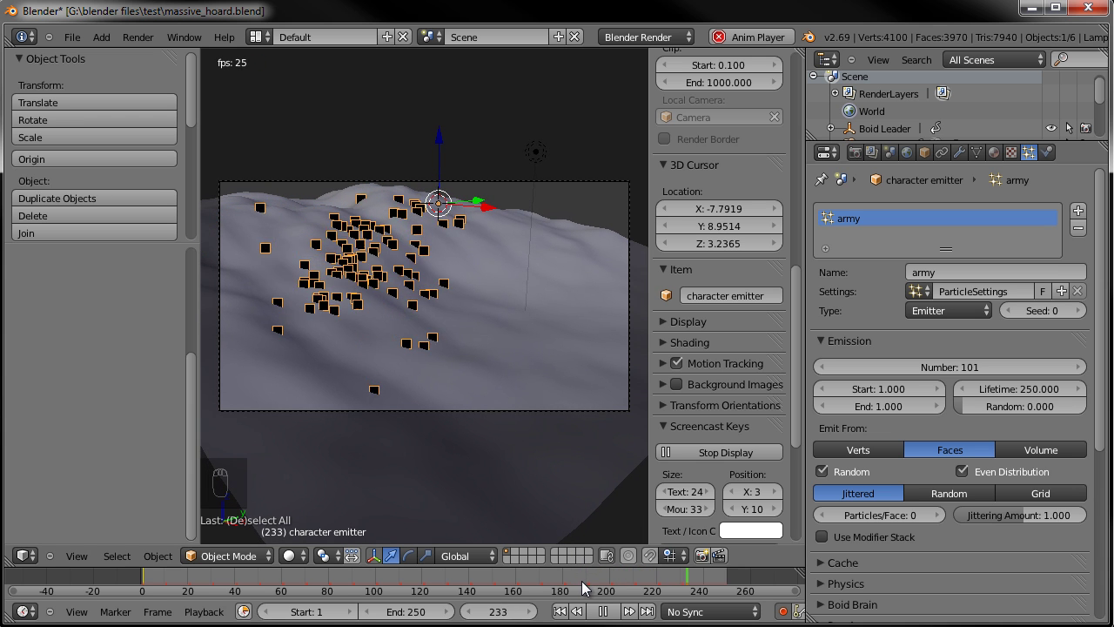
left_click_drag(615, 613, 736, 587)
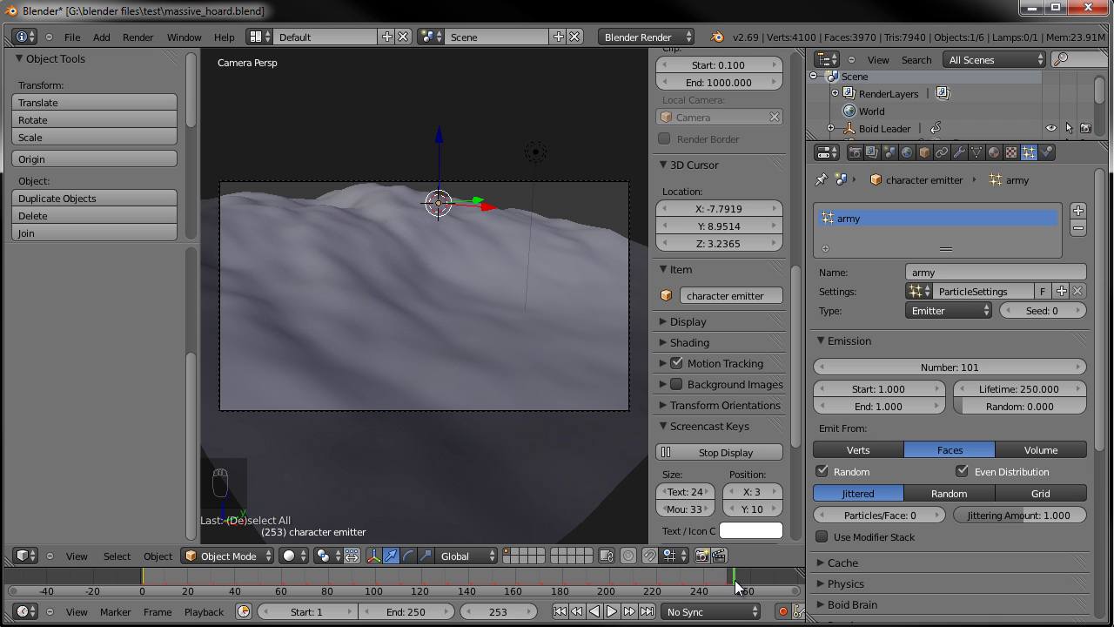
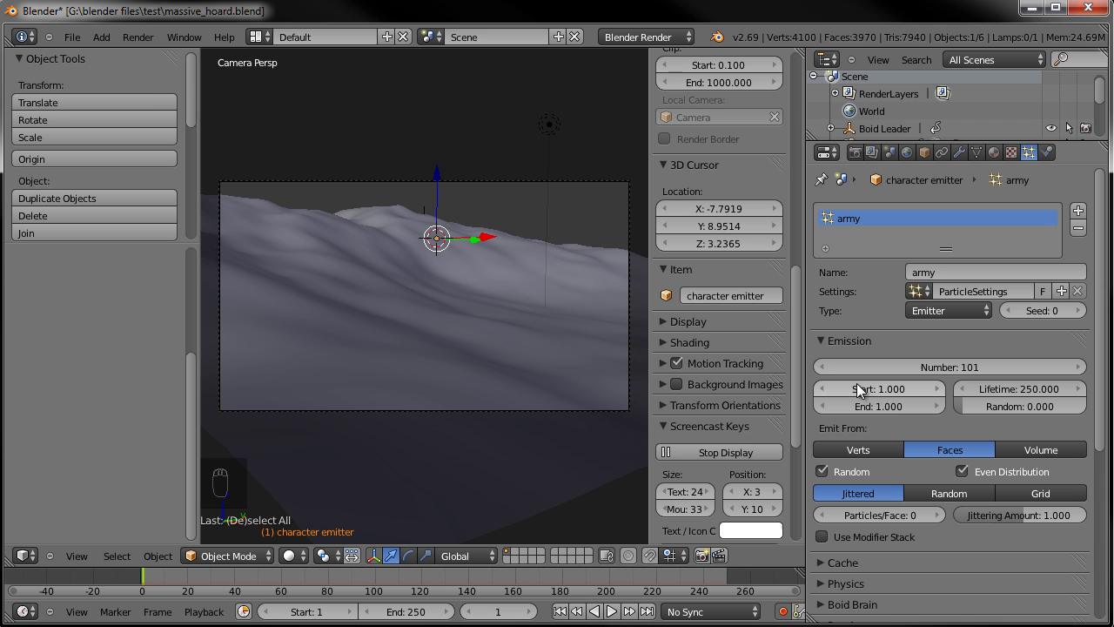
Extend emission End to frame 150 and orbit to view the whole landscape
left_click_drag(885, 404, 914, 416)
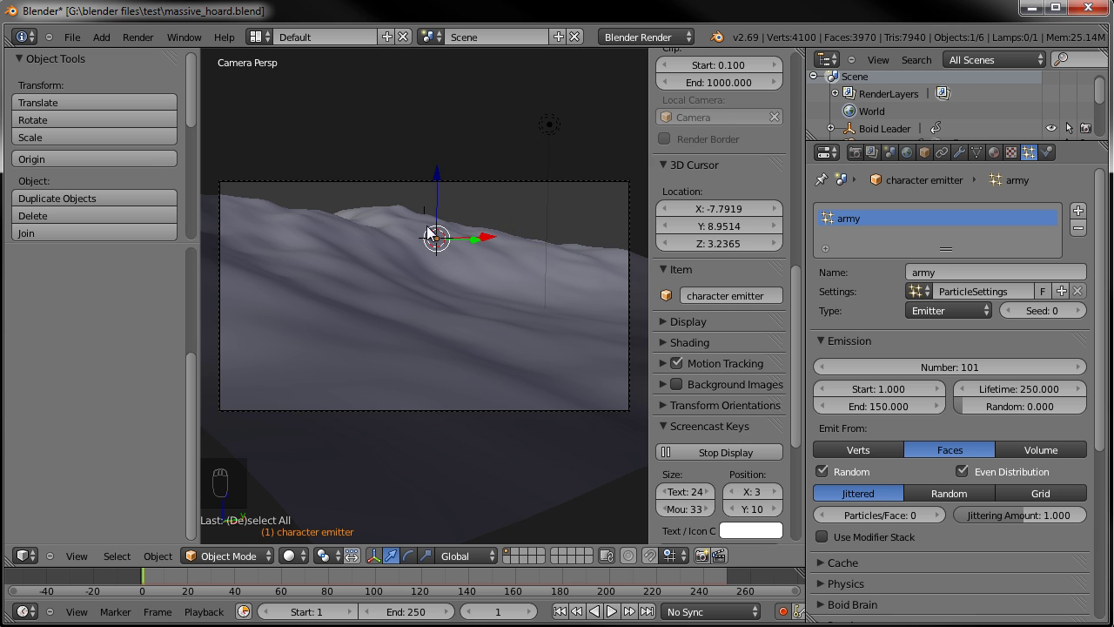
left_click_drag(440, 259, 413, 590)
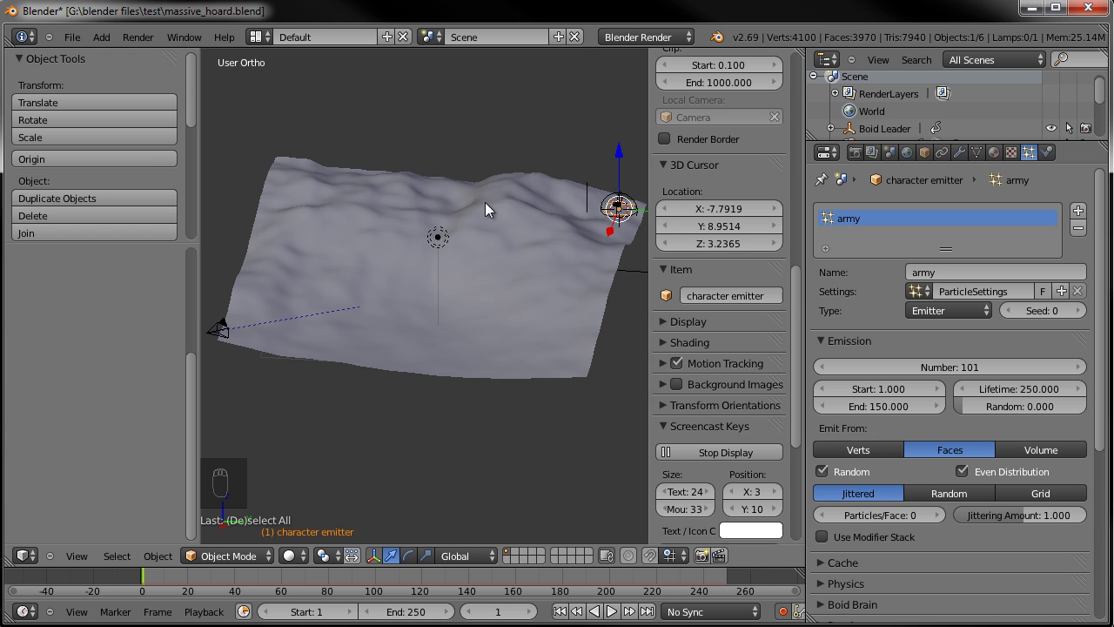
Switch to camera view with Numpad 0 and play the army animation once from frame 1
key("KP_0")
key("a")
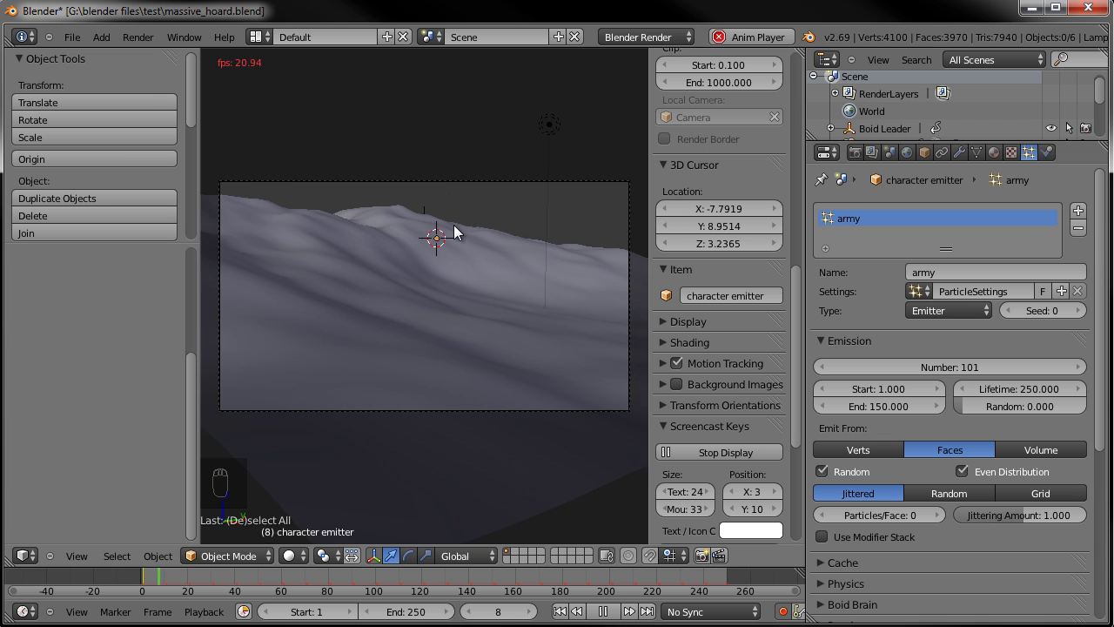
left_click_drag(585, 609, 78, 39)
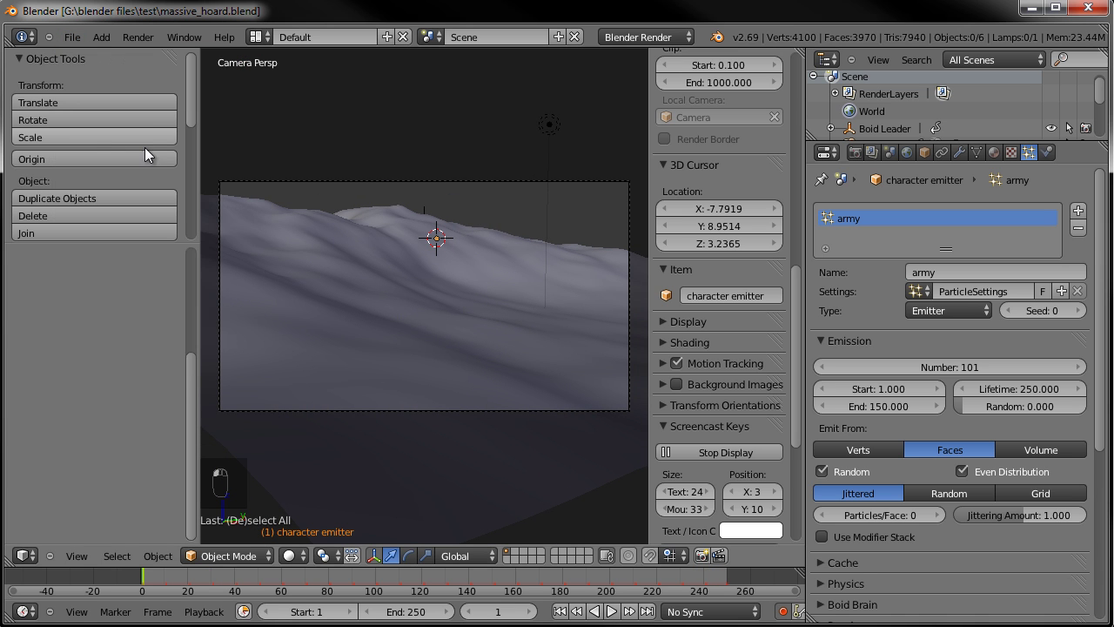